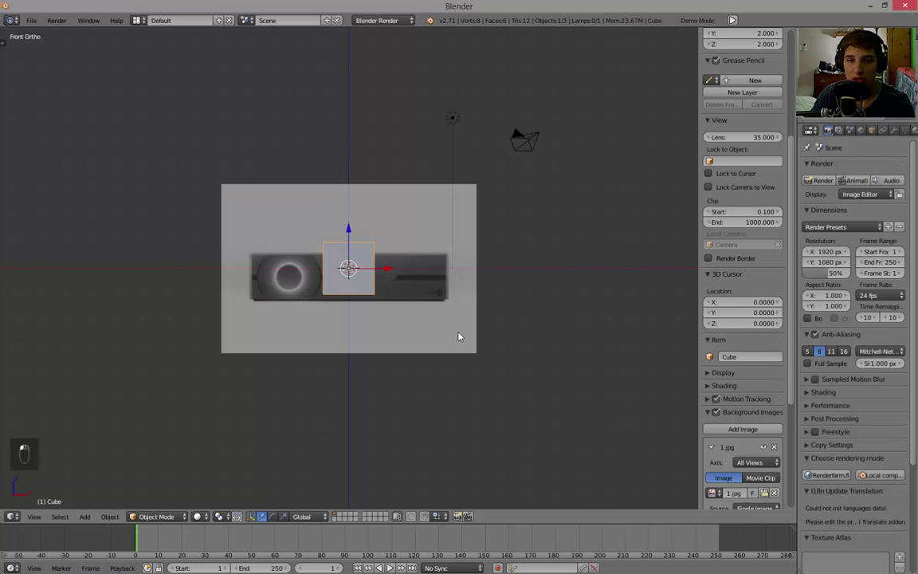
Step: Zoom in and move the cube left over the console in the front reference image
key(g)
key(g)
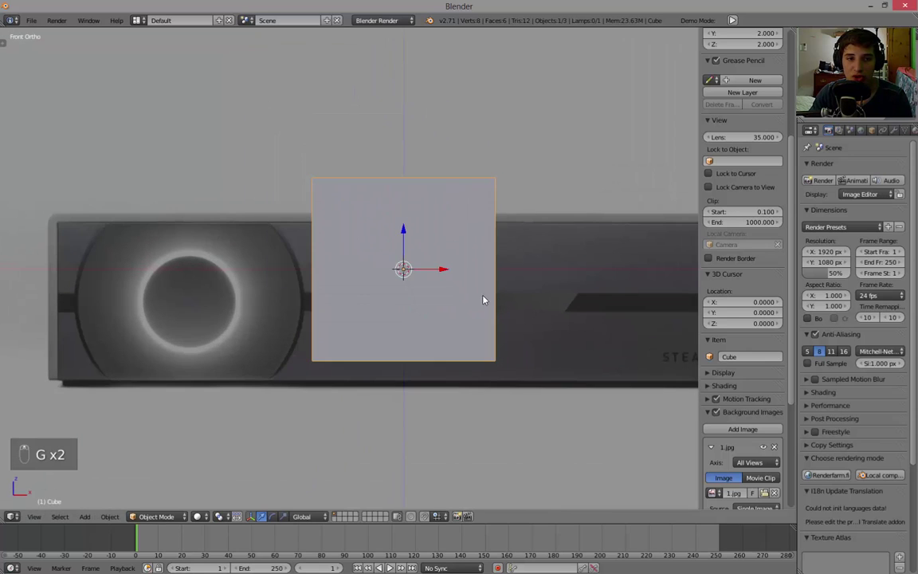
key(g)
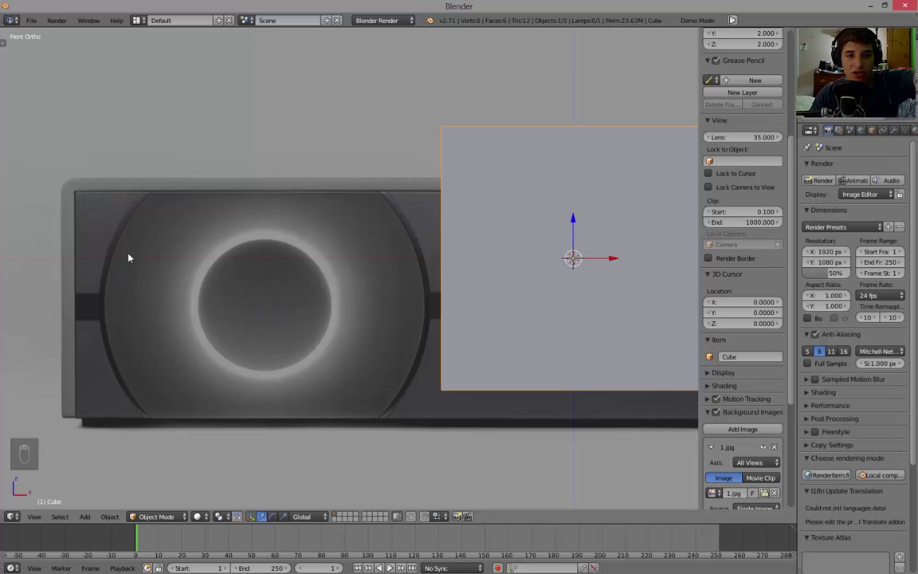
key(g)
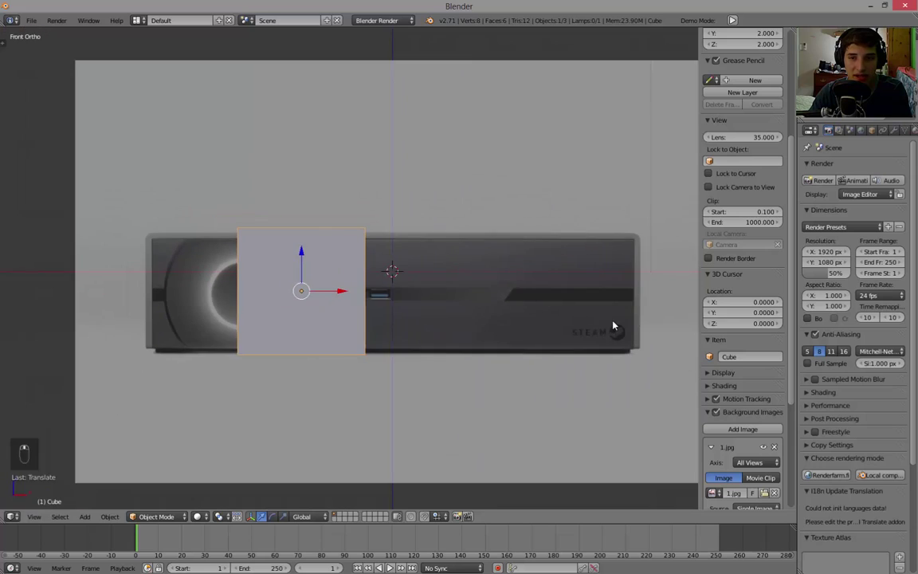
key(g)
Step: Scale the cube down slightly to about 1.8 so it sits over the console's front
key(s)
key(g)
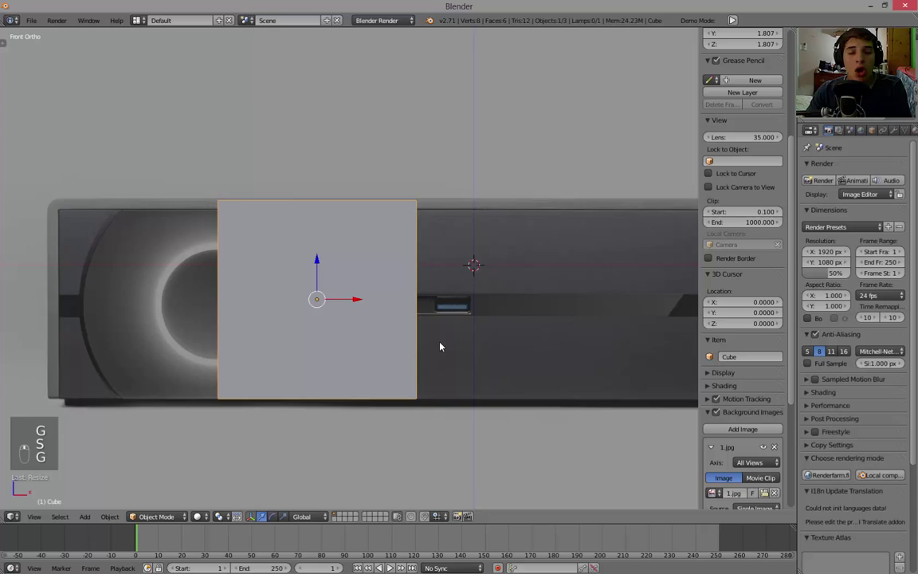
key(g)
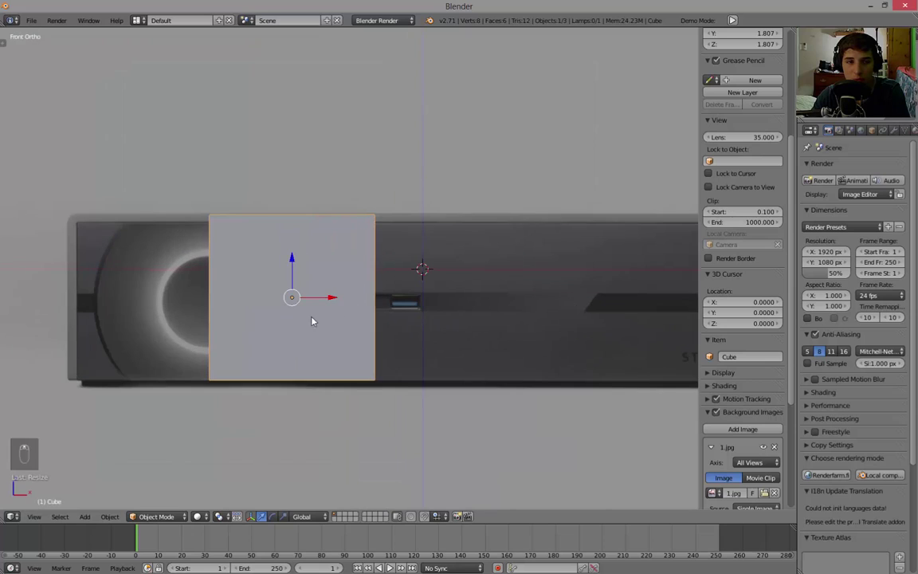
key(g)
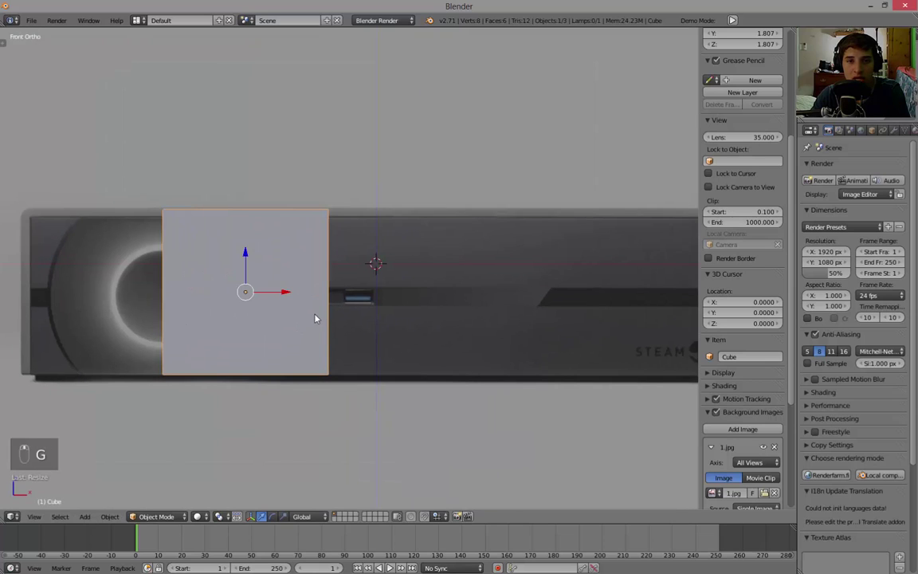
Step: Put the cube into mesh editing, testing quick scale and move tweaks on its vertices
key(g)
key(Tab)
key(Tab)
key(s)
key(g)
key(s)
key(g)
key(s)
key(Tab)
Step: Select the cube's vertices and slide them sideways along X toward the console's front features
key(a)
key(b)
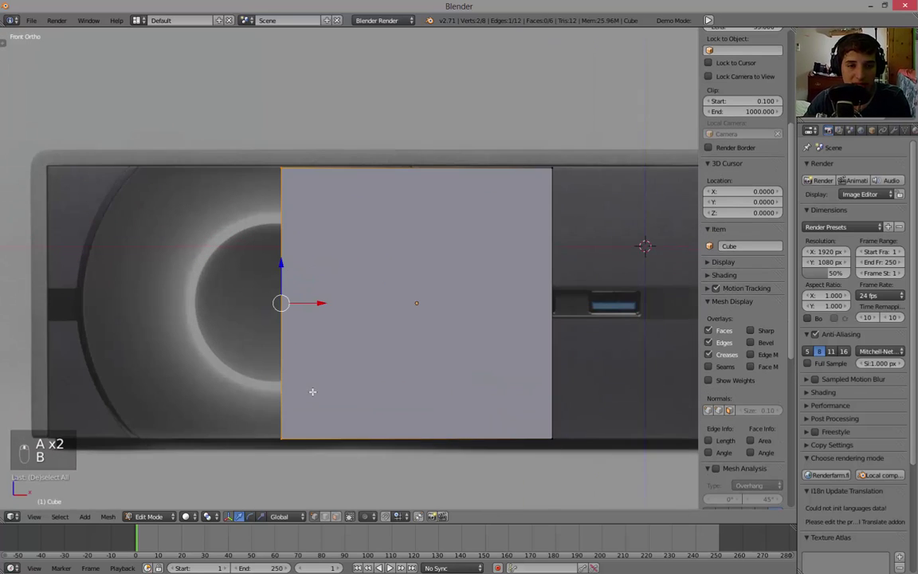
key(g)
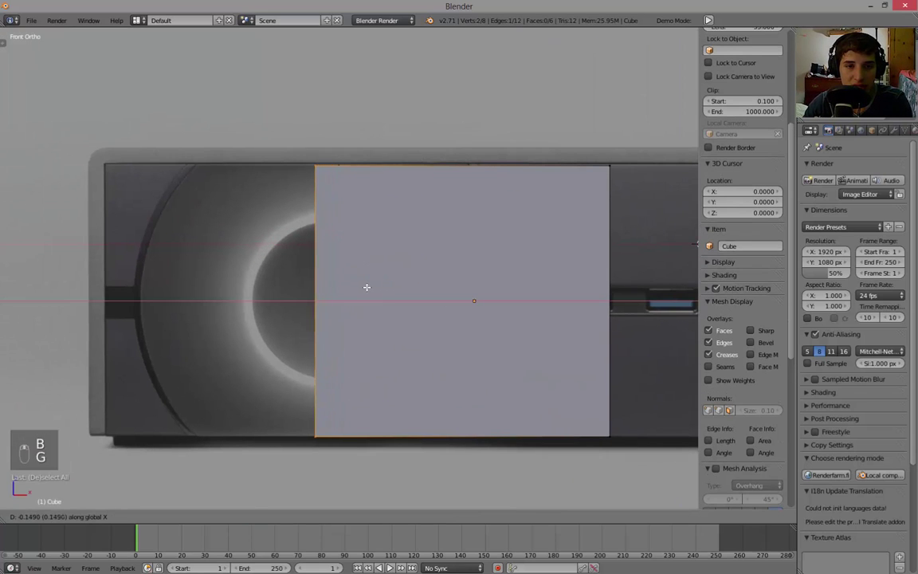
key(g)
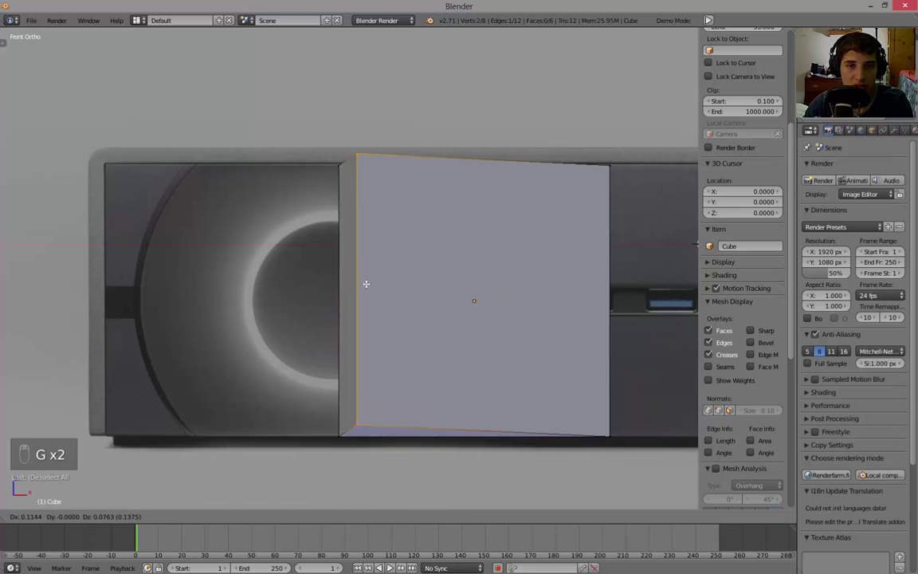
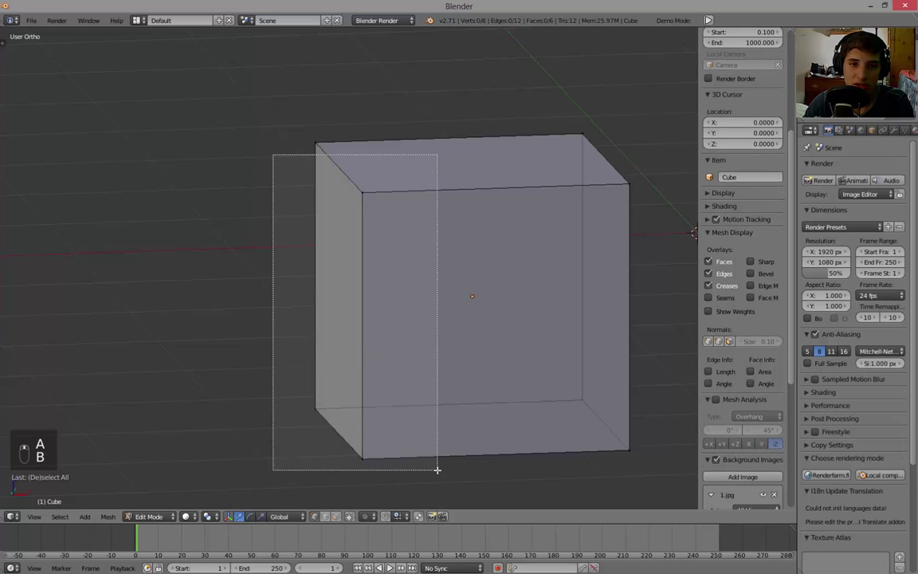
Step: Box-select the cube's left-side vertices from the front view and cancel the skewed move
key(a)
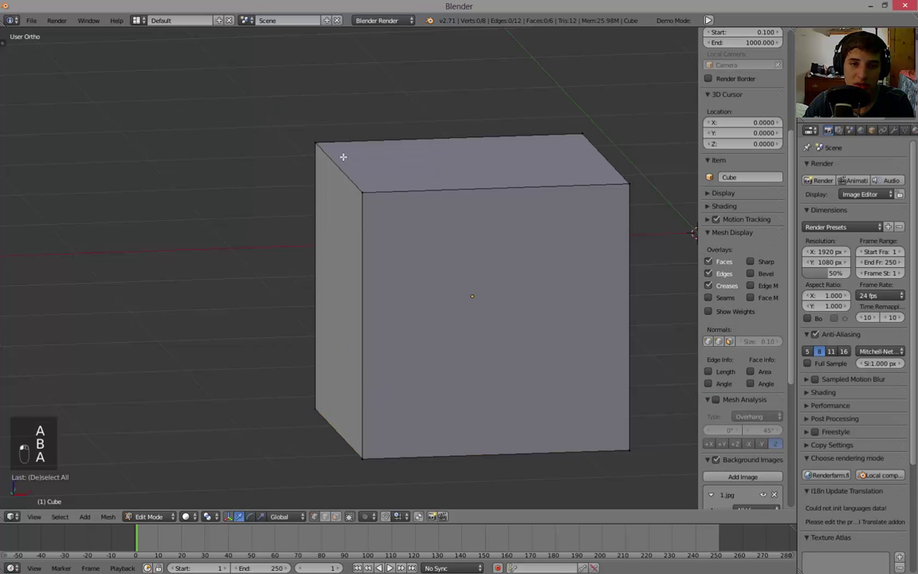
key(b)
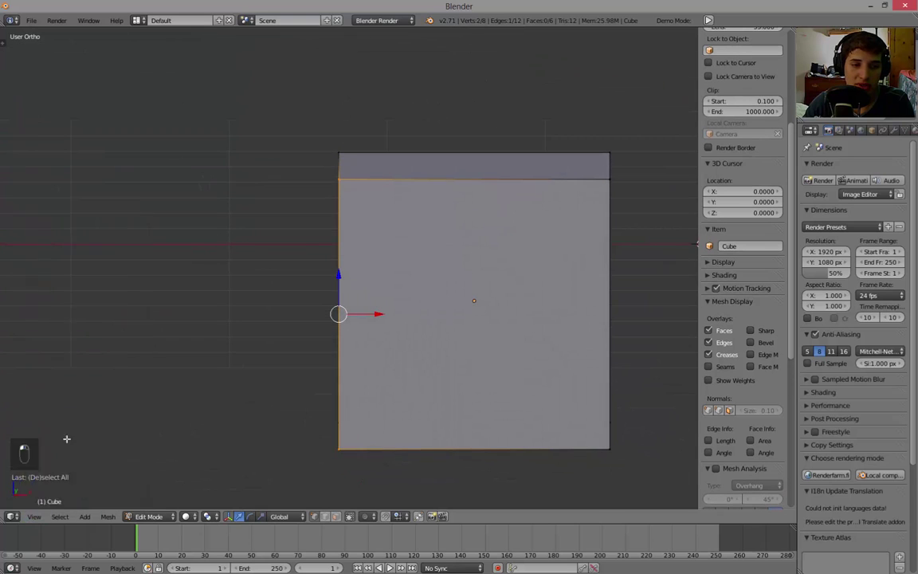
key(a)
key(b)
key(g)
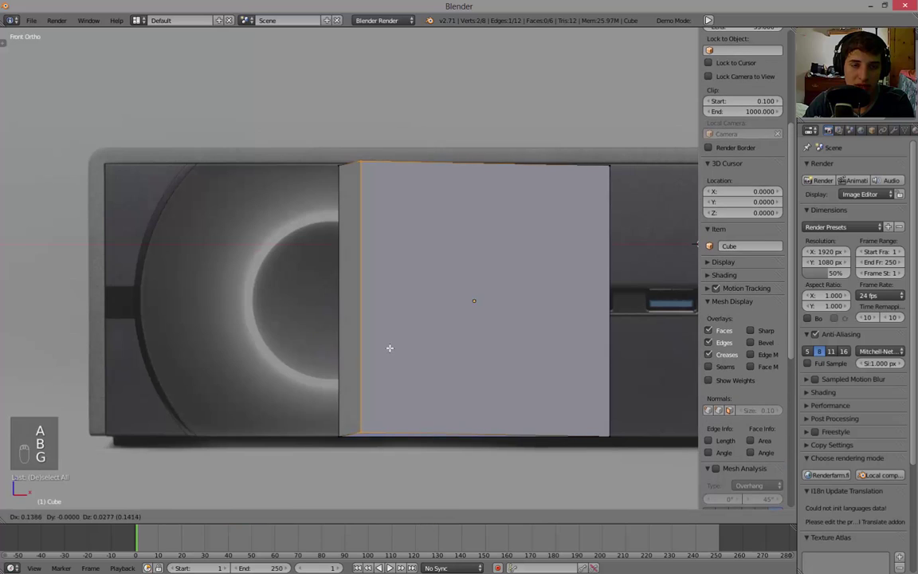
key(a)
key(b)
key(g)
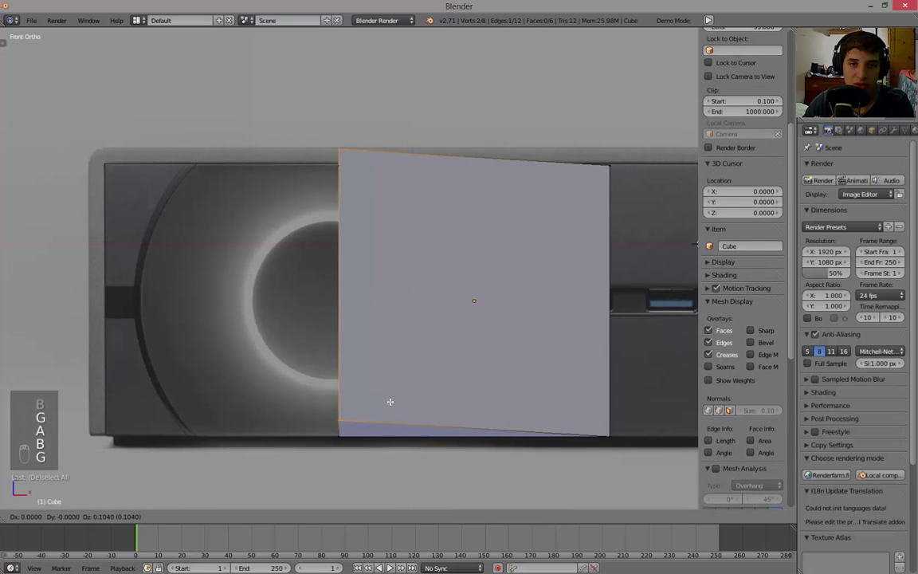
key(a)
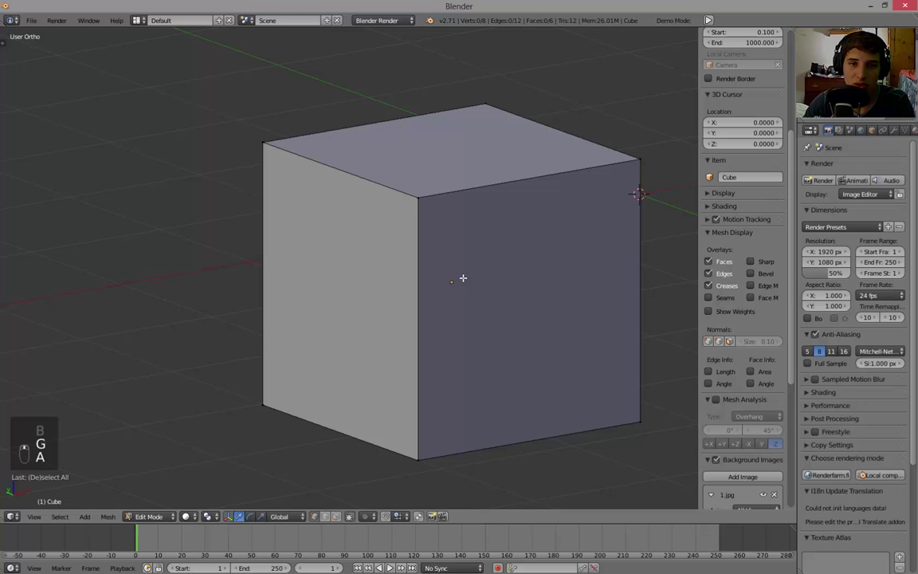
Step: Orbit to check the undistorted box and return to Front Ortho with nothing selected
key(b)
key(g)
key(a)
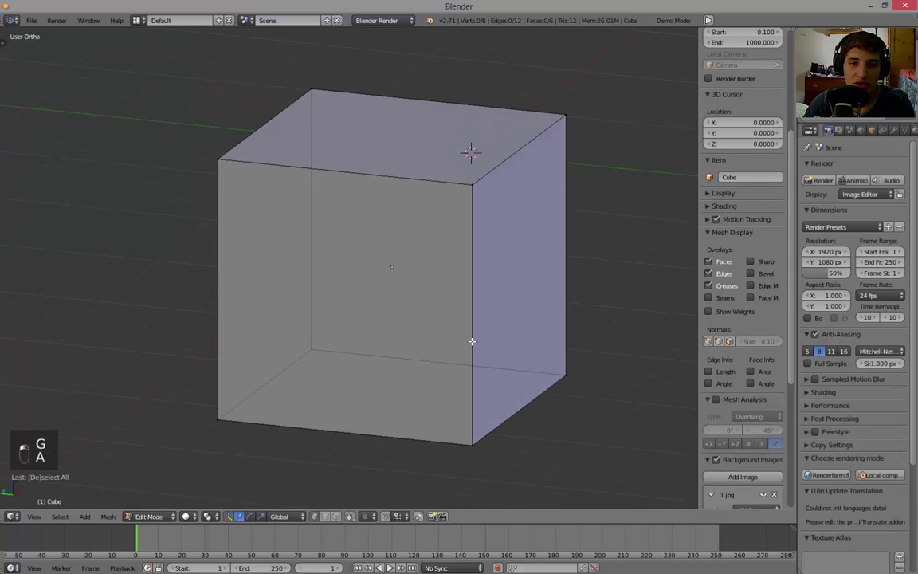
key(a)
key(a)
key(b)
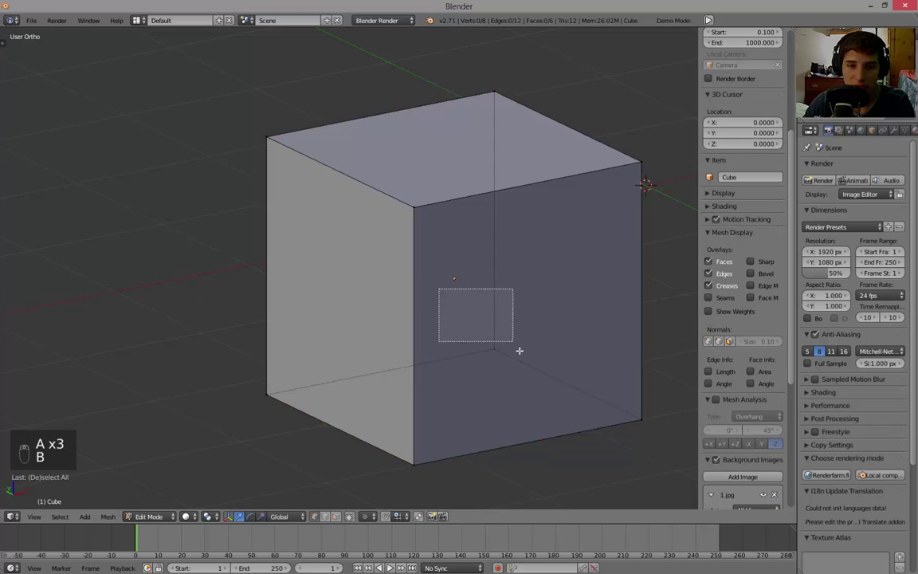
key(a)
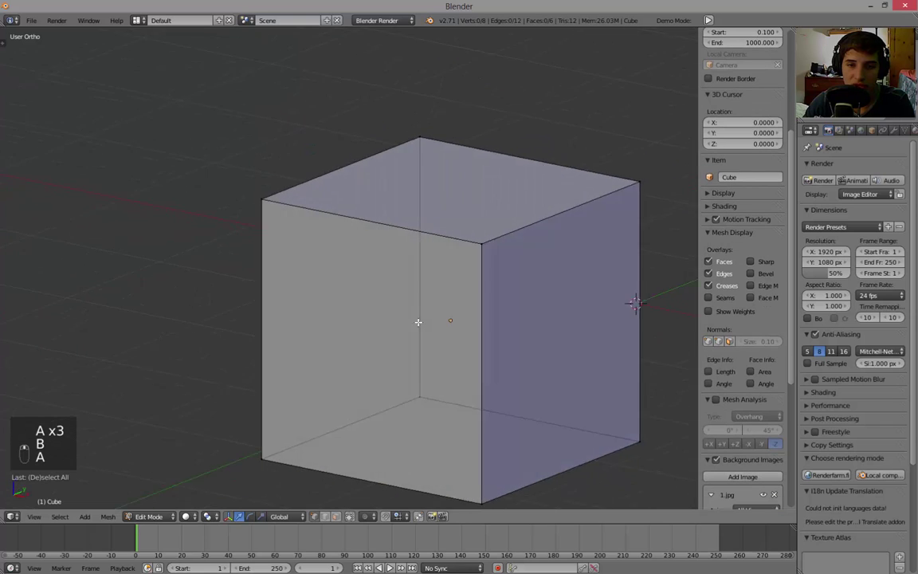
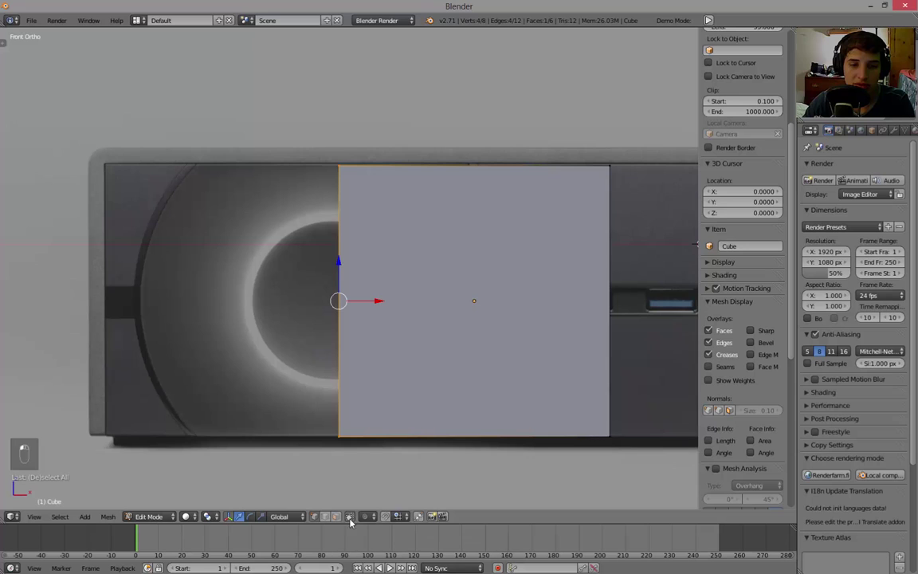
Step: Move the box's left face along X to the console's left edge in the reference
key(g)
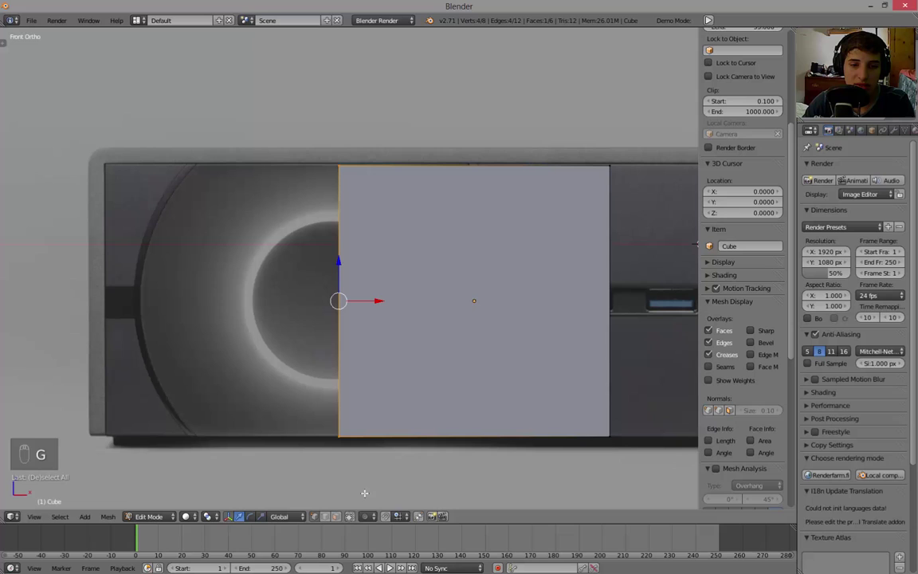
key(a)
key(b)
key(g)
key(a)
key(b)
key(g)
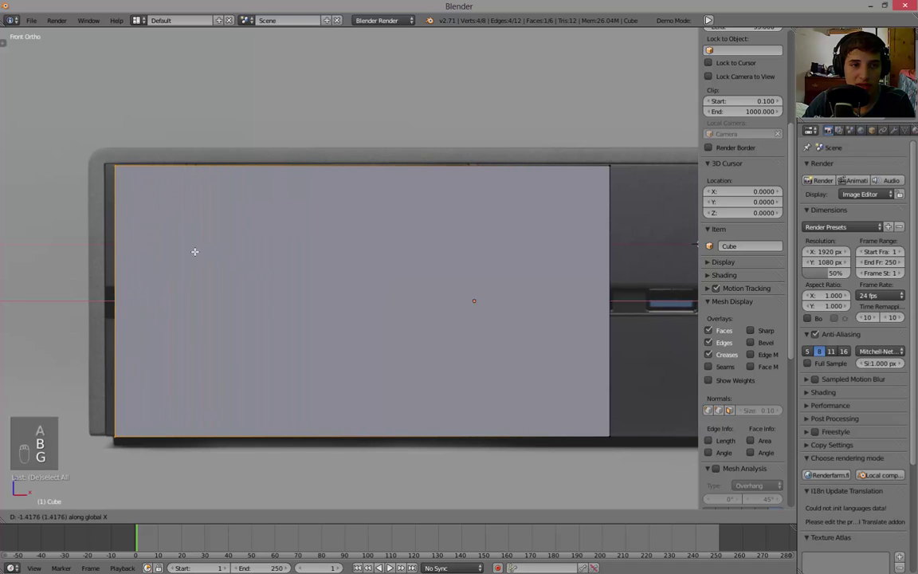
key(a)
key(b)
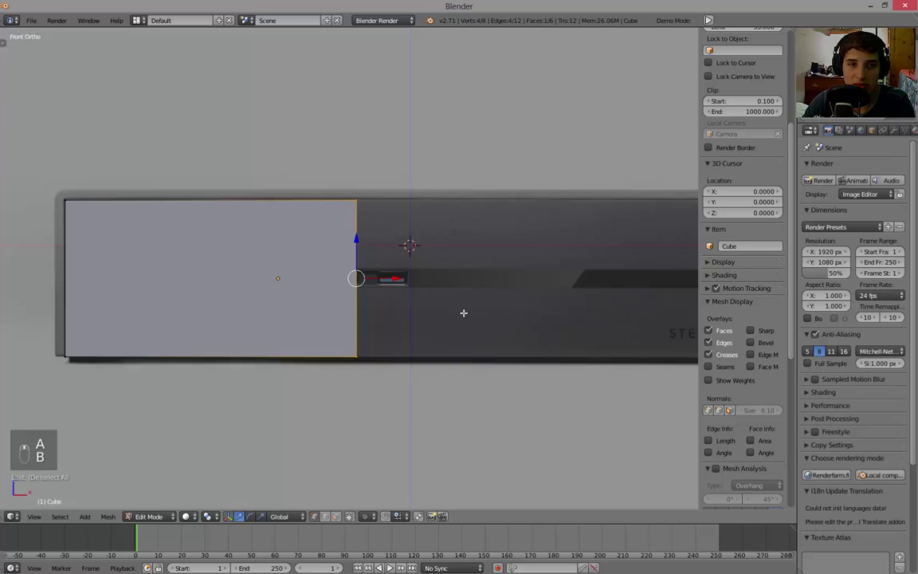
Step: Stretch the right face along X to the console's right edge and zoom to check the full width
key(g)
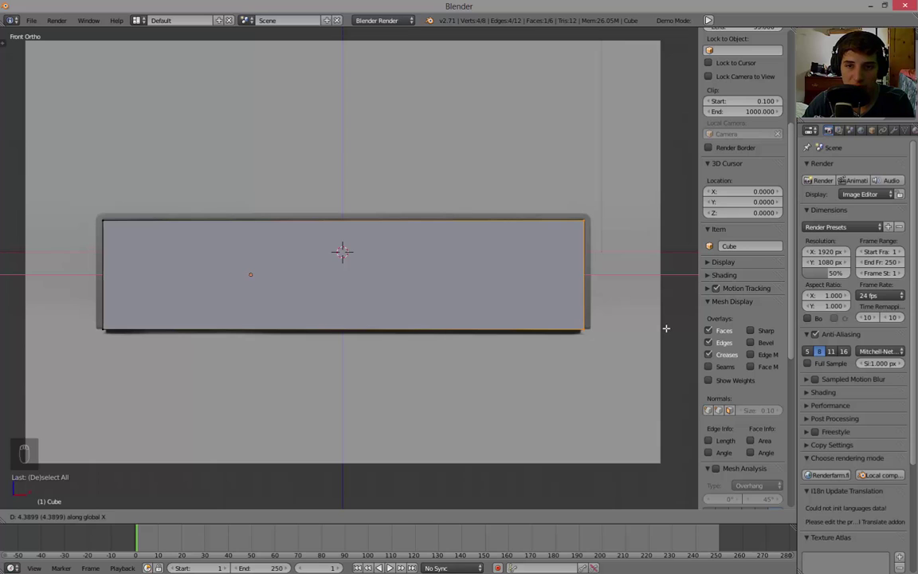
key(a)
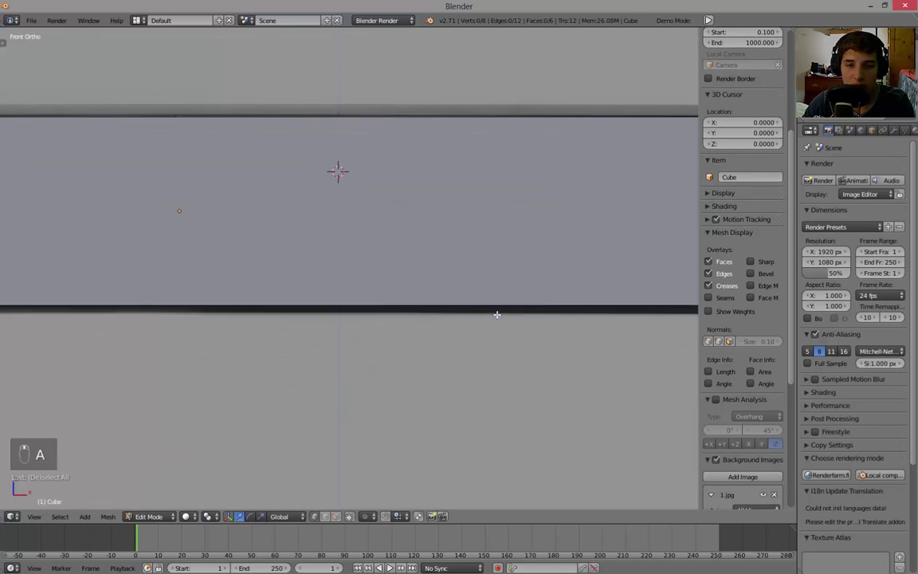
key(shift+Tab)
key(shift+g)
key(shift+Tab)
key(shift+g)
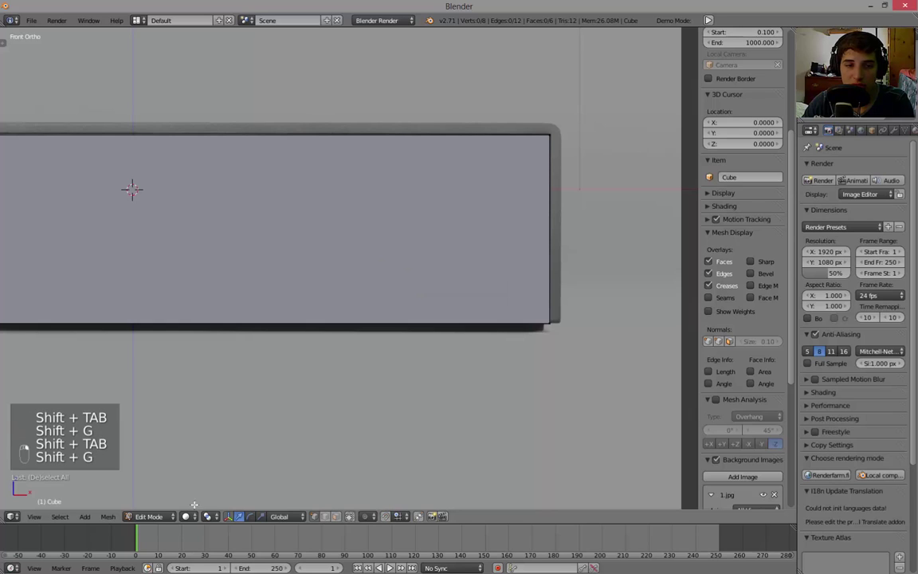
Step: Leave mesh editing and return to the whole box object with the view properties shown
key(shift+g)
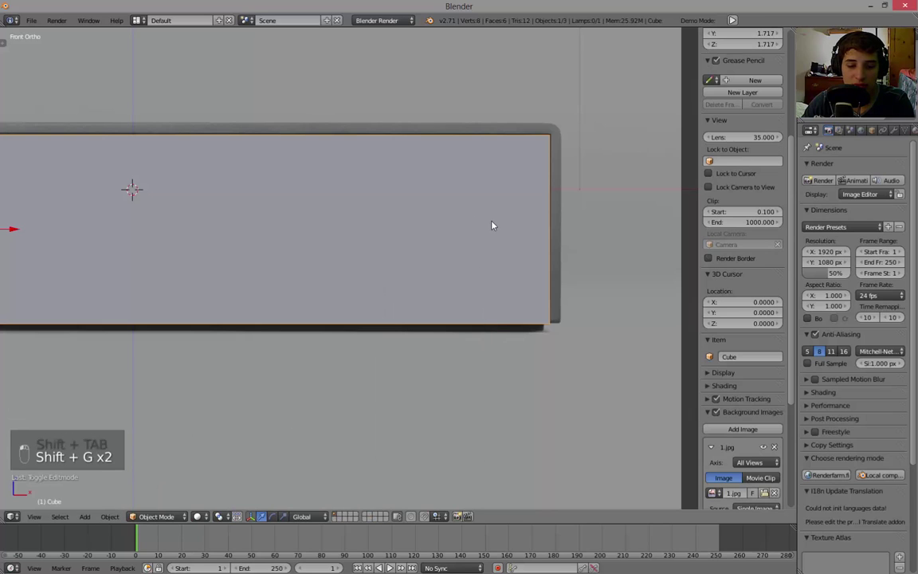
key(shift+g)
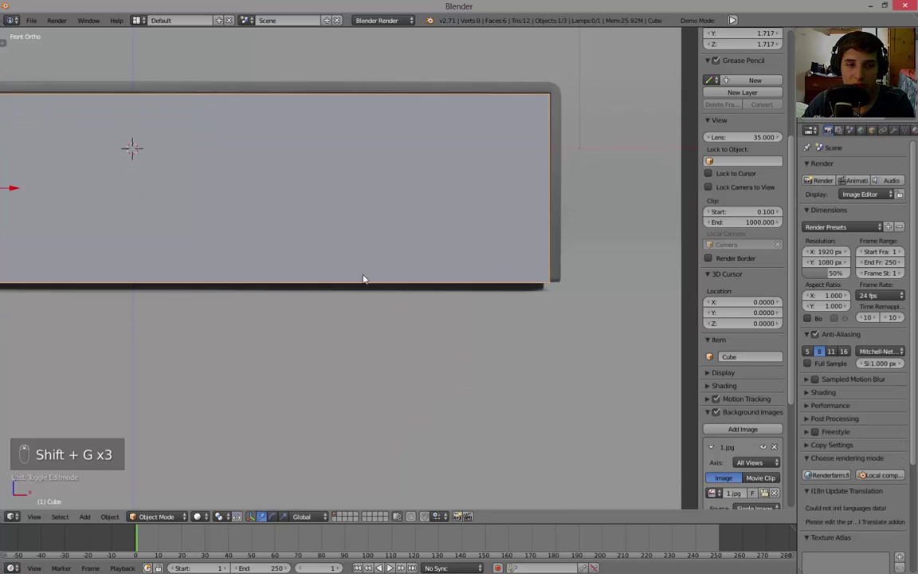
key(n)
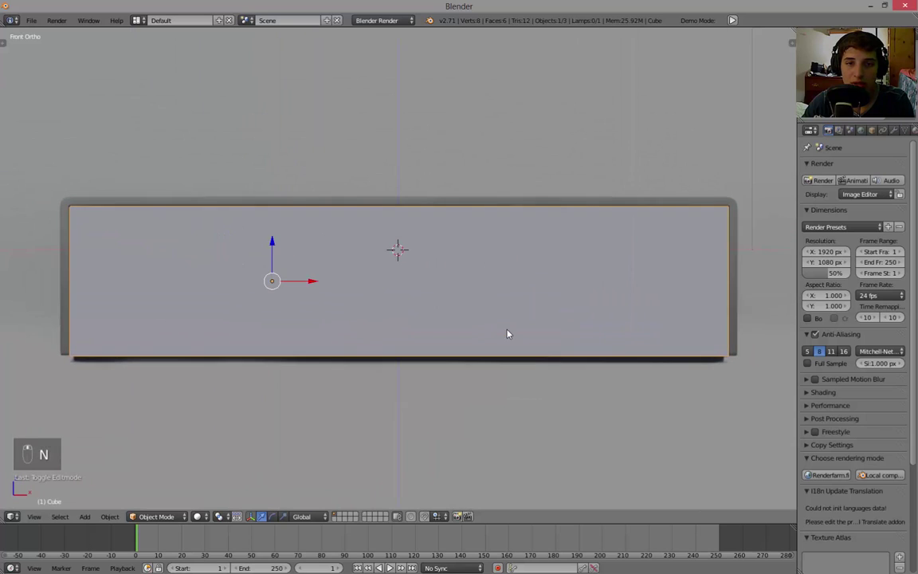
key(g)
key(g)
key(shift+g)
key(shift+g)
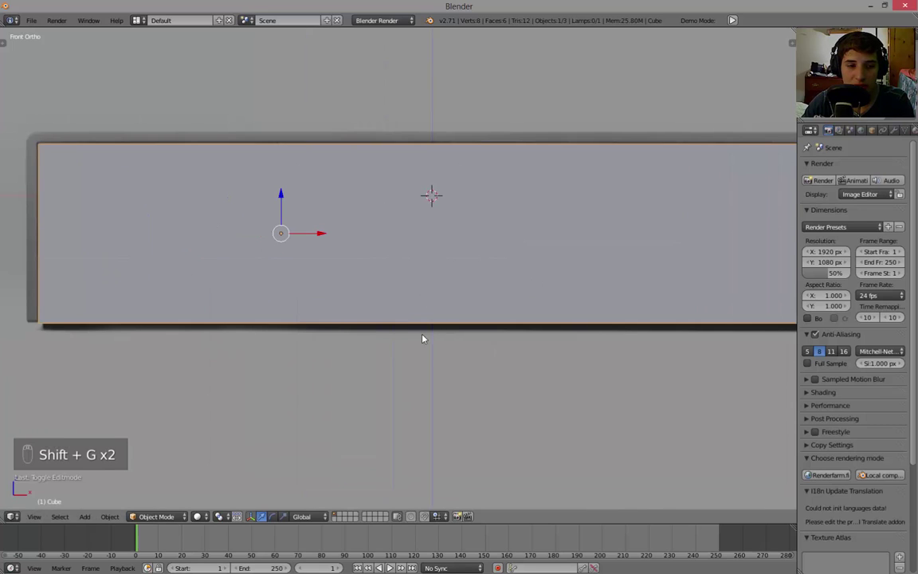
Step: From the front view, move the box to fit the console's front outline in height and width
key(shift+g)
key(shift+g)
key(shift+g)
key(shift+g)
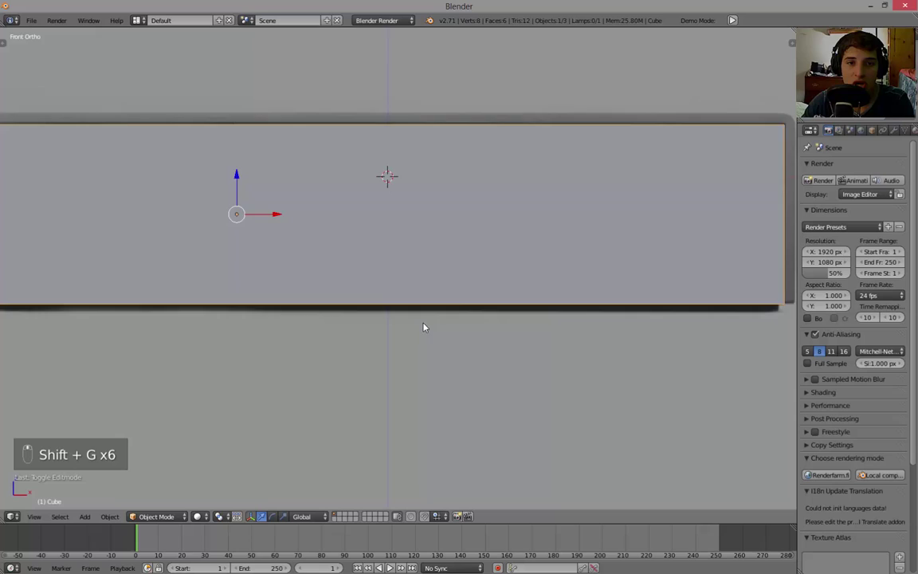
key(g)
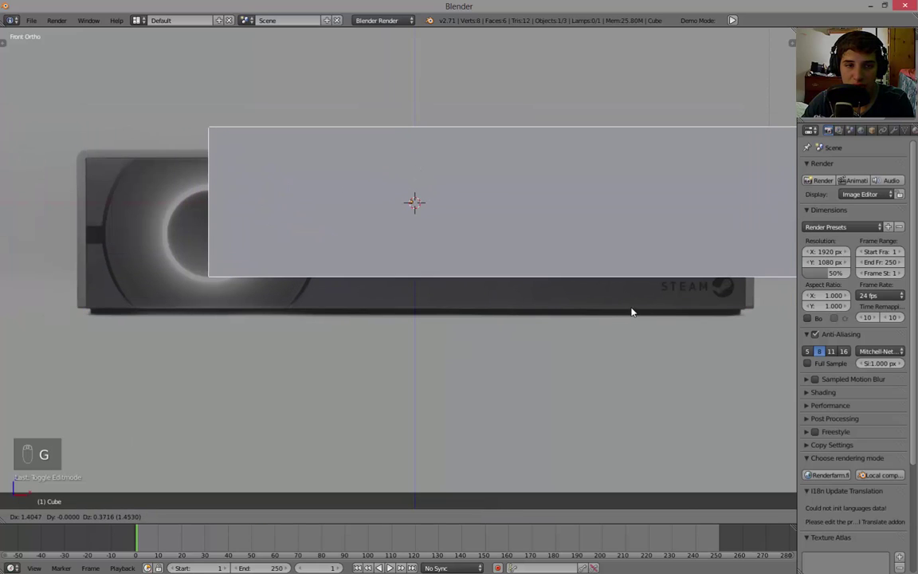
key(g)
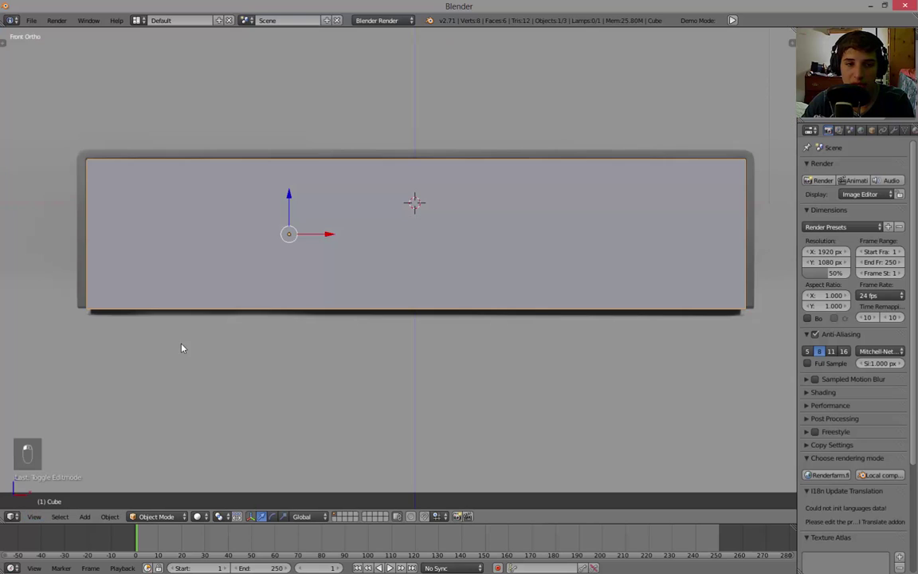
Step: In mesh editing, stretch the box back along Y by about six units into a deep slab
key(g)
key(a)
key(g)
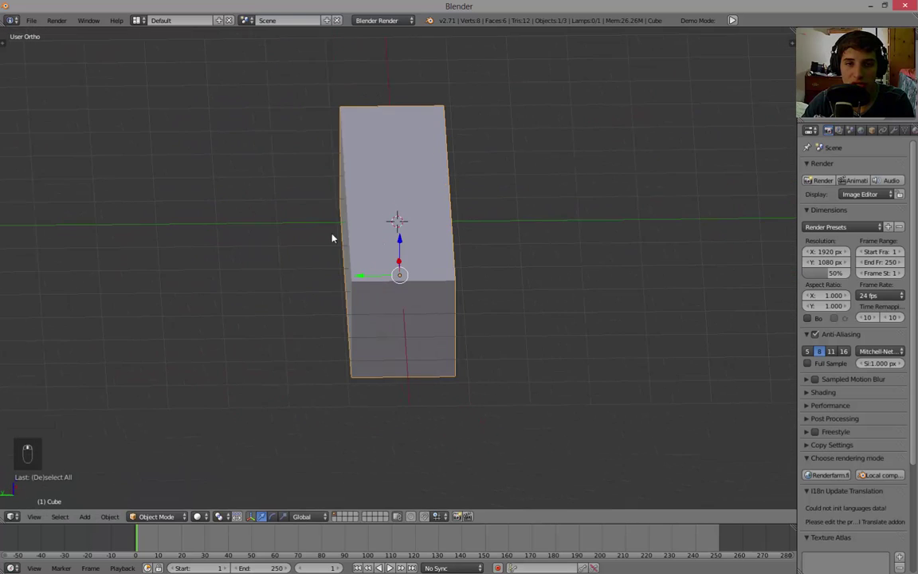
key(Tab)
key(a)
key(b)
key(a)
key(b)
key(g)
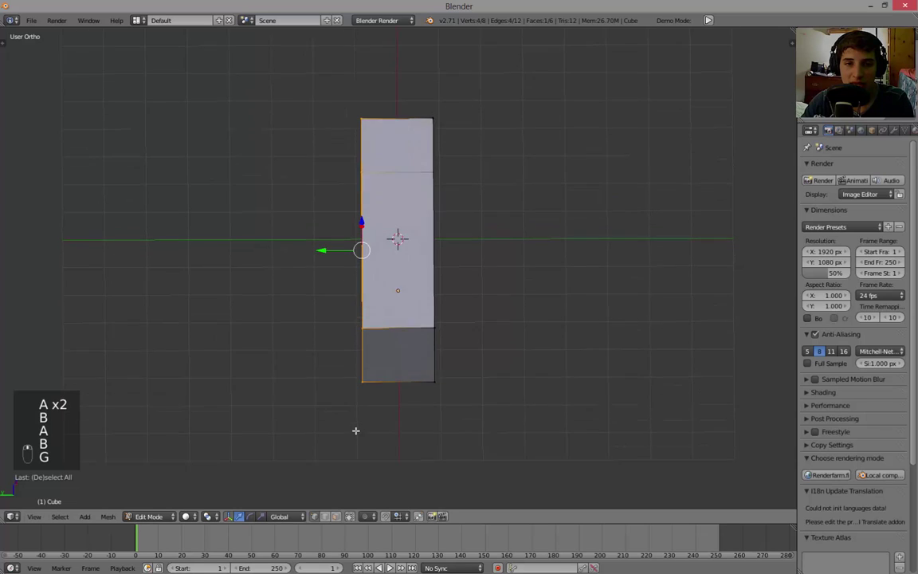
key(g)
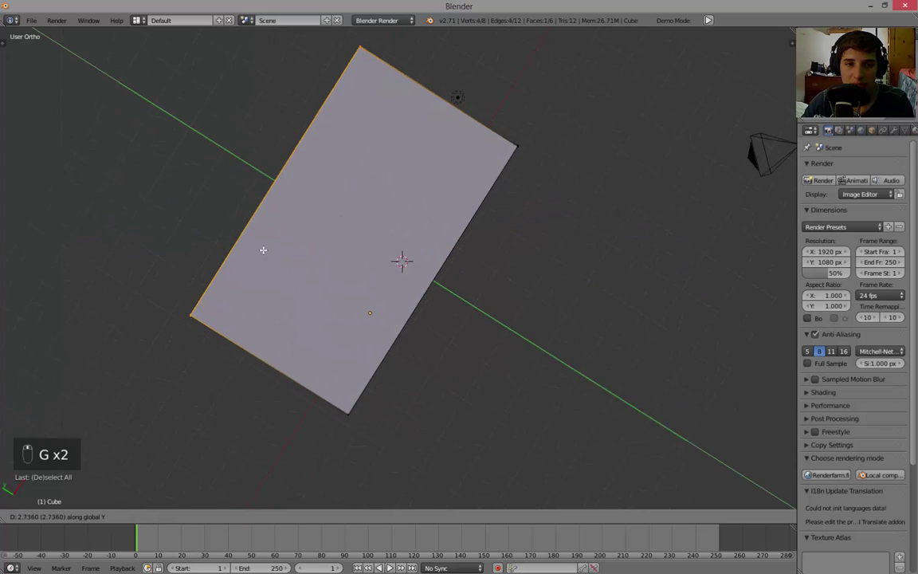
key(a)
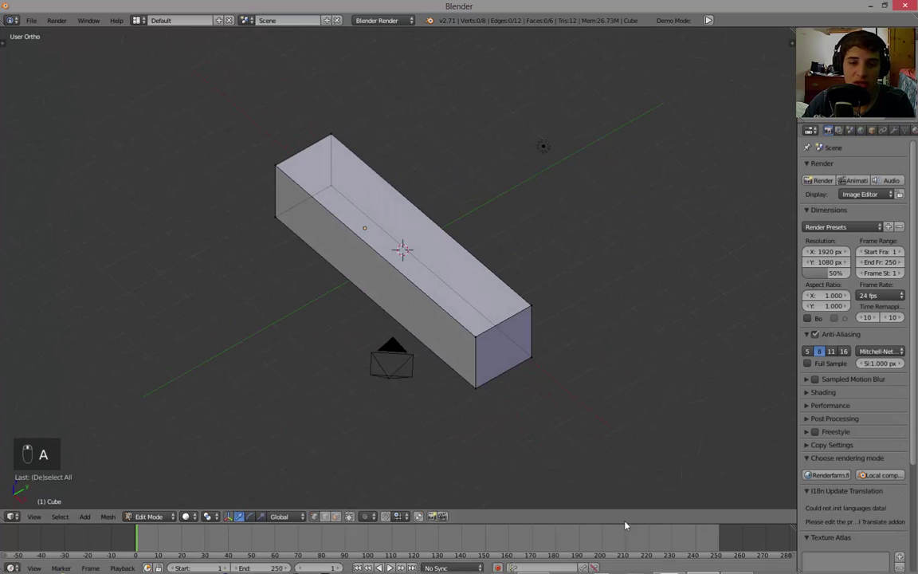
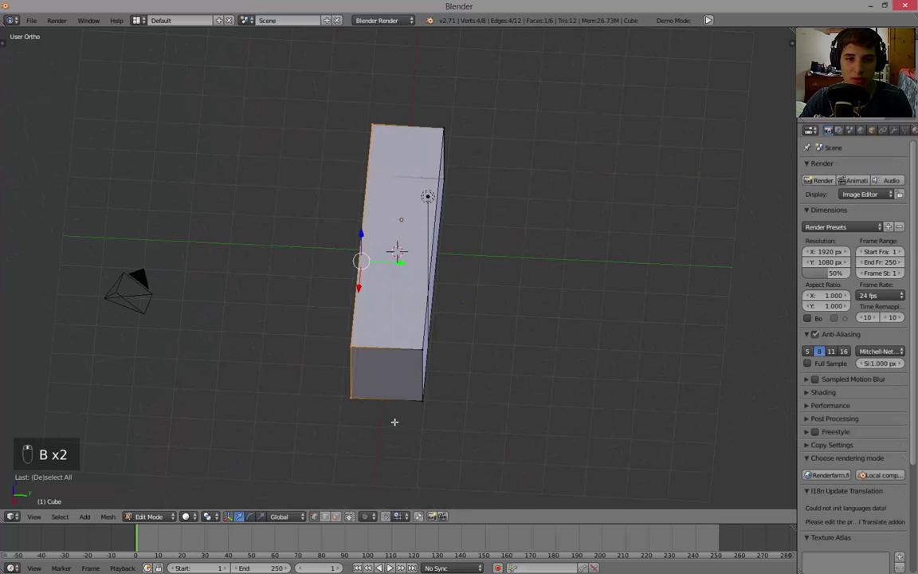
Step: From the top view, widen the box to the console's footprint, deselect, and check it in perspective
key(g)
key(g)
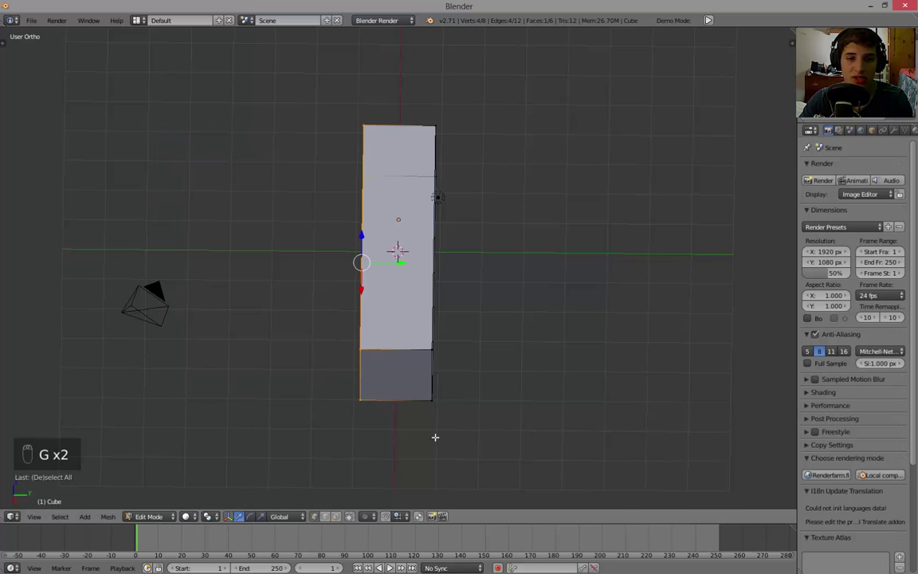
drag(399, 519, 391, 565)
key(g)
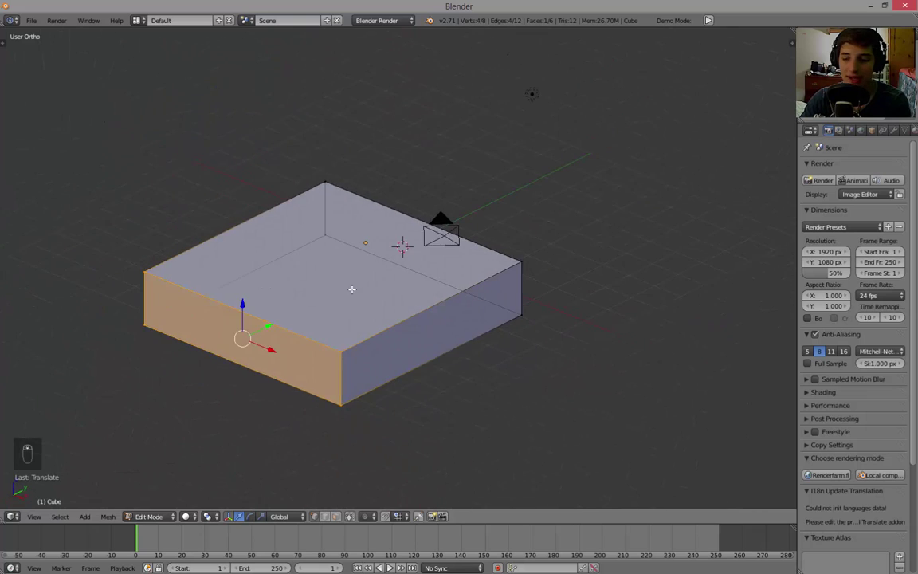
key(KP_5)
key(a)
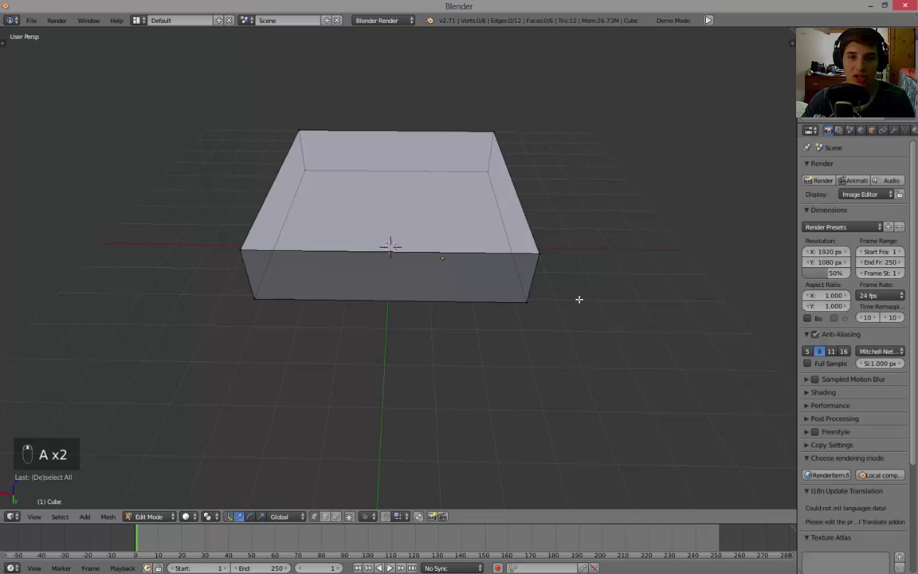
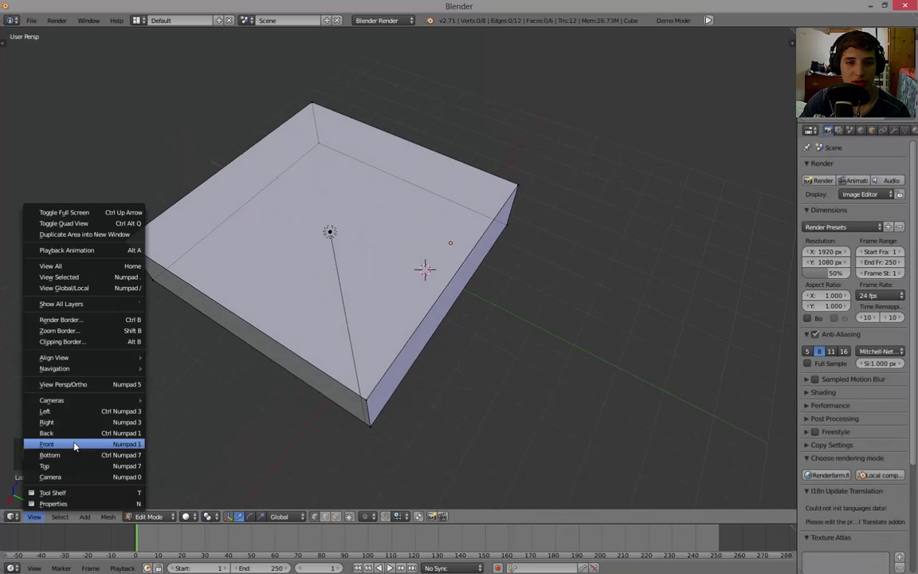
Step: Reposition the box over the front reference, check it from an angle, and return to front view
key(KP_5)
key(Tab)
key(g)
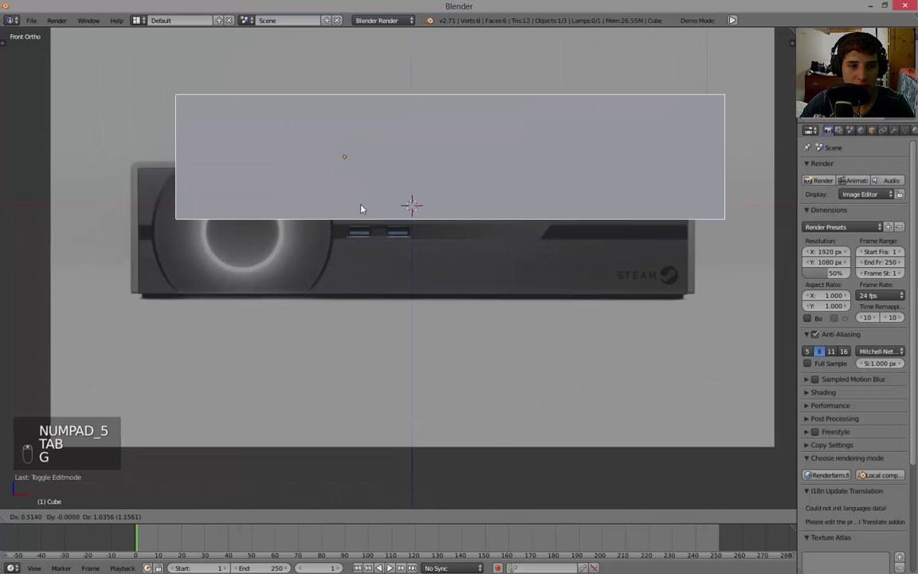
key(g)
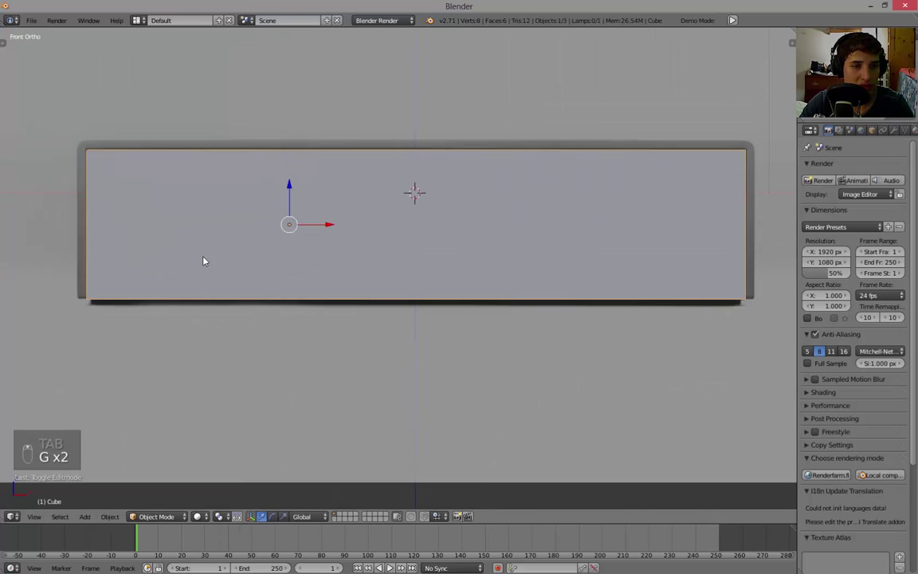
key(g)
key(g)
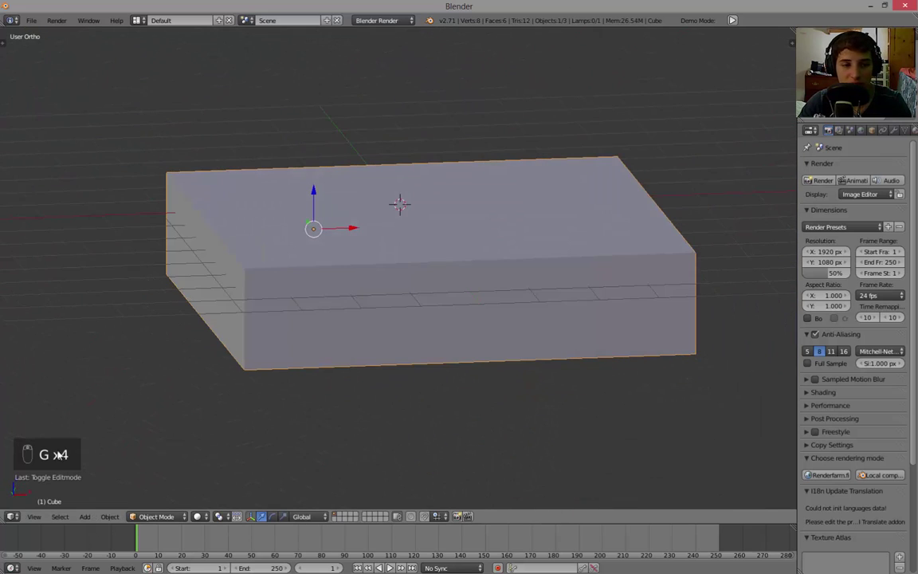
key(g)
drag(312, 236, 535, 158)
Step: Duplicate the box body, move the copy below it along Z, and flatten it vertically
key(shift+d)
key(g)
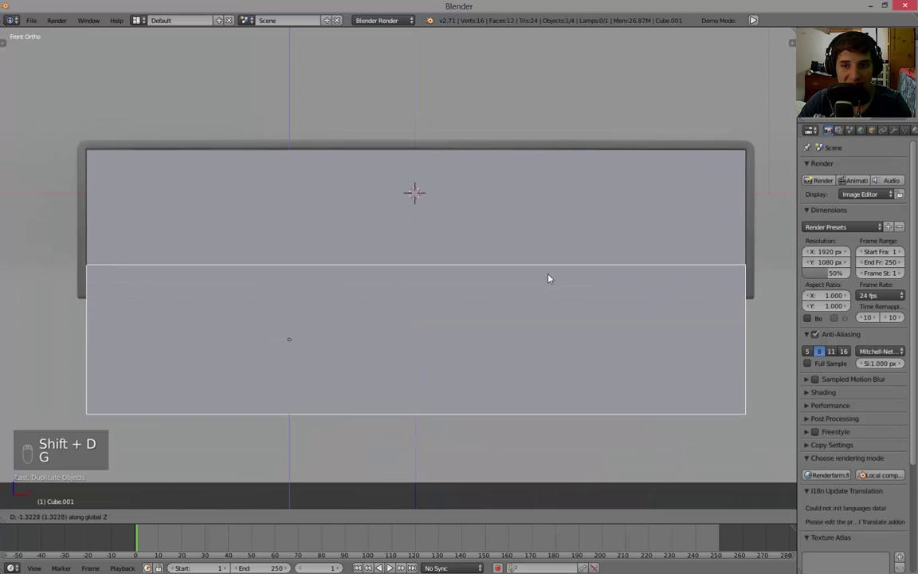
key(s)
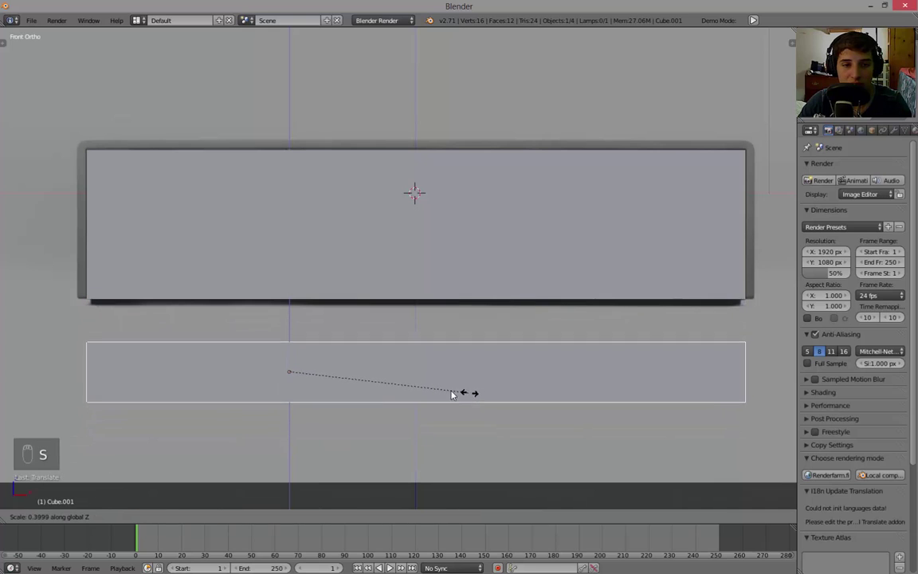
key(Tab)
key(a)
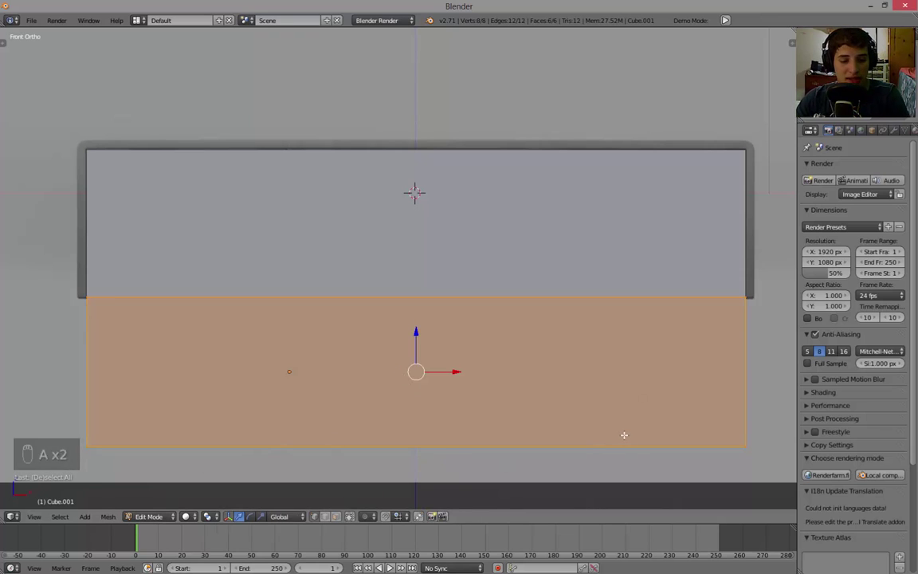
Step: Squash the copy's mesh into a thin slab along the body's bottom edge and leave mesh editing
key(s)
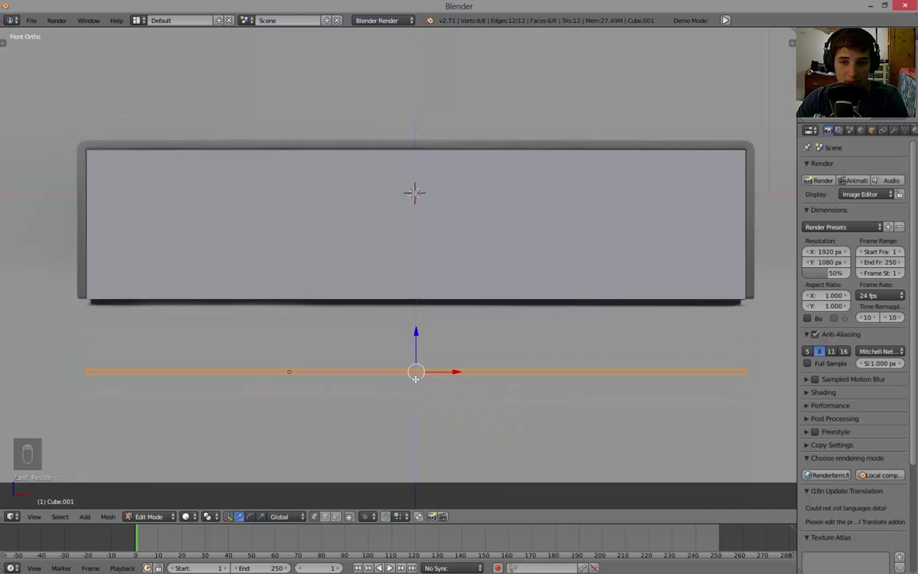
key(g)
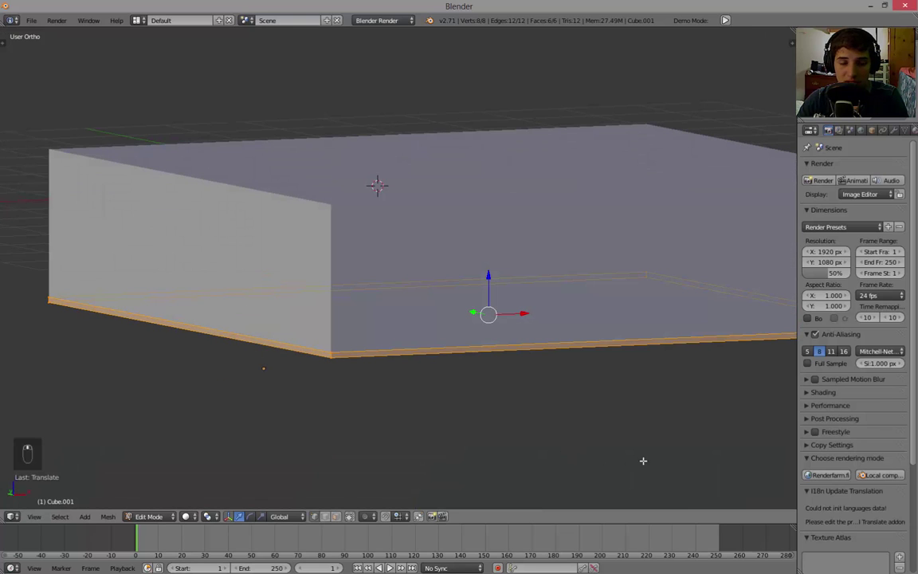
key(s)
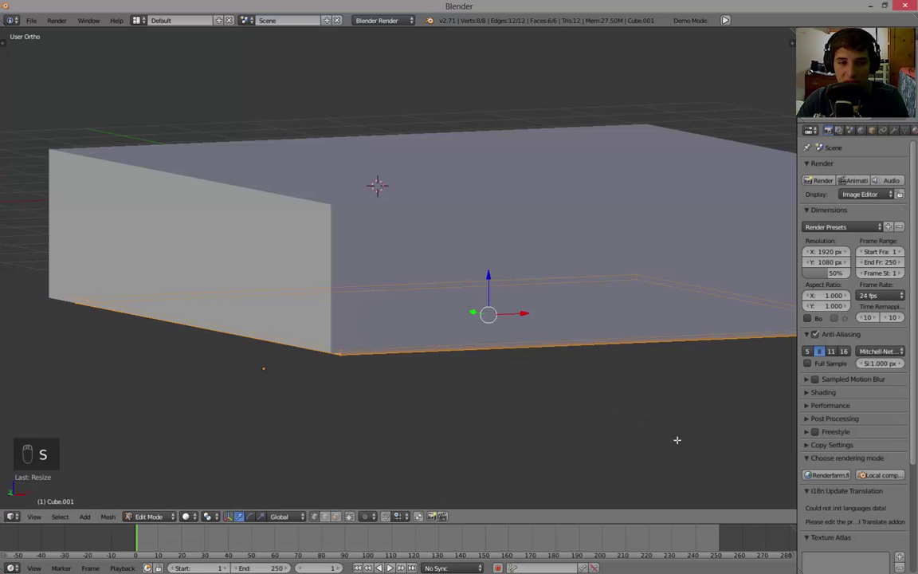
key(Tab)
key(Tab)
key(s)
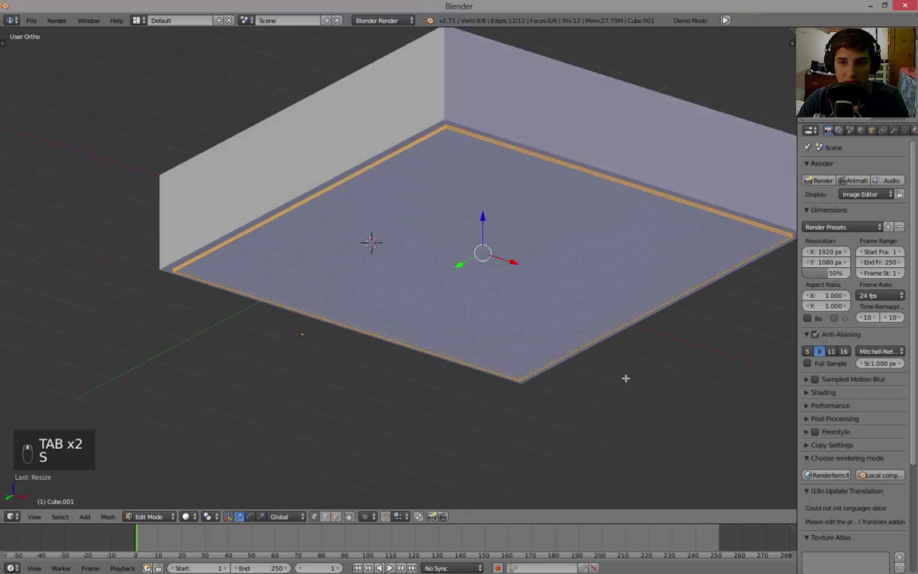
key(Tab)
Step: Switch the render engine to Cycles and select the bottom slab from the front view
key(a)
key(KP_0)
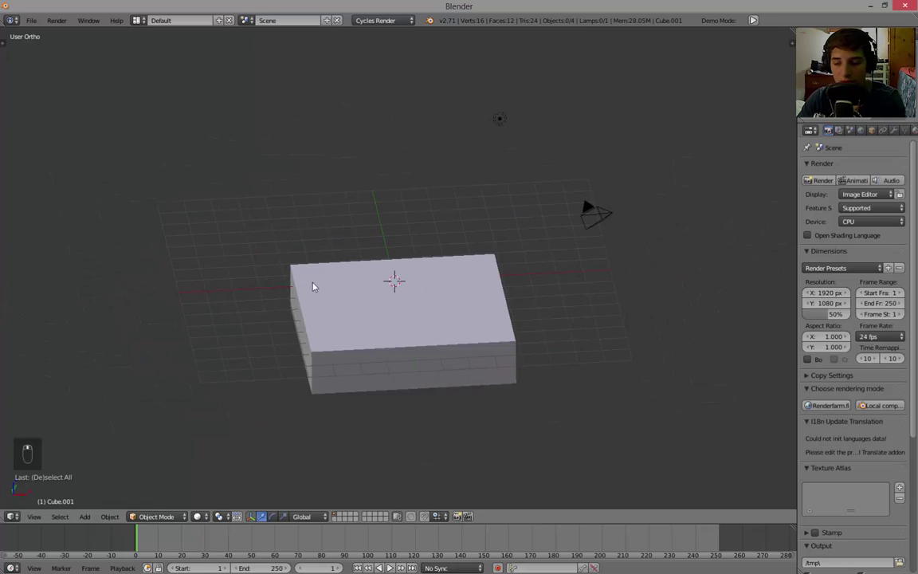
key(KP_5)
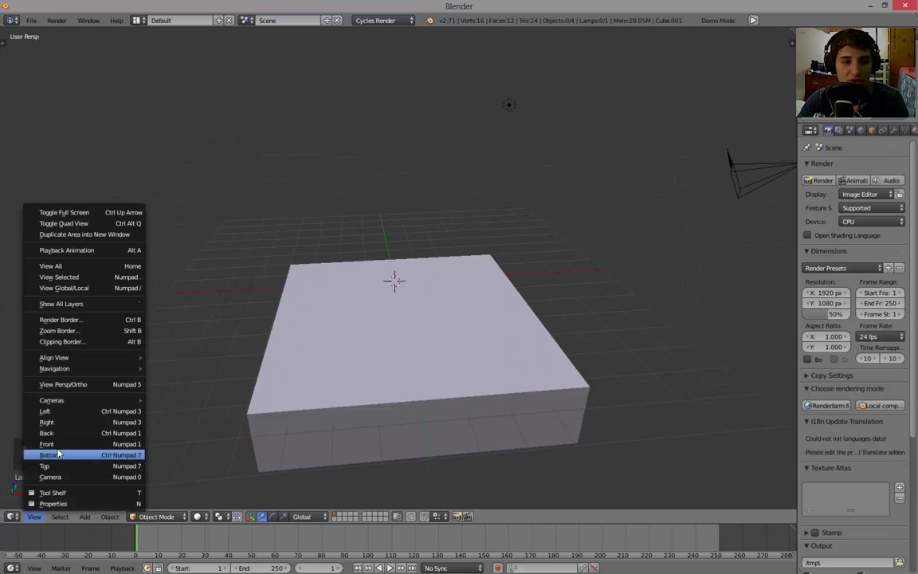
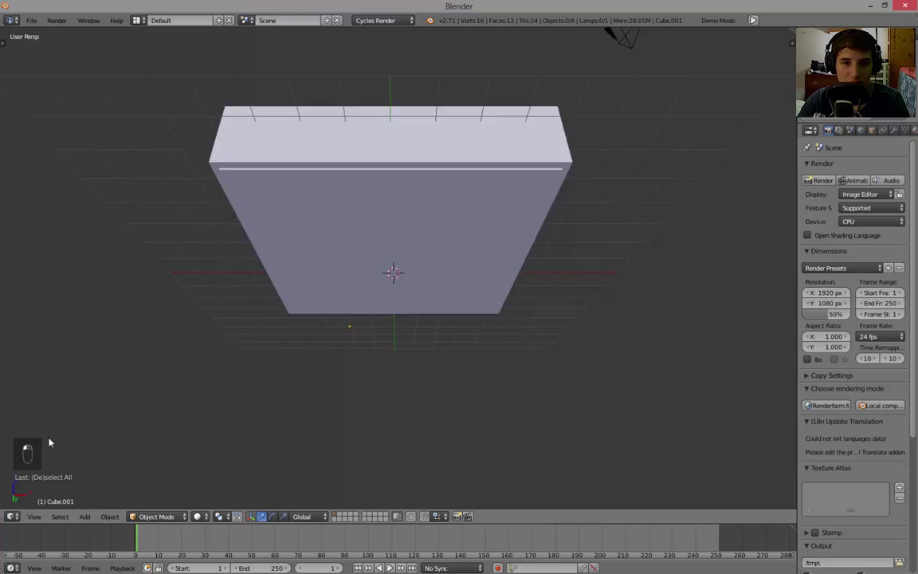
key(KP_5)
key(a)
key(a)
drag(240, 337, 680, 418)
Step: Scale the thin slab up slightly, about 1.03, to match the console's base in the reference
key(s)
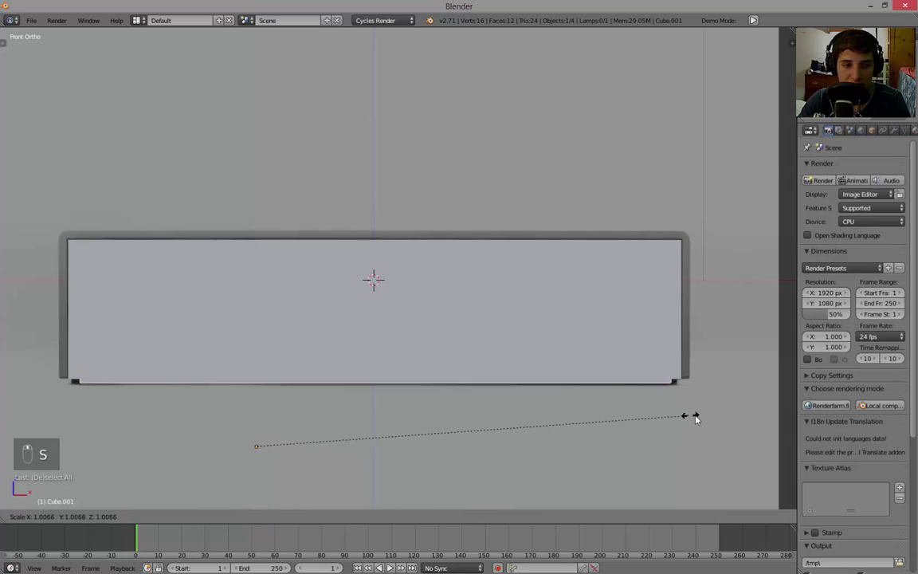
key(Tab)
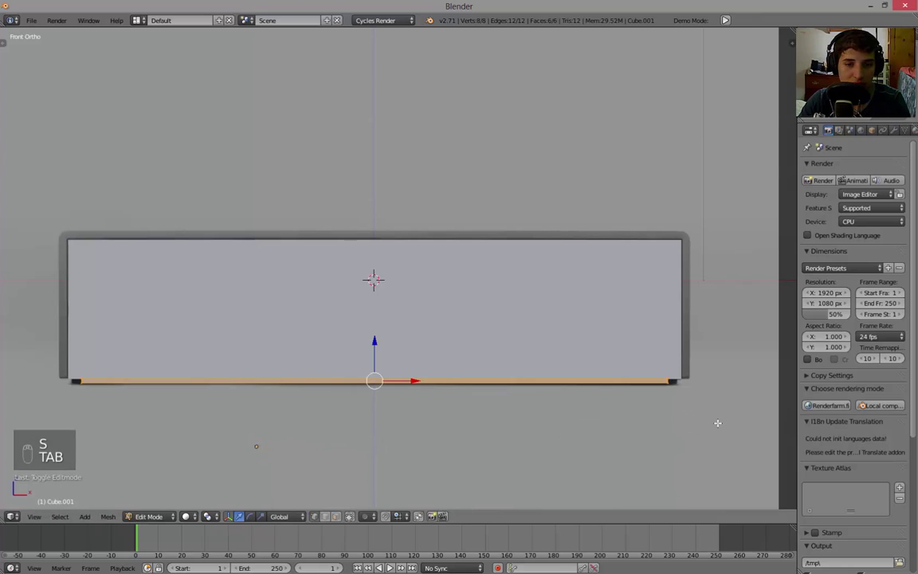
key(s)
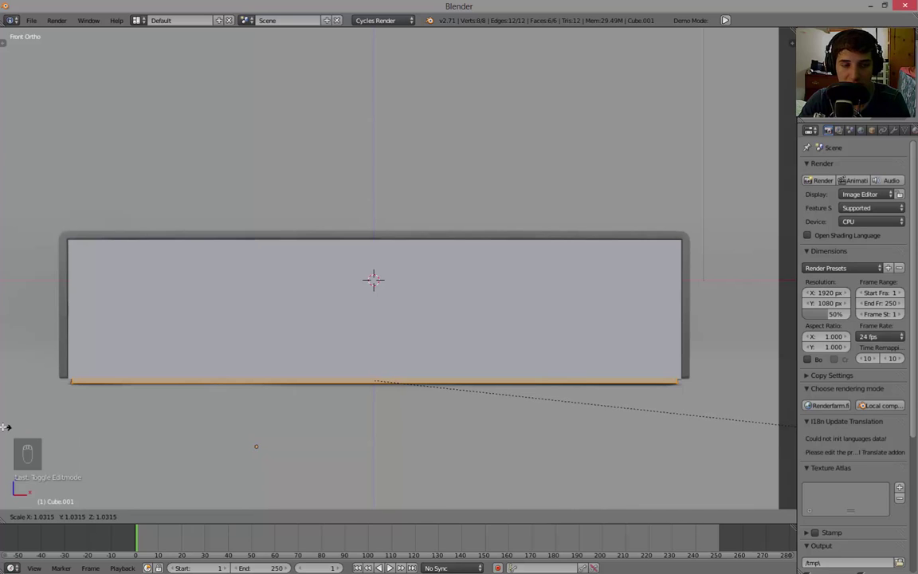
key(g)
key(Tab)
Step: Raise the two pieces together so the slab tucks just under the body, then orbit to check
drag(341, 358, 445, 370)
key(g)
key(g)
key(g)
drag(439, 226, 155, 394)
drag(170, 393, 299, 275)
key(a)
key(a)
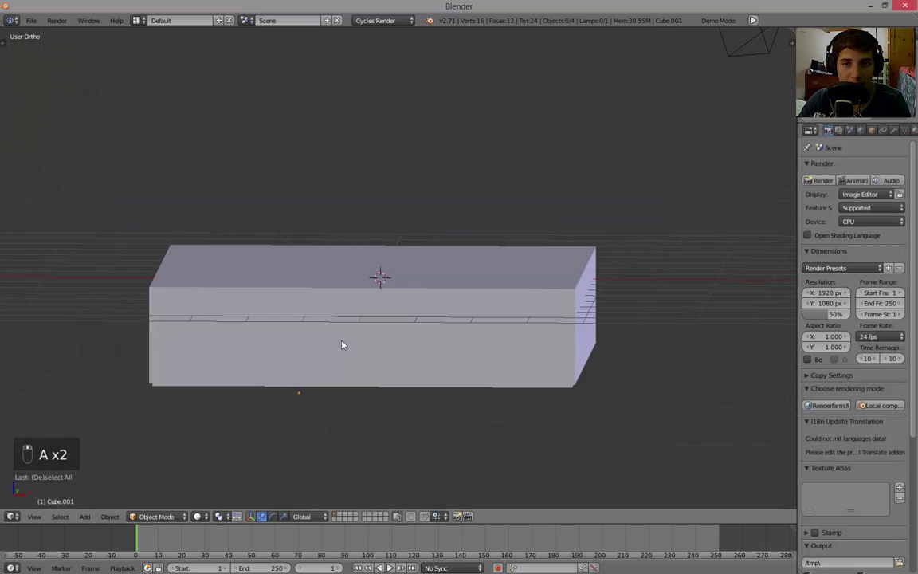
Step: Select the main body and view it in Front Ortho zoomed near the shell's upper-left corner, with view properties shown
key(KP_Decimal)
key(KP_5)
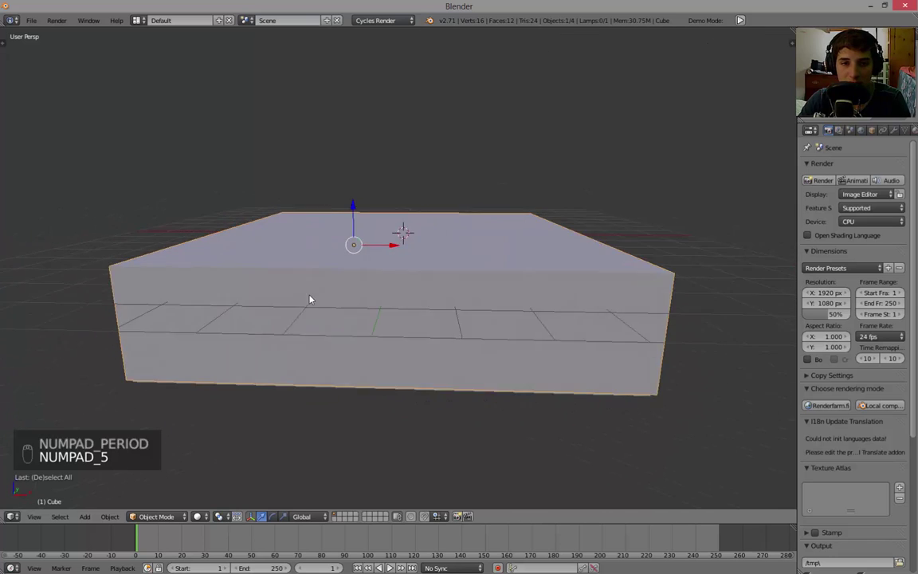
key(a)
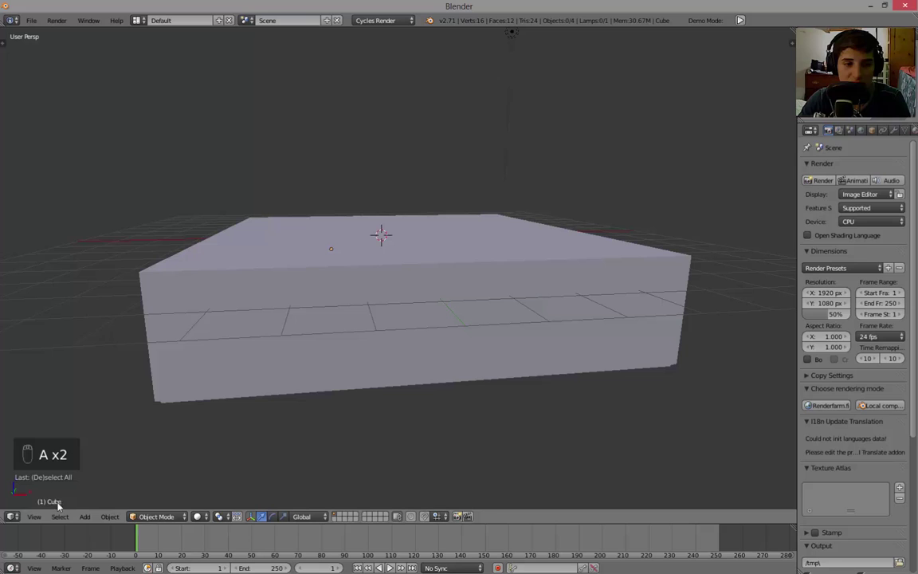
key(a)
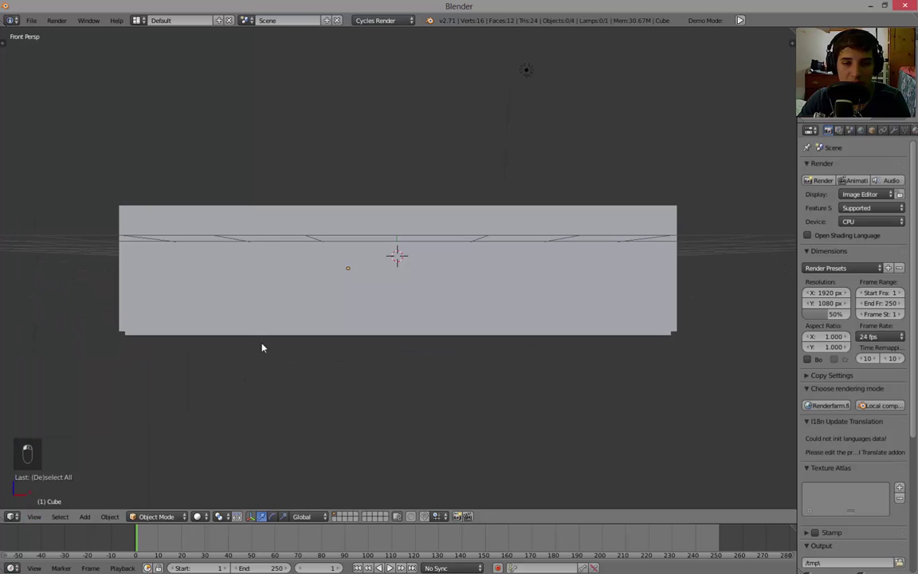
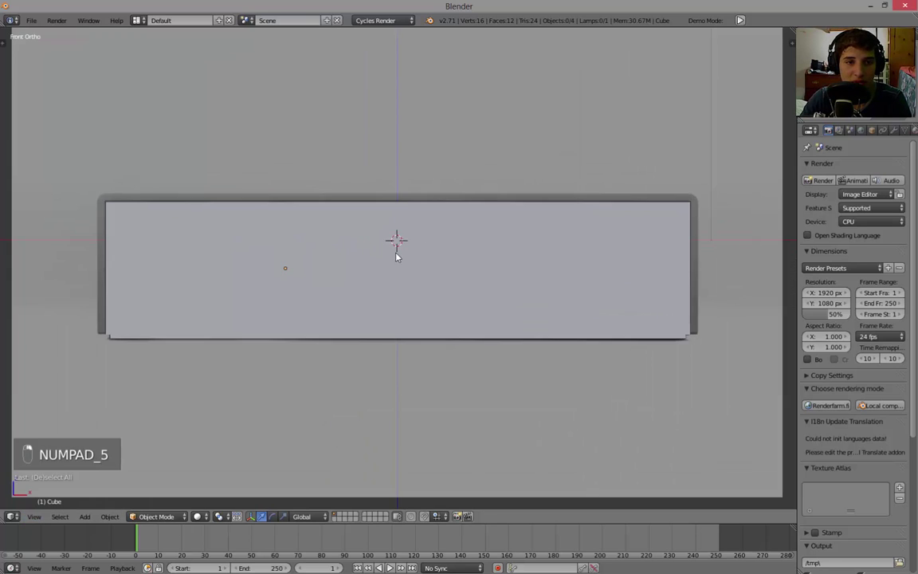
key(g)
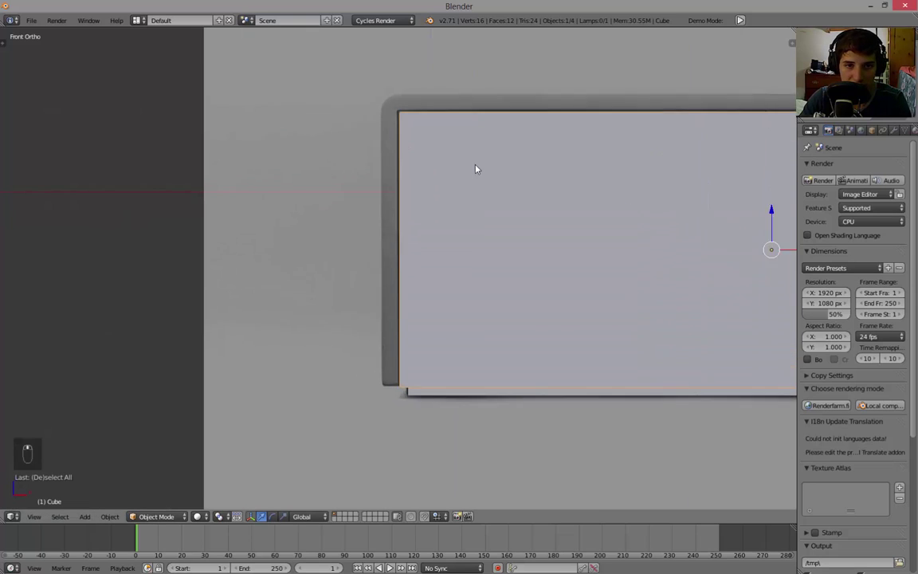
key(n)
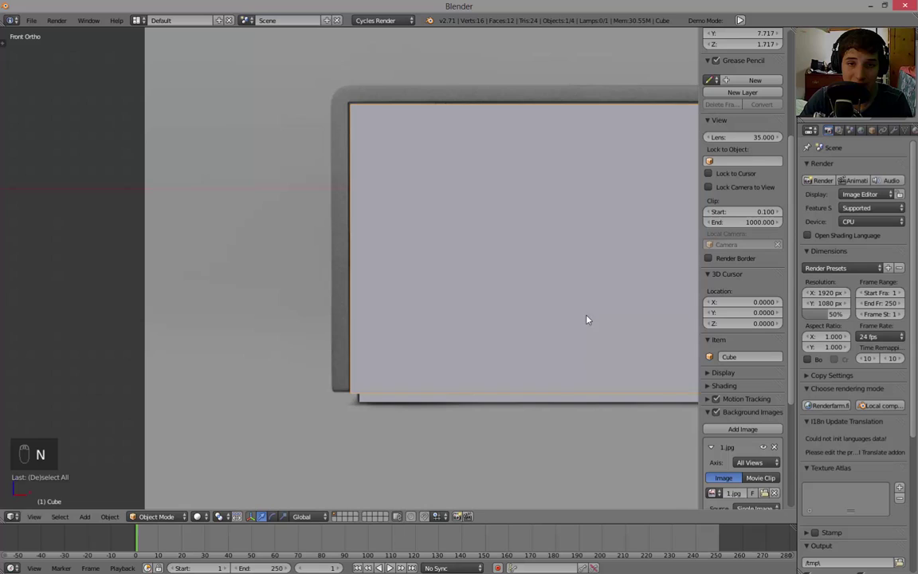
Step: Nudge the cube about a hundredth of a unit to align with the console's front outline
key(g)
key(g)
key(g)
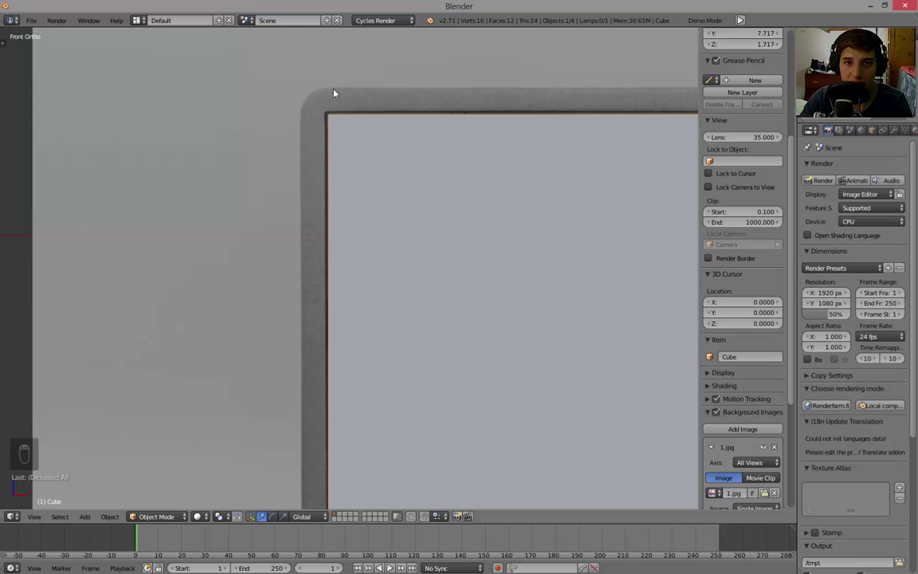
Step: Add a new cube near the shell's left wall and shrink it to the wall's thickness
key(a)
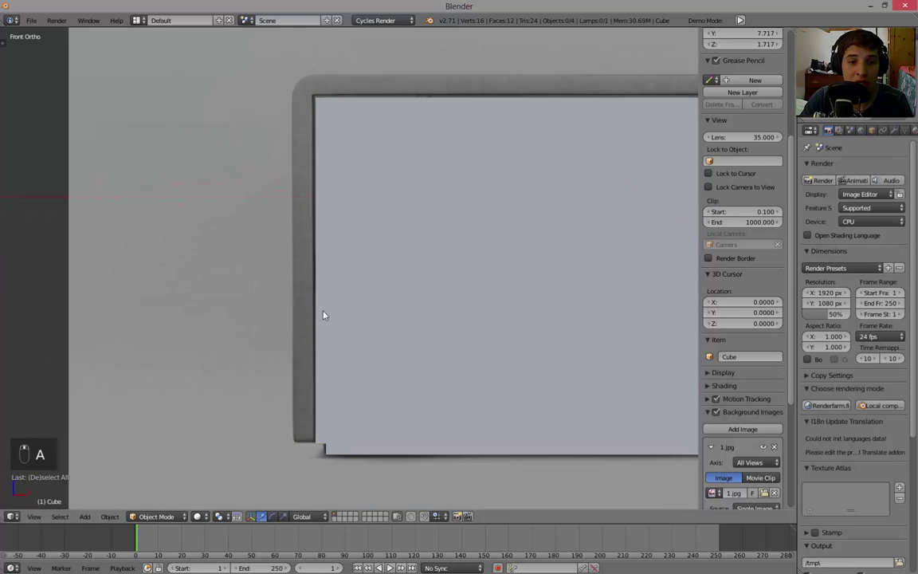
key(shift+a)
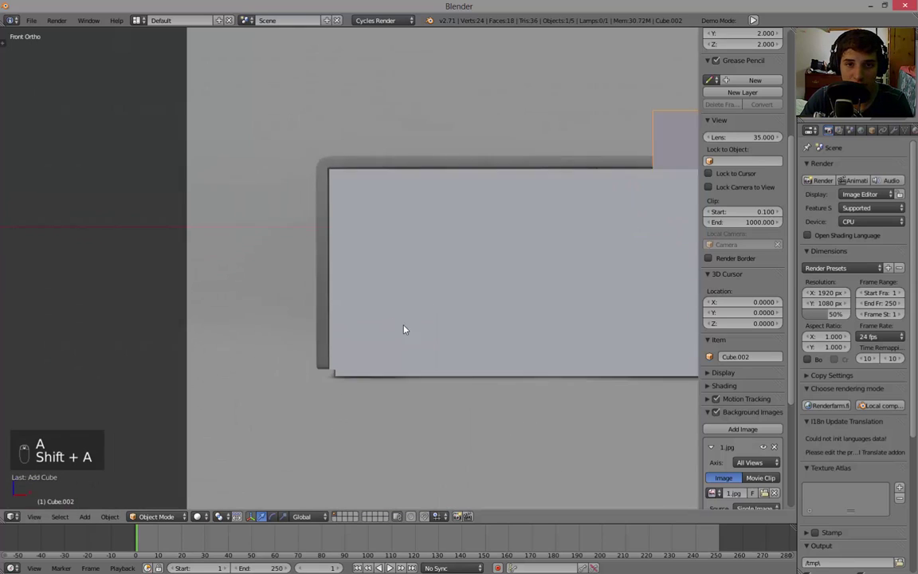
key(g)
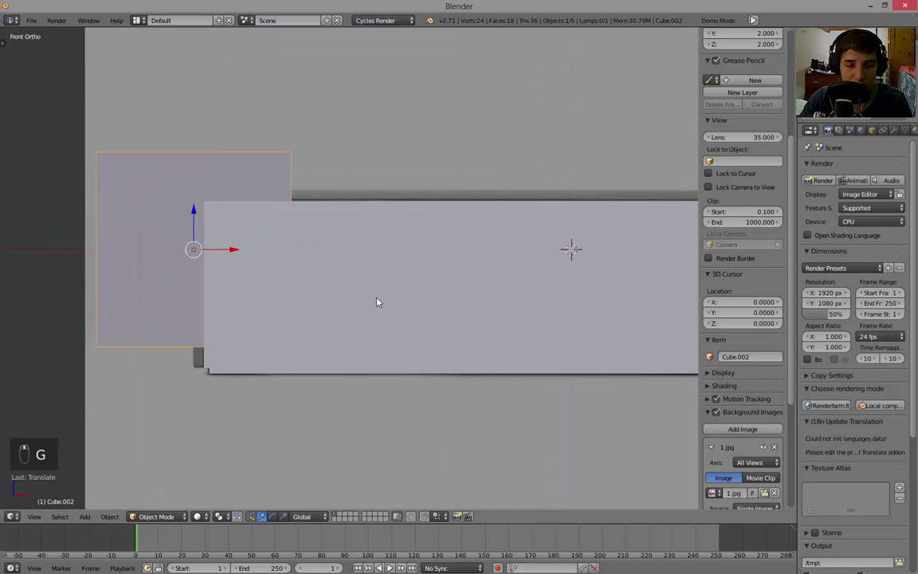
key(s)
key(g)
click(223, 275)
key(s)
key(g)
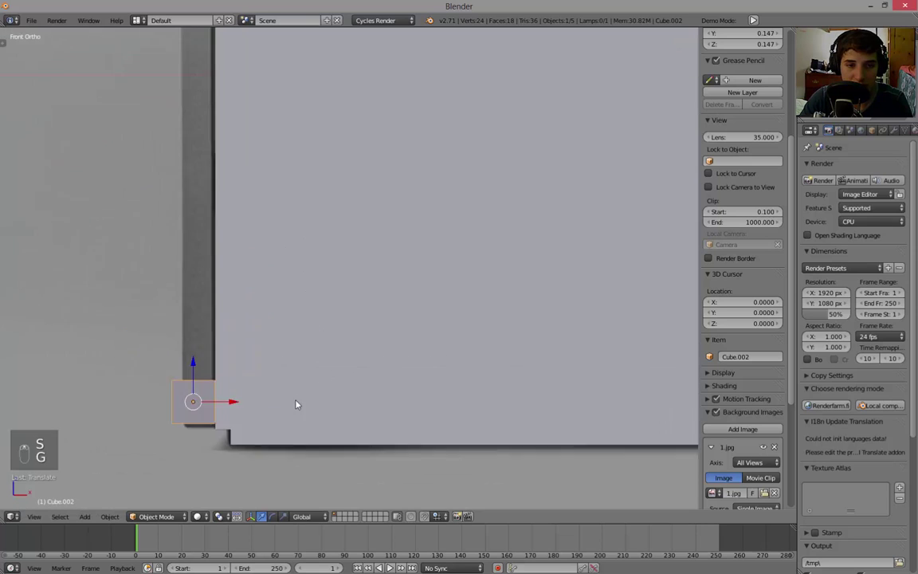
Step: Fine-tune the small cube's size and place it at the bottom of the shell's left wall
key(s)
key(g)
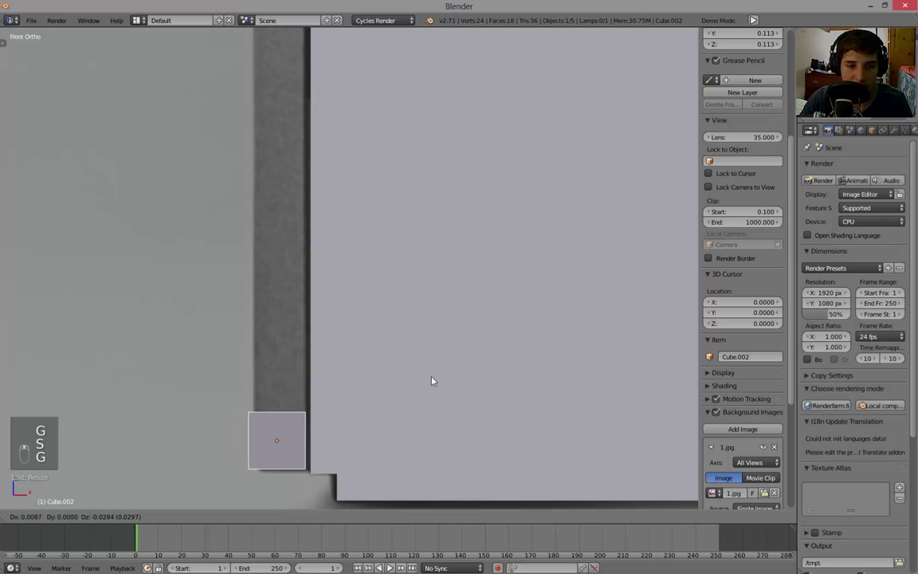
key(s)
key(g)
key(s)
key(g)
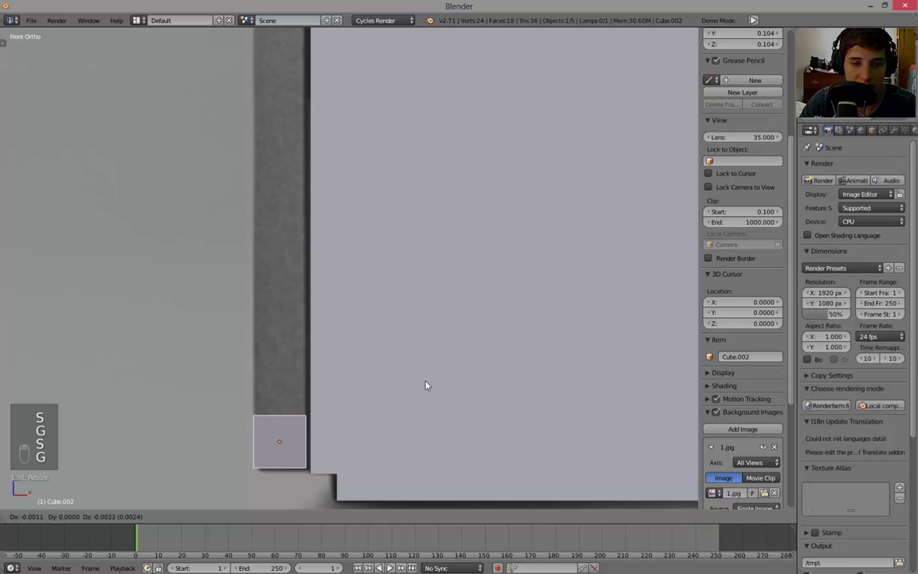
key(g)
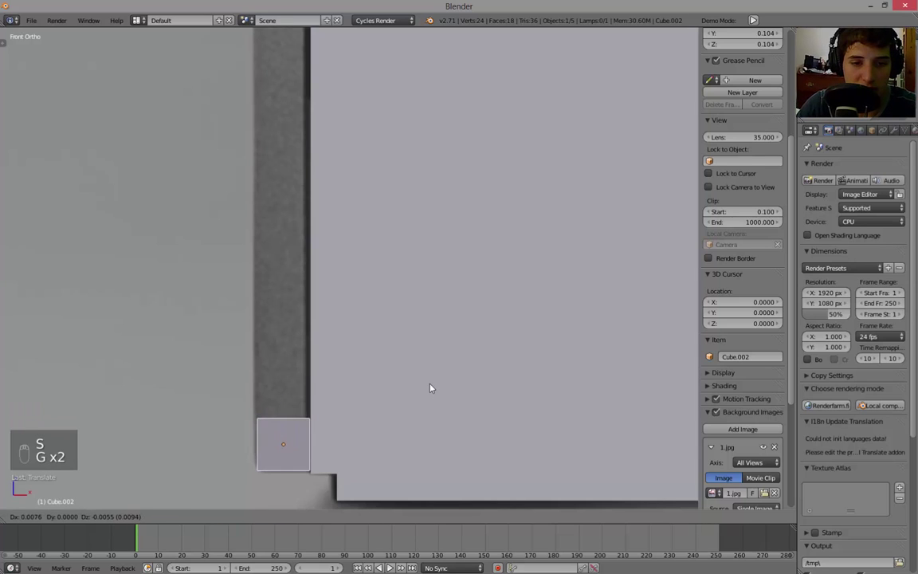
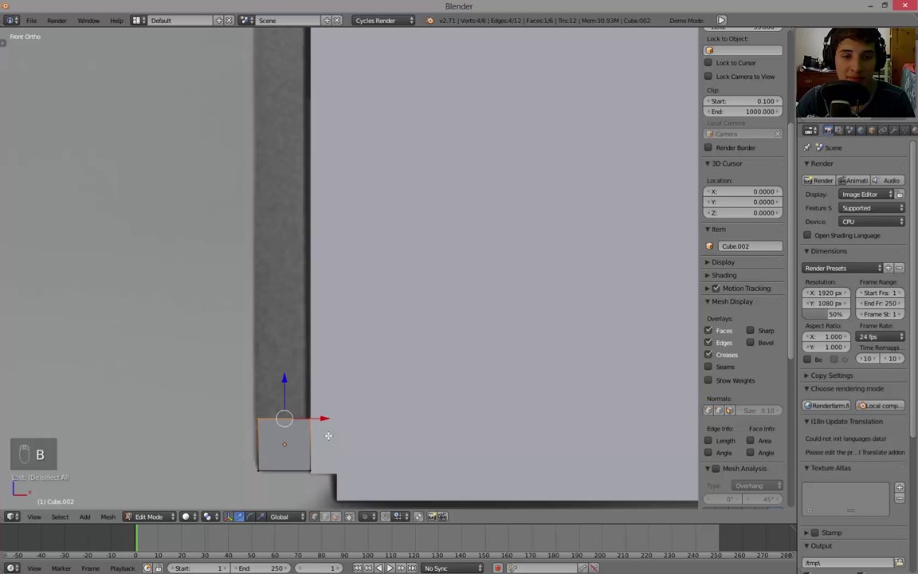
Step: Extrude the small cube's top face upward along the shell's left wall
key(g)
key(g)
key(g)
key(e)
key(a)
key(b)
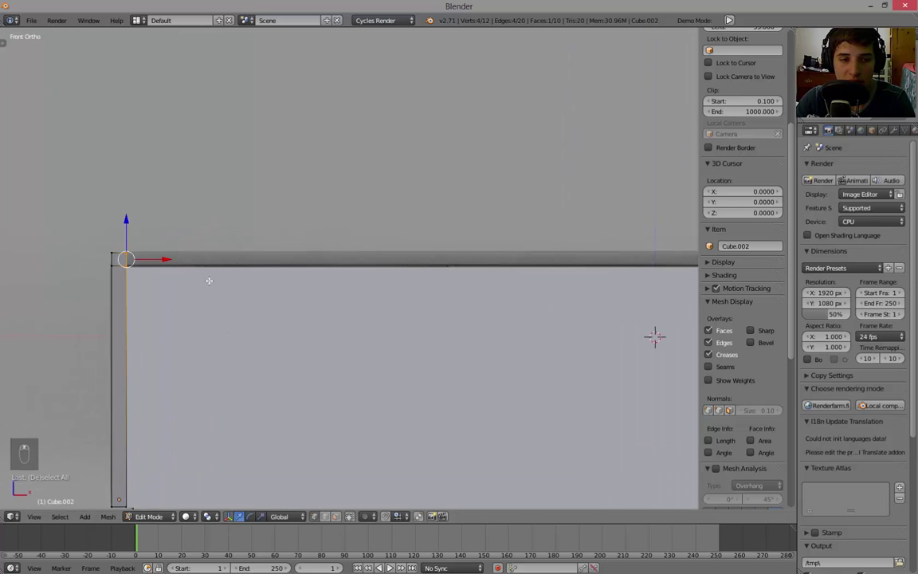
Step: Extrude the corner across the top to the centre line, forming half the shell strip
key(e)
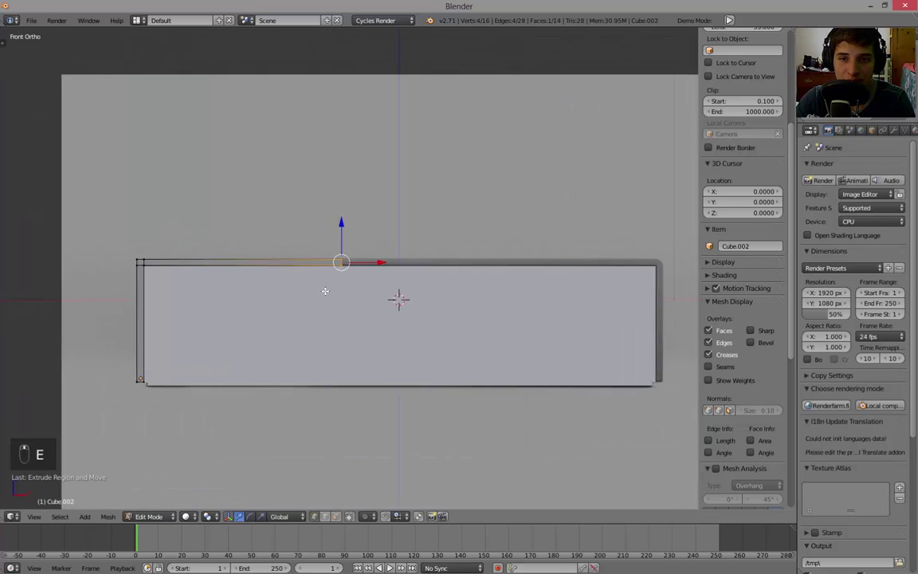
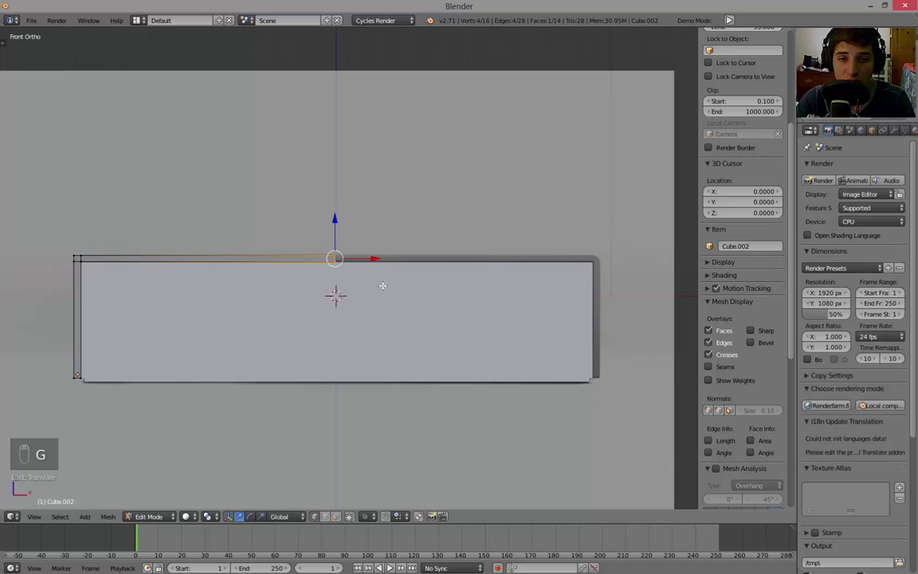
key(a)
key(b)
key(g)
key(a)
key(Tab)
key(Tab)
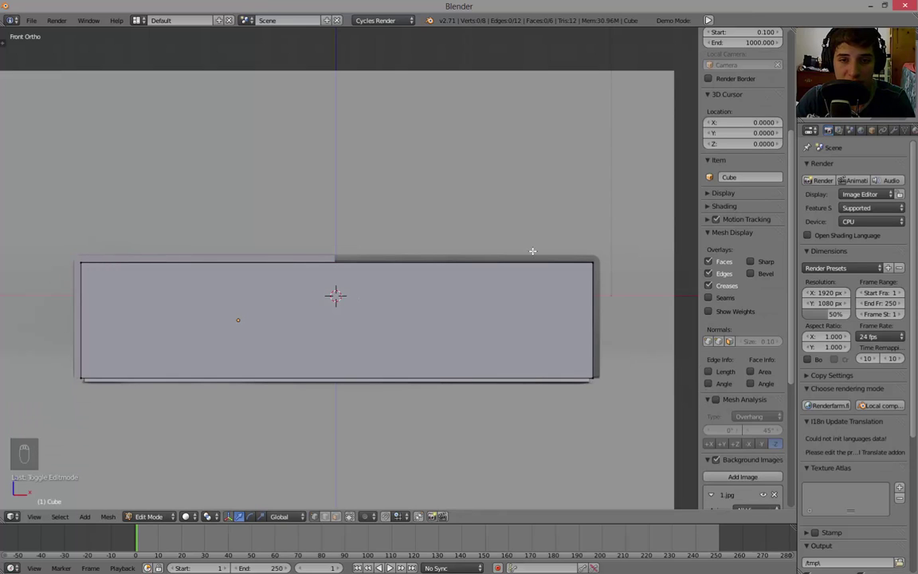
Step: Snap the 3D cursor to the box body's mesh centre and start setting its origin there
key(Tab)
key(Tab)
key(a)
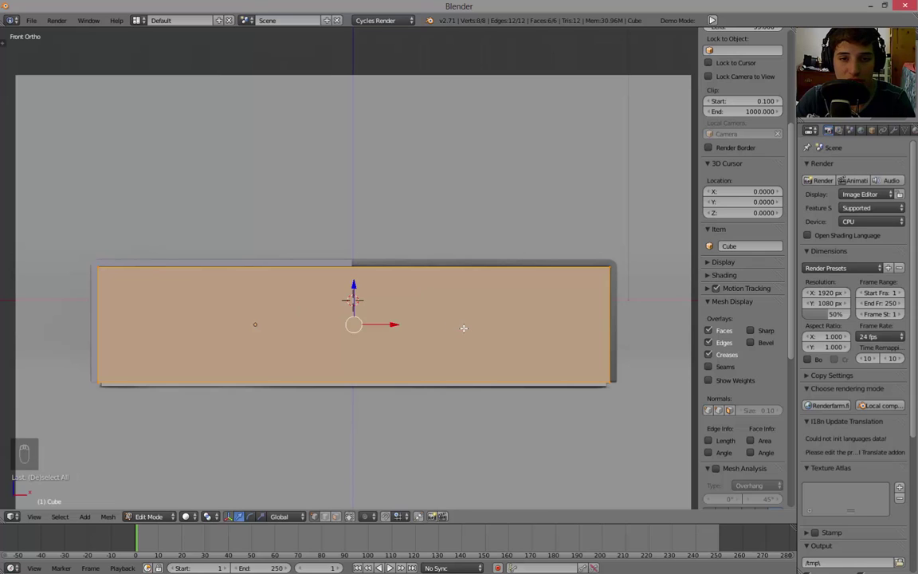
key(shift+s)
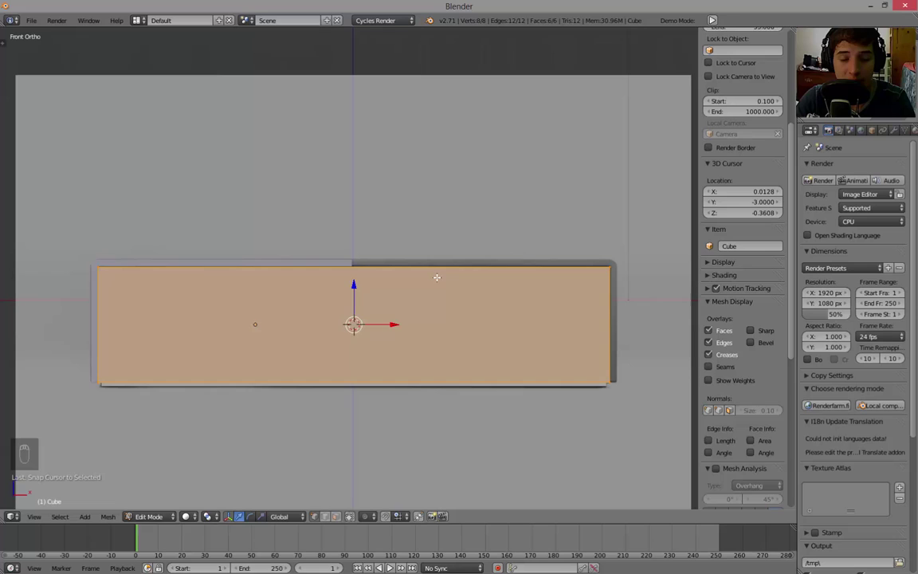
key(Tab)
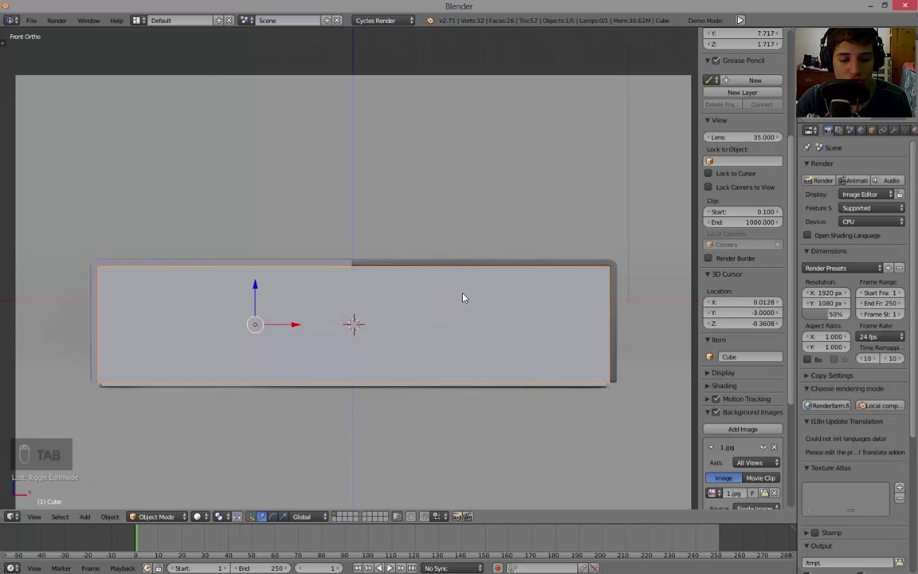
key(ctrl+shift+alt+c)
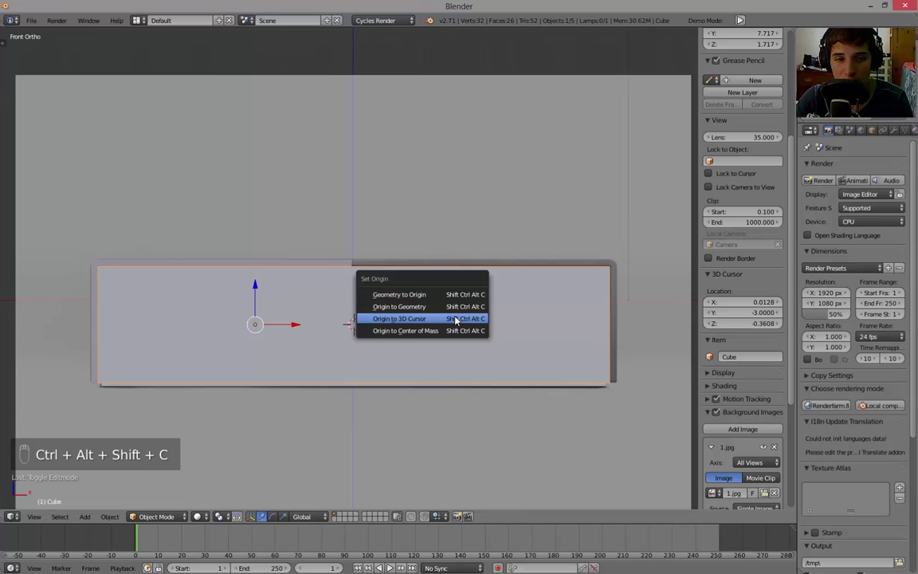
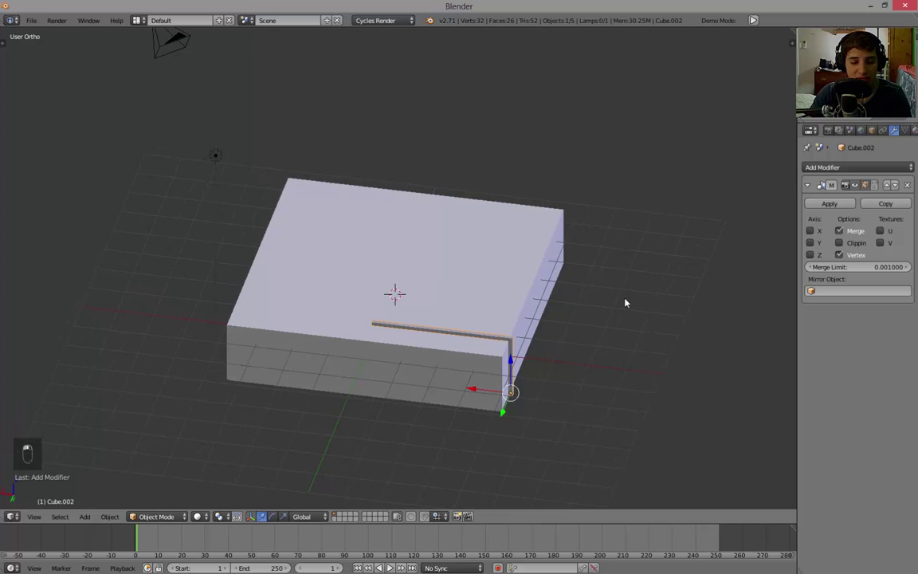
Step: Set the shell piece's origin to the 3D cursor and mirror it along X across the box
key(t)
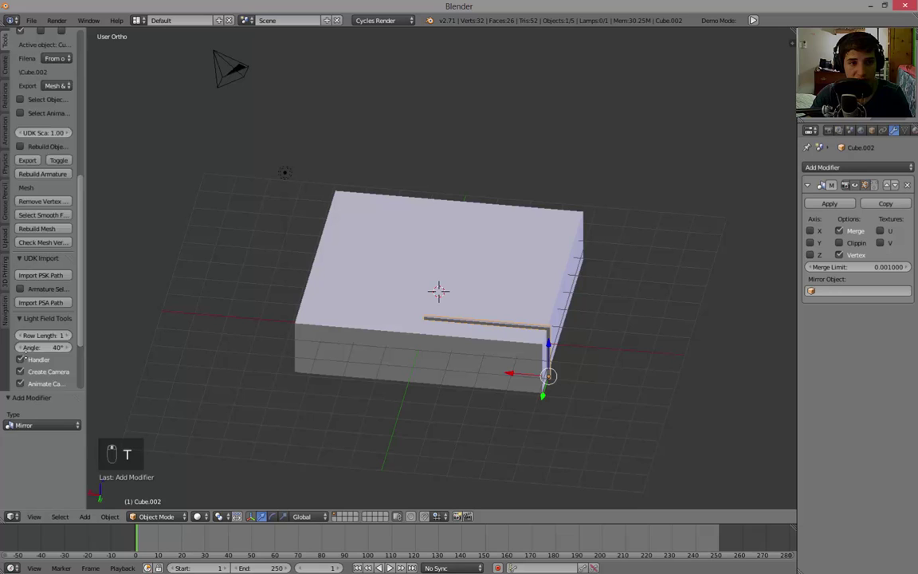
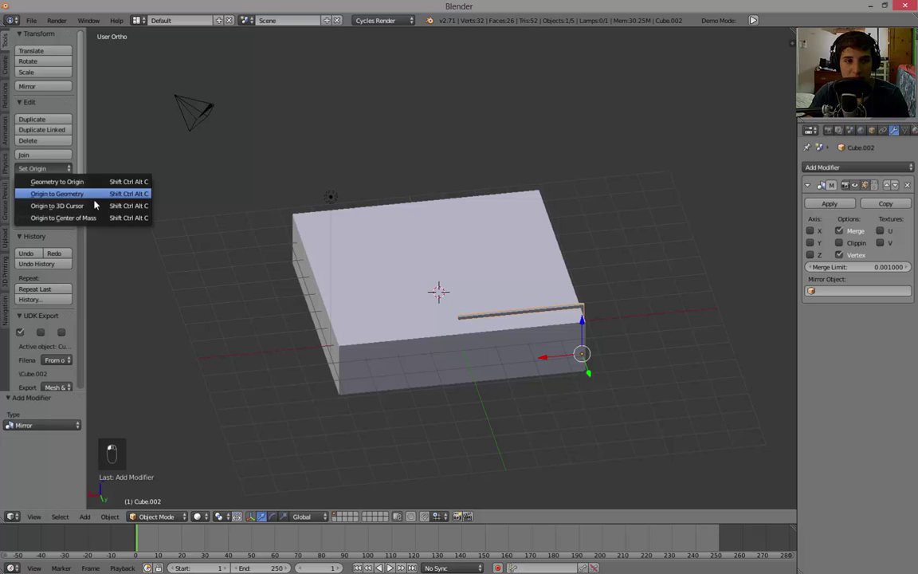
drag(99, 205, 159, 254)
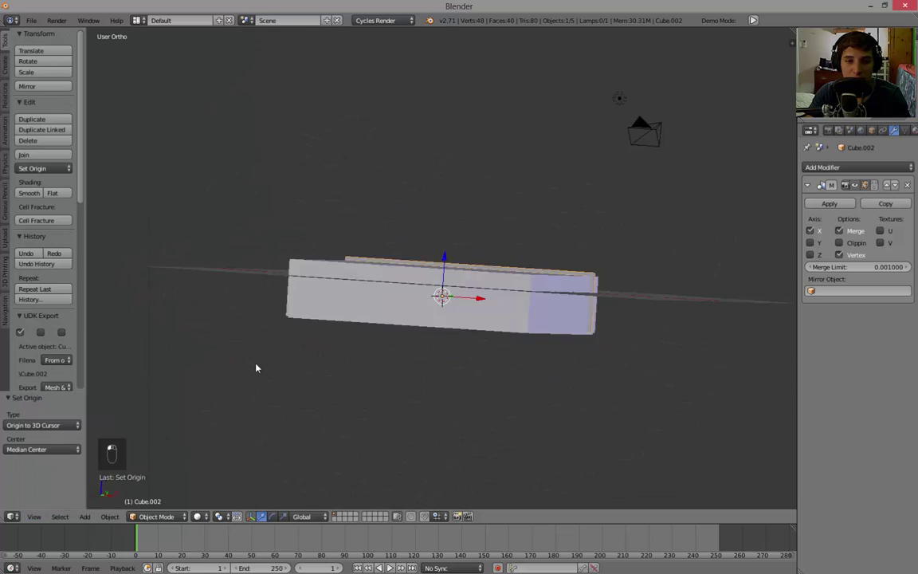
Step: View the model from the front and start editing the shell piece's mesh
middle_click(377, 331)
key(Tab)
key(a)
key(b)
key(a)
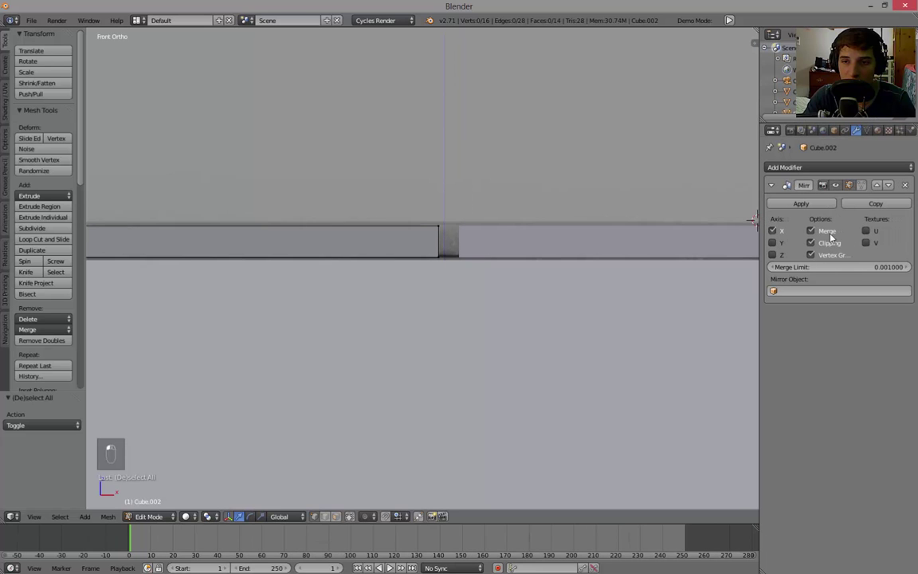
key(b)
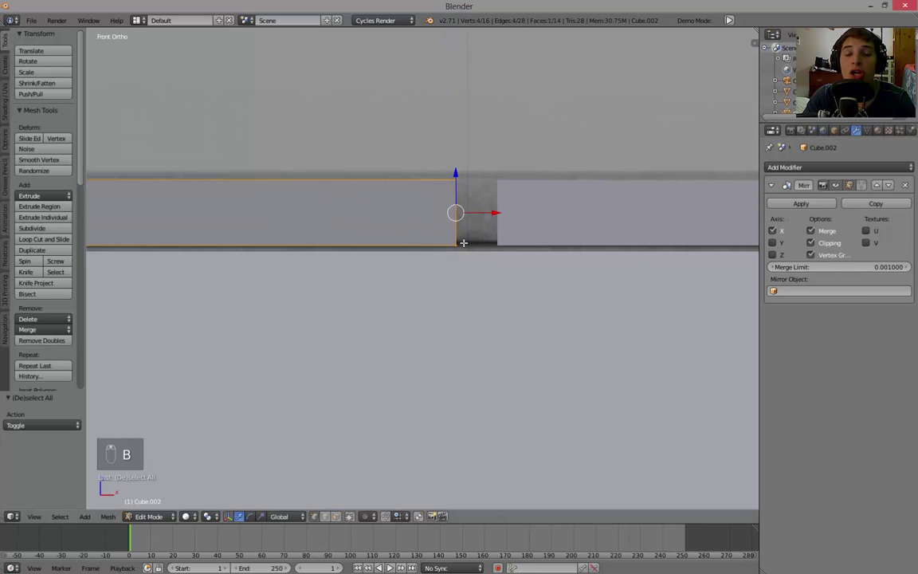
key(g)
key(a)
key(b)
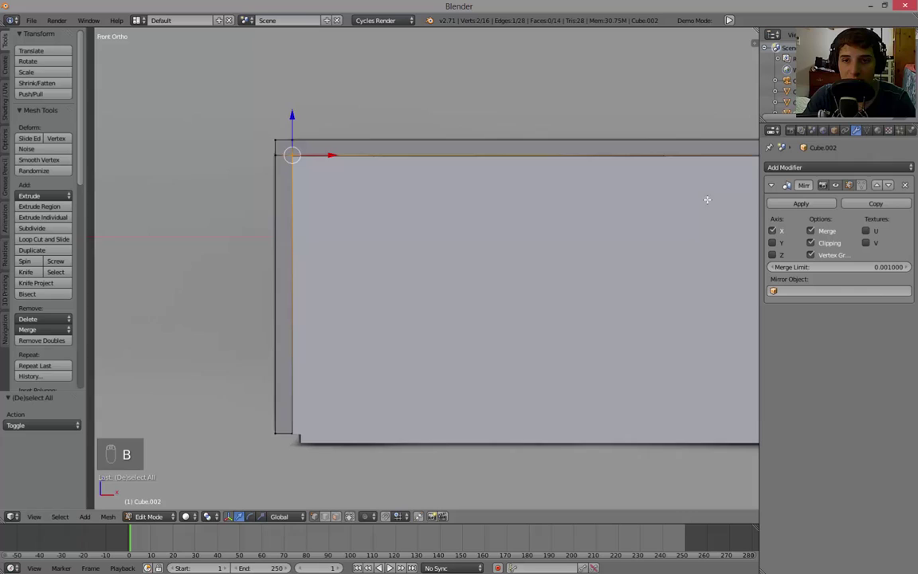
key(b)
key(b)
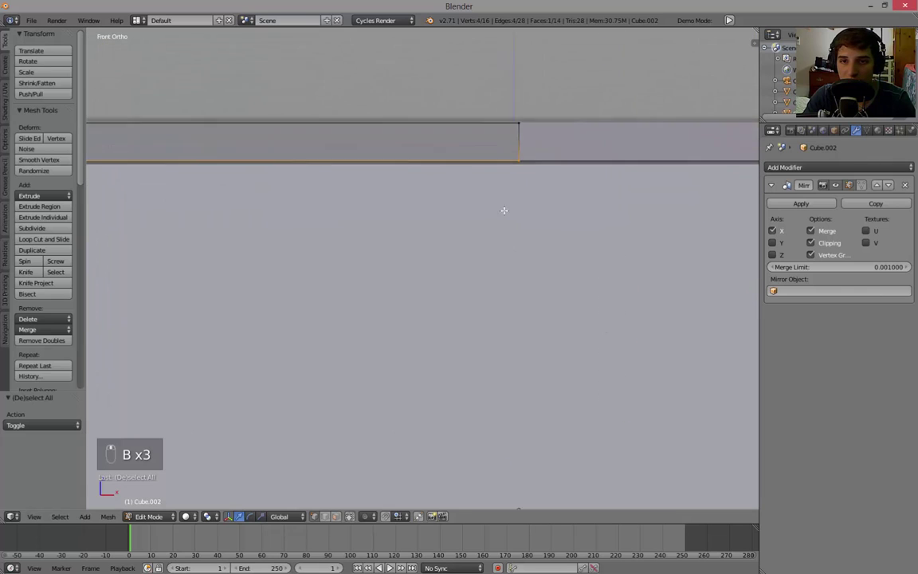
Step: Zoom into the shell's inner corner and select its corner vertices
key(g)
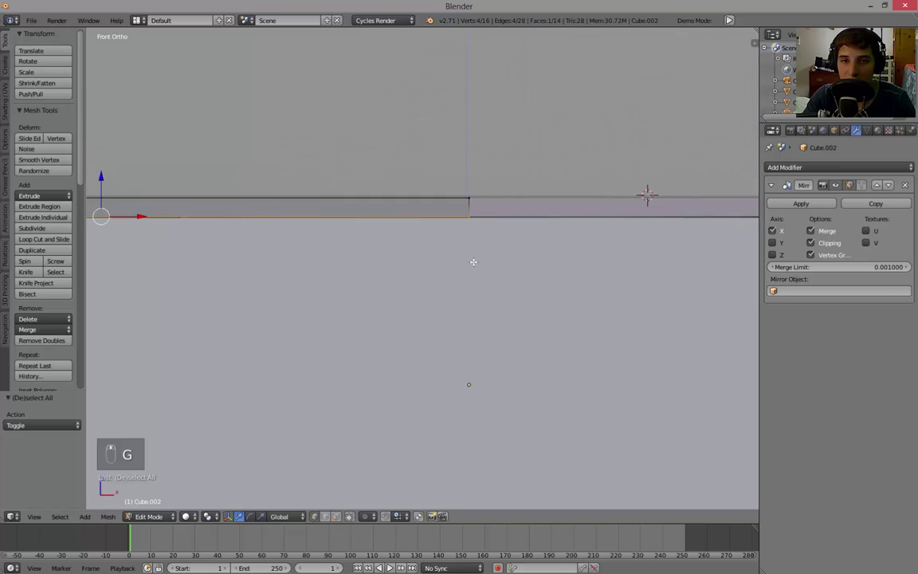
key(g)
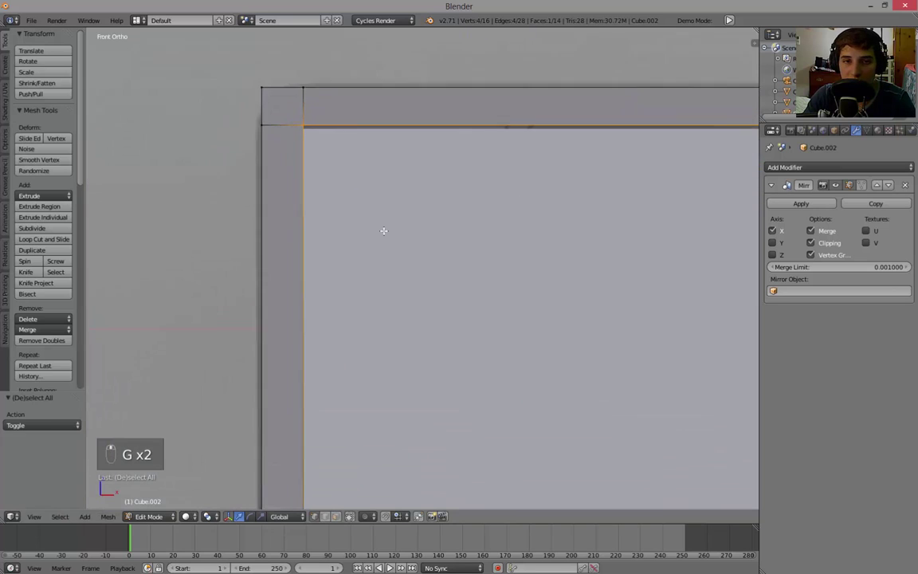
key(g)
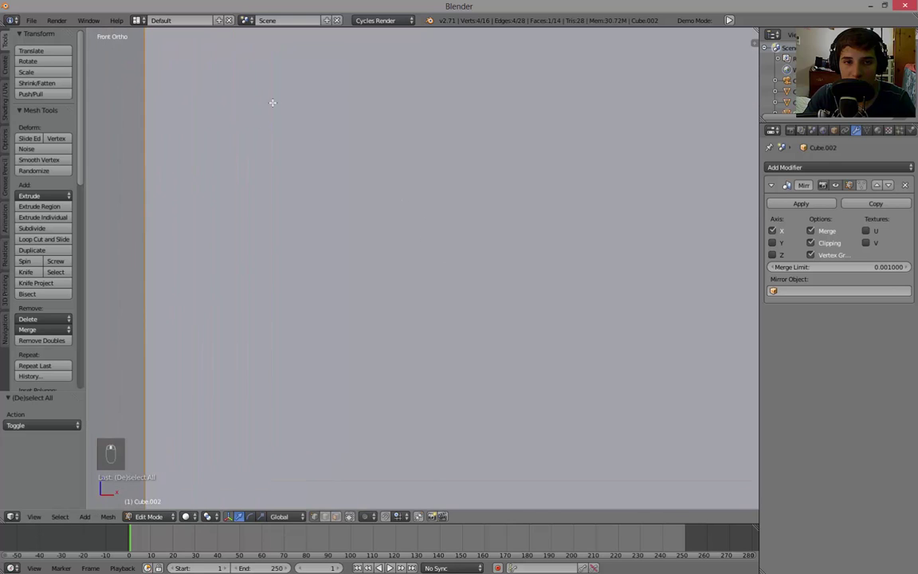
middle_click(391, 565)
key(g)
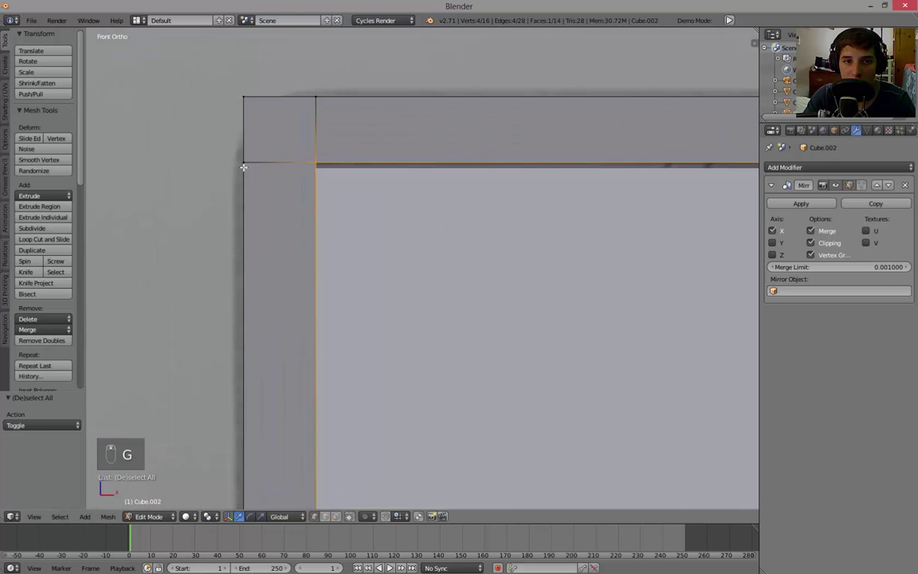
key(b)
key(g)
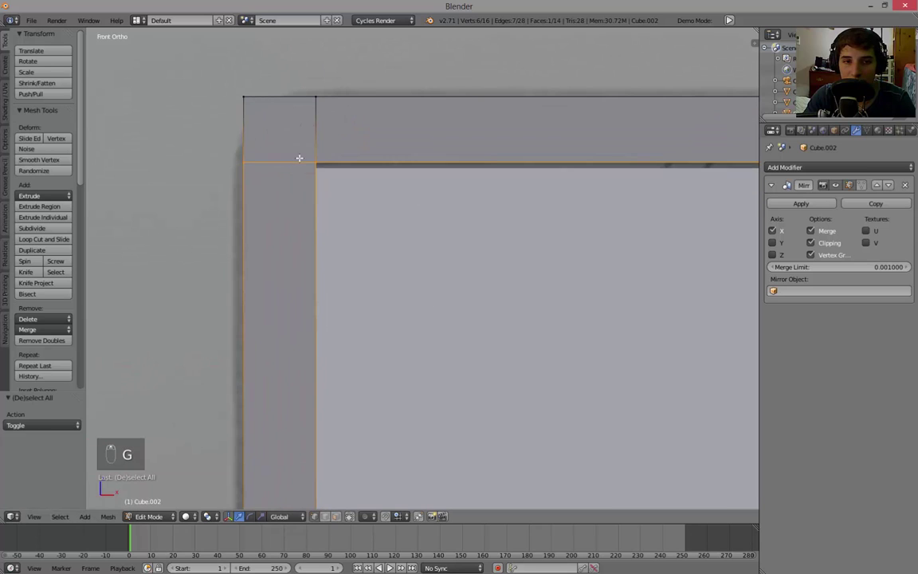
click(392, 565)
key(g)
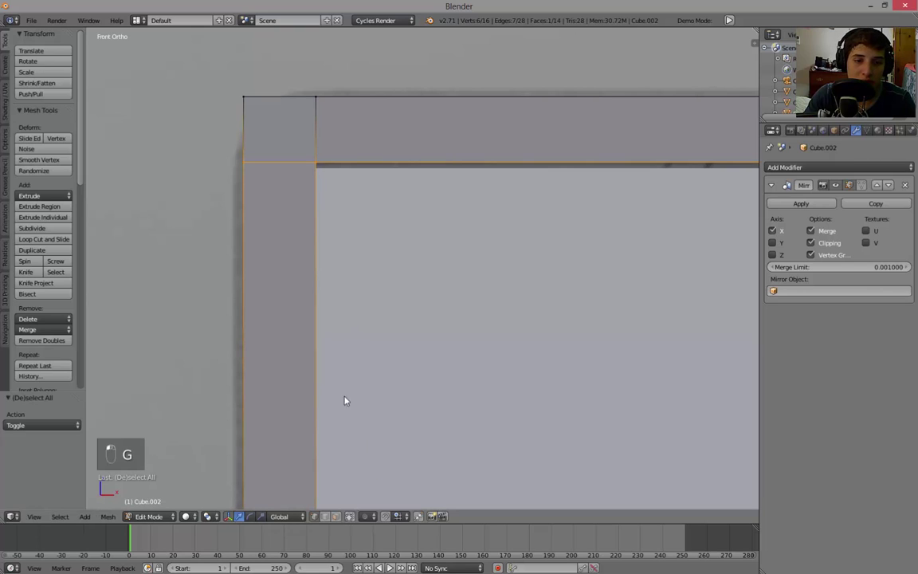
Step: Snap the corner vertices onto the body's top corner with vertex snapping, then leave edit mode
key(g)
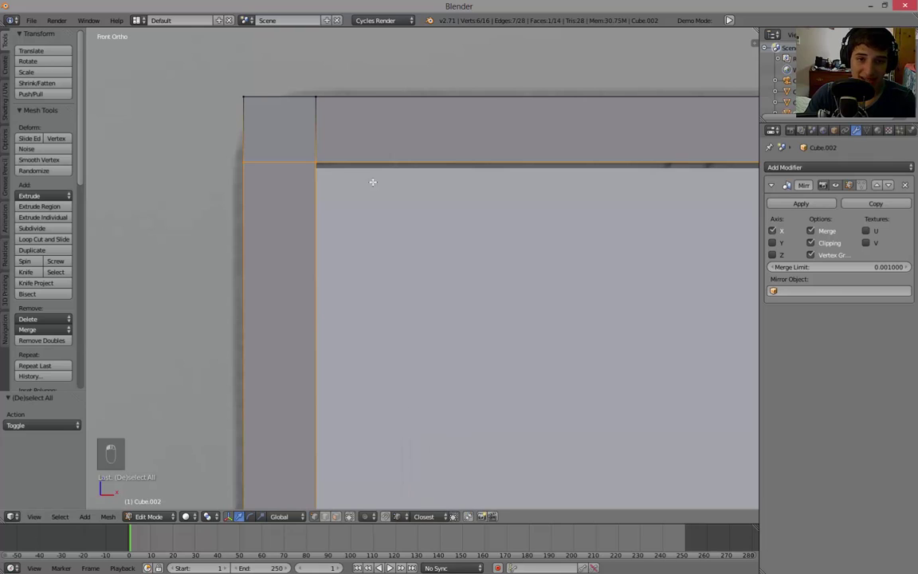
key(g)
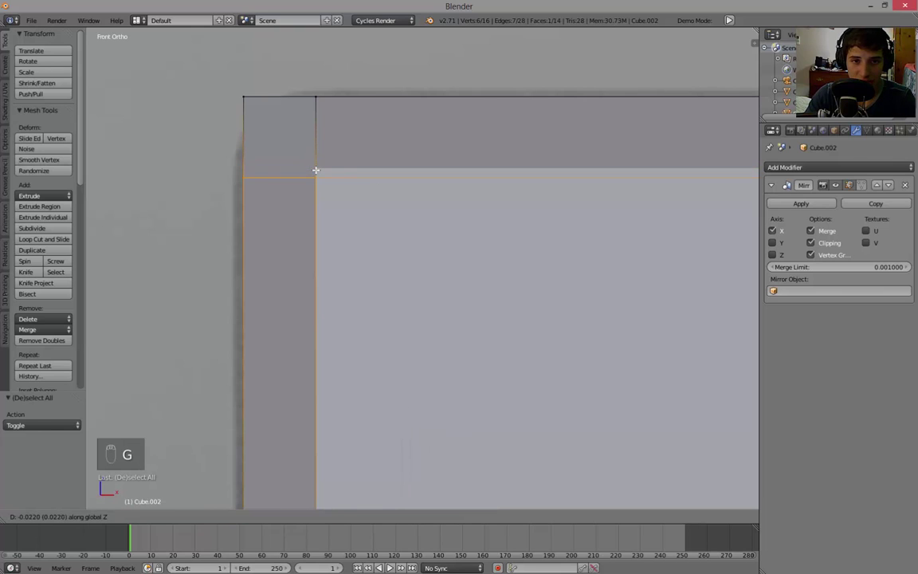
key(g)
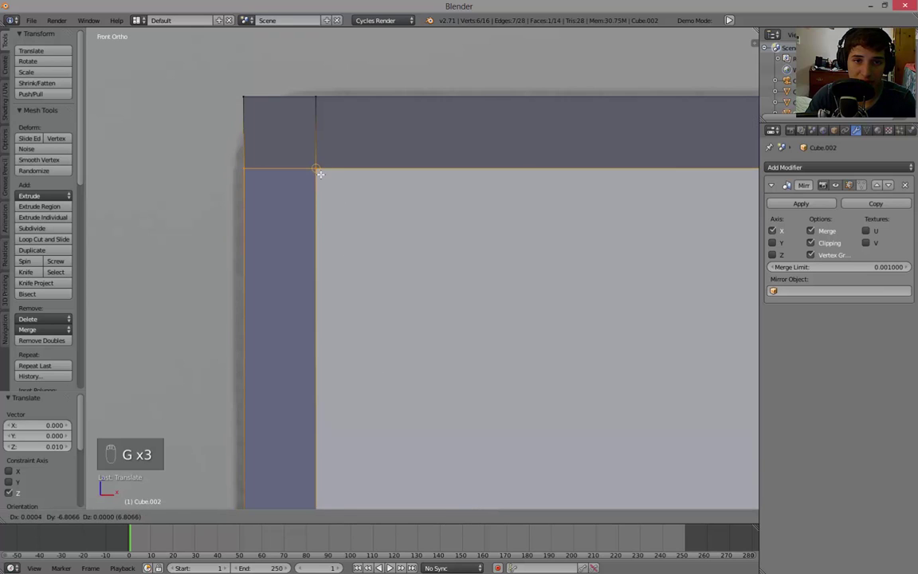
key(g)
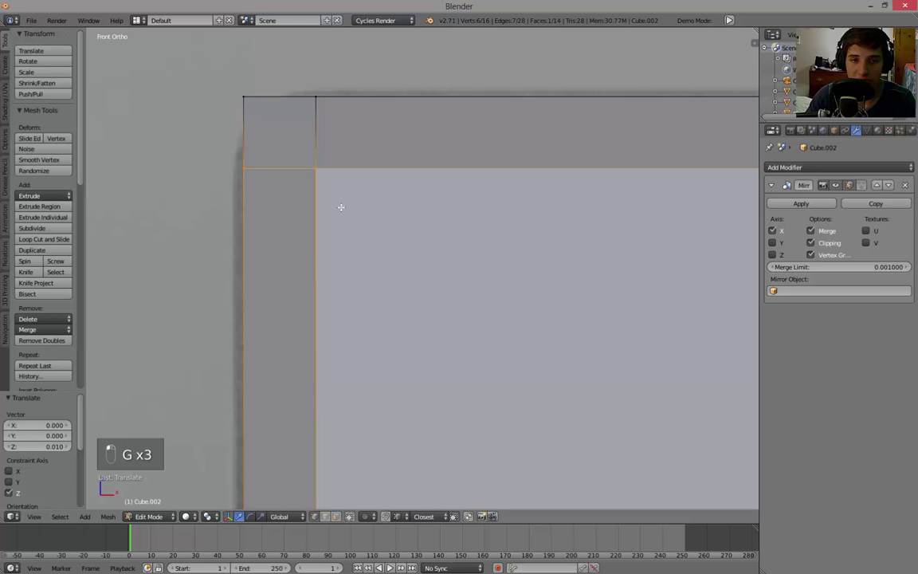
key(g)
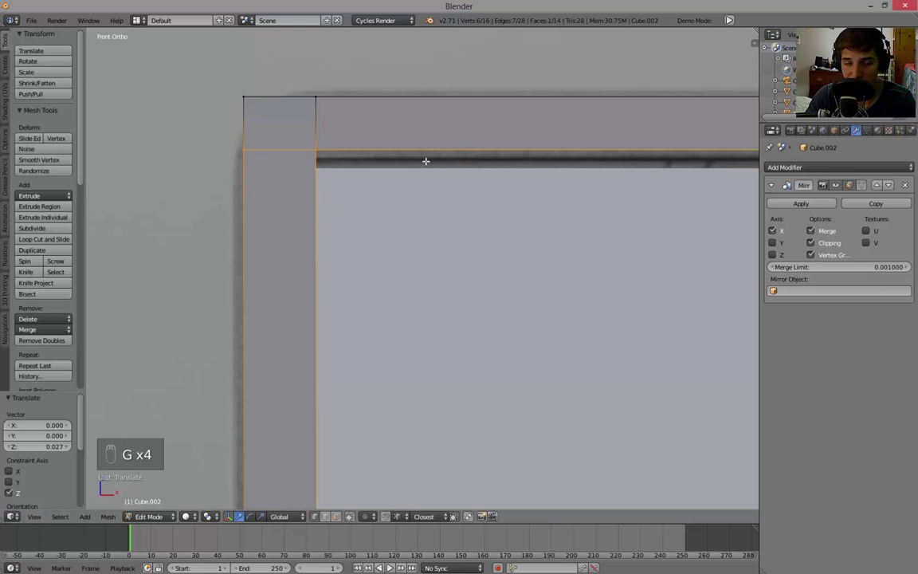
key(g)
key(g)
key(a)
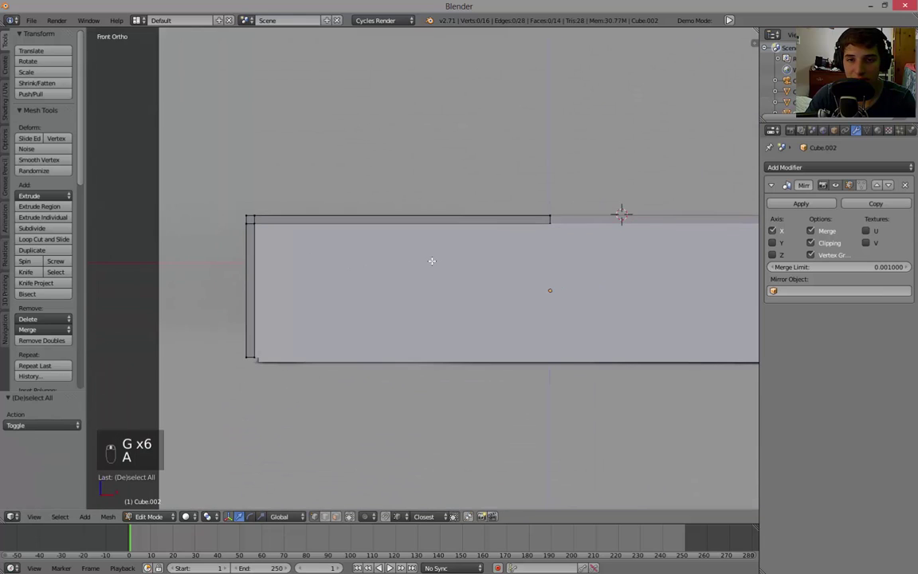
key(Tab)
Step: Select all of the shell's vertices and view the body straight down from the top
key(a)
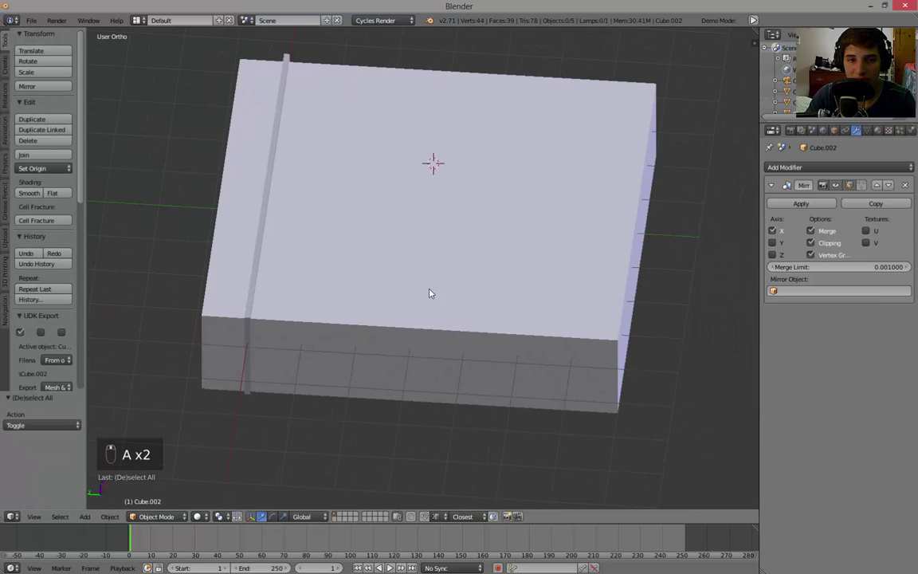
key(Tab)
key(a)
key(s)
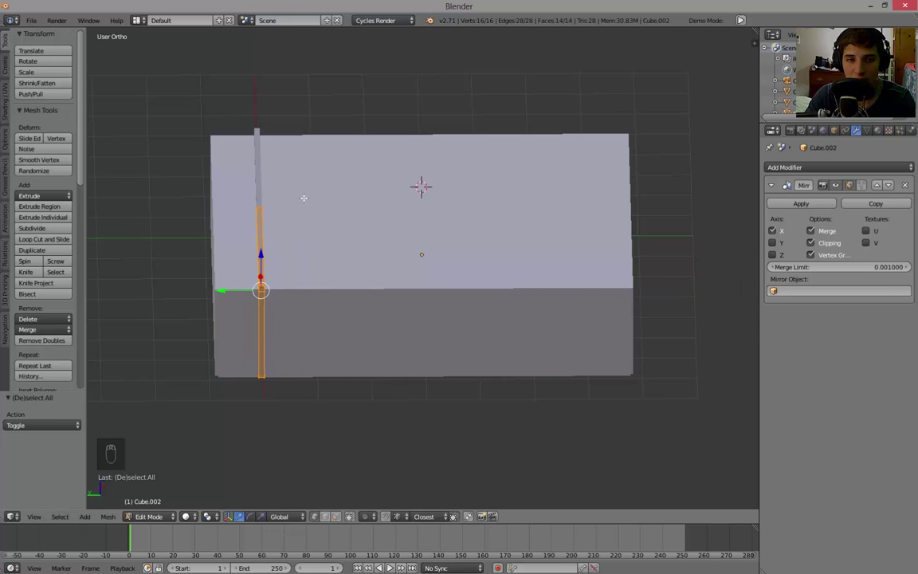
key(g)
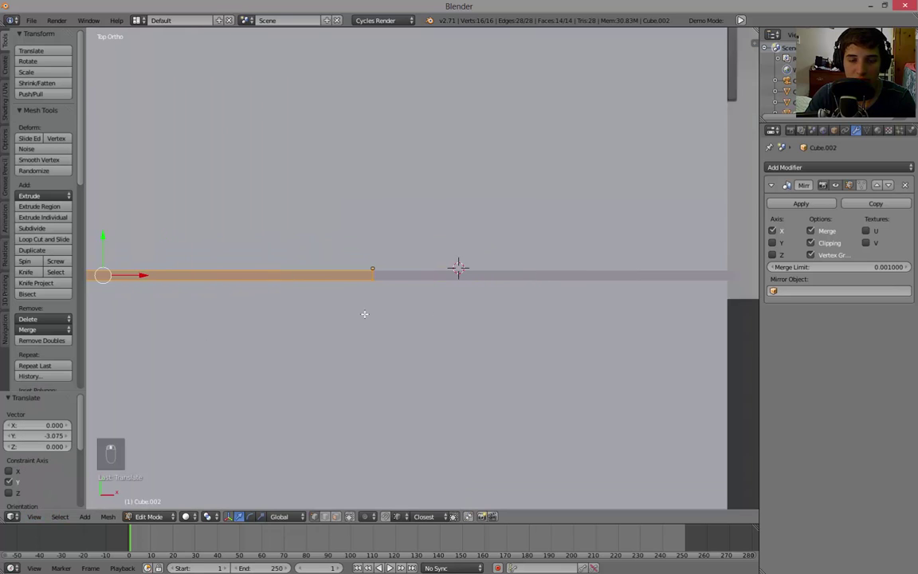
key(g)
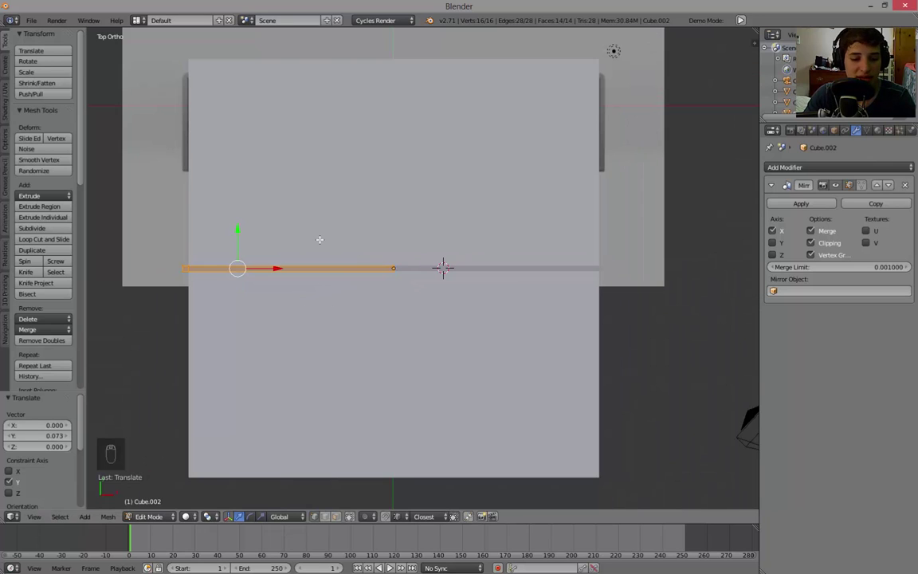
Step: Stretch the shell along Y to span the box body's full depth, retrying until it fits
key(s)
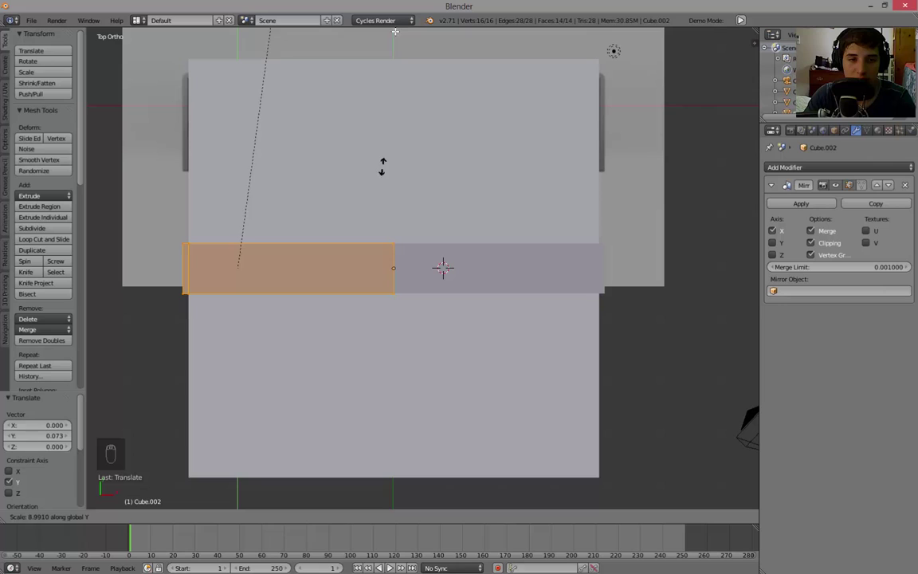
key(s)
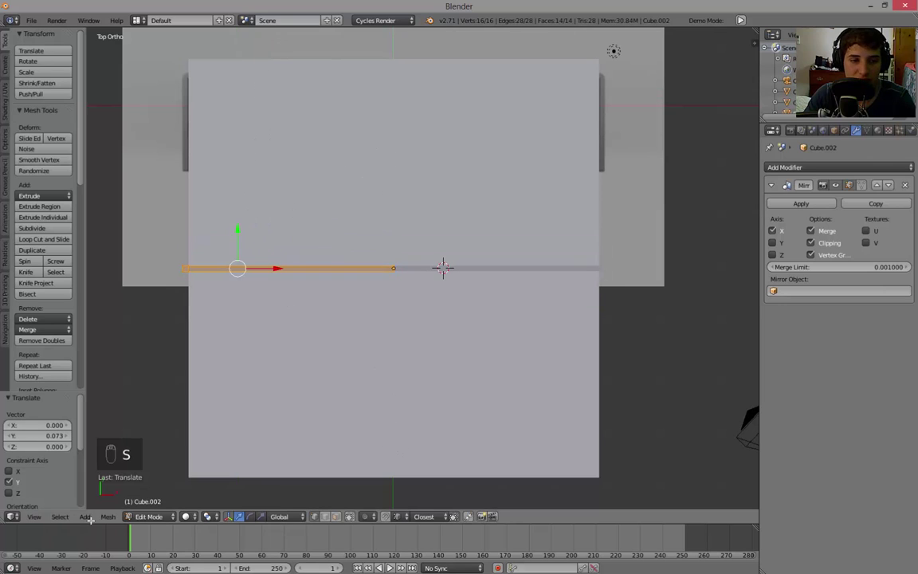
key(s)
key(y)
key(s)
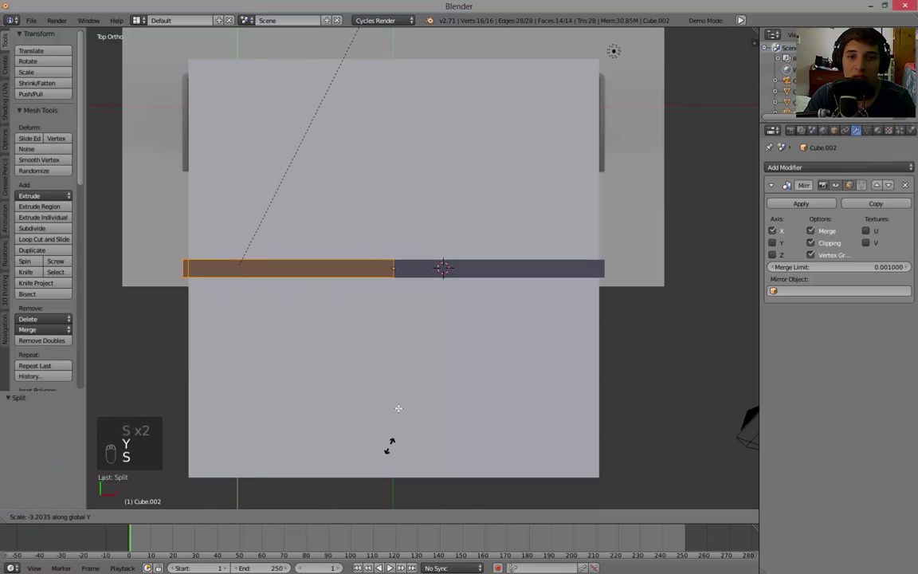
key(ctrl+z)
key(ctrl+z)
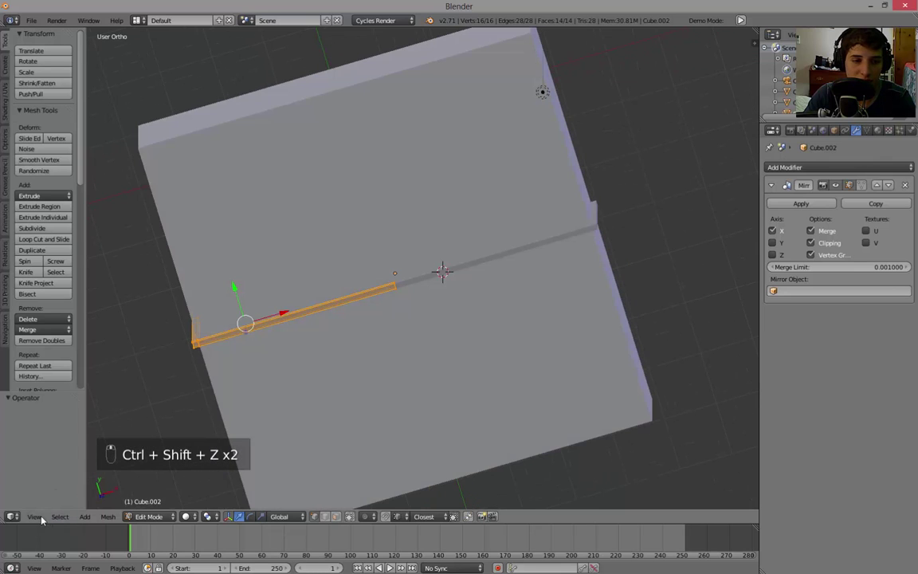
key(s)
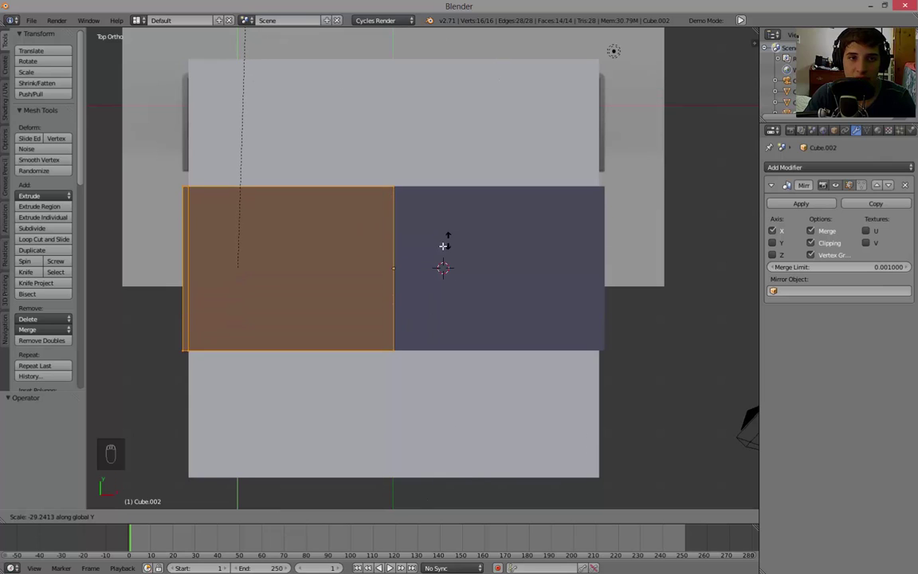
key(a)
key(b)
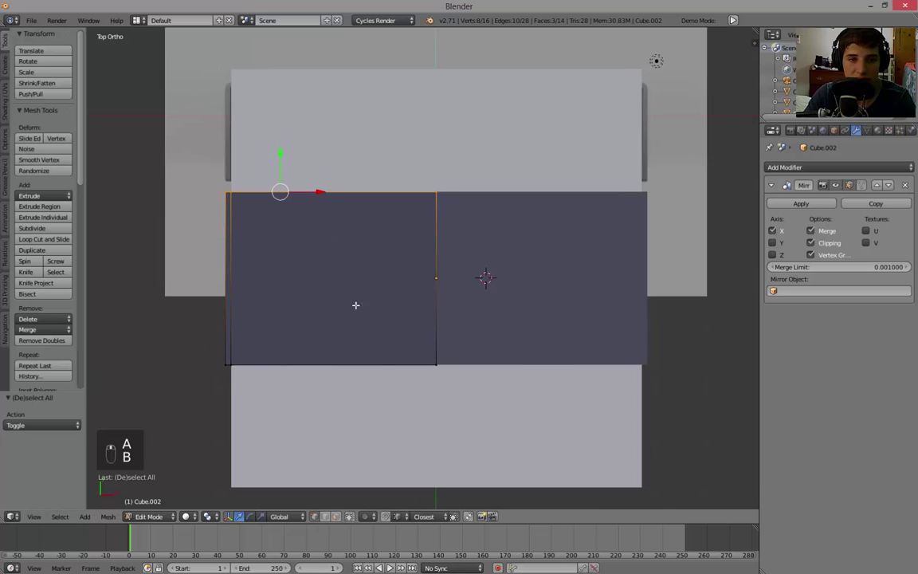
Step: Move the shell's front edge to the body's front and leave edit mode
key(g)
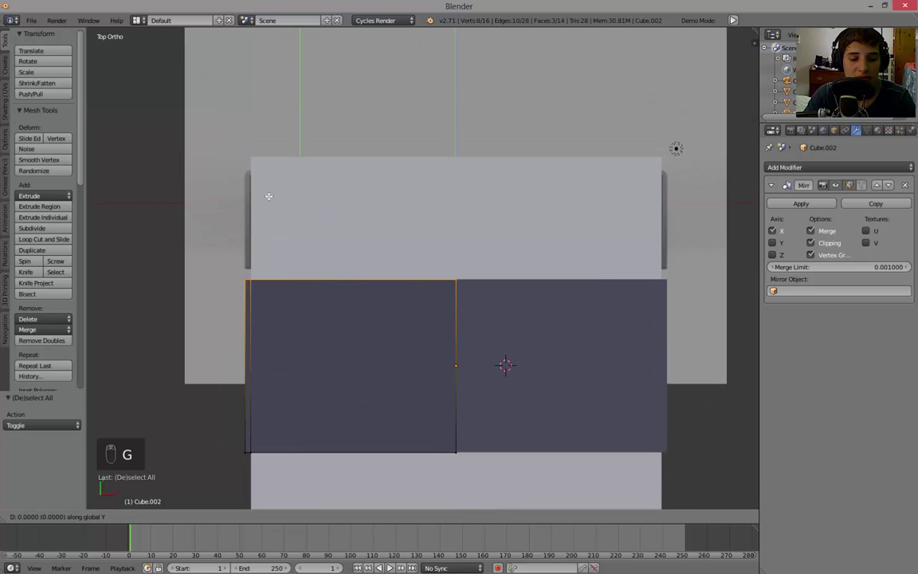
key(a)
key(b)
key(g)
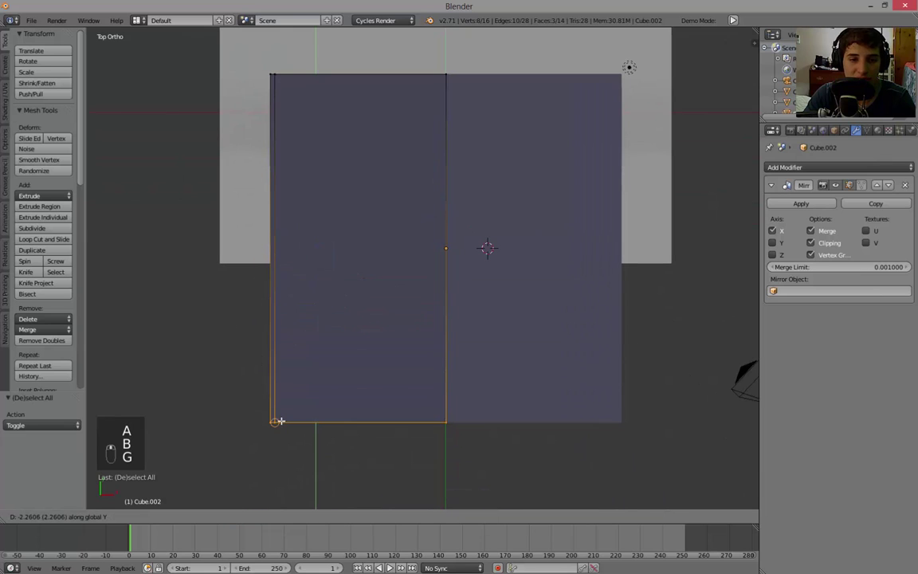
key(a)
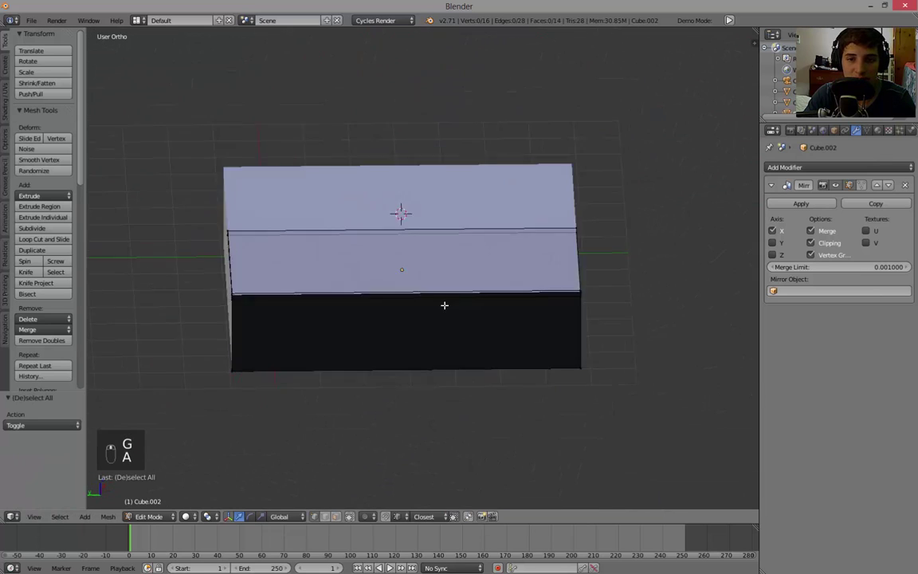
key(Tab)
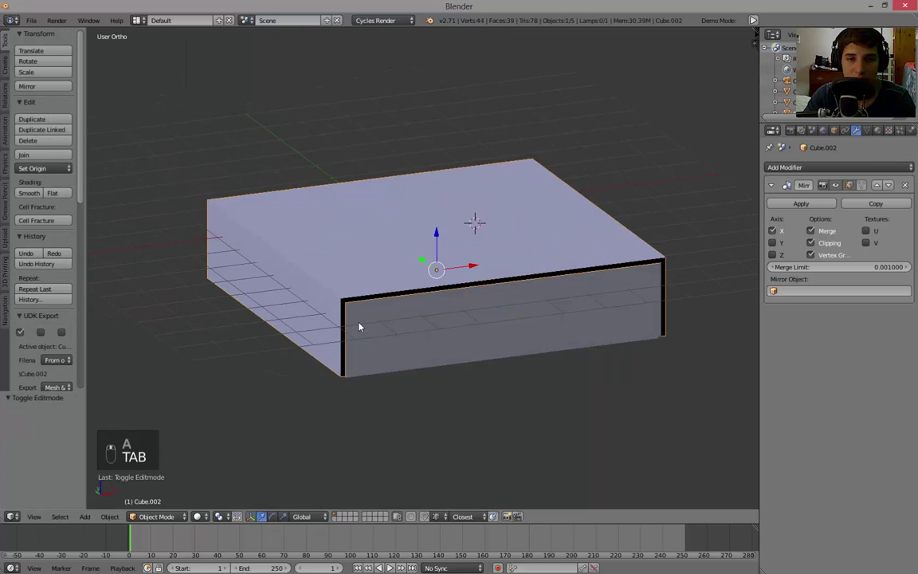
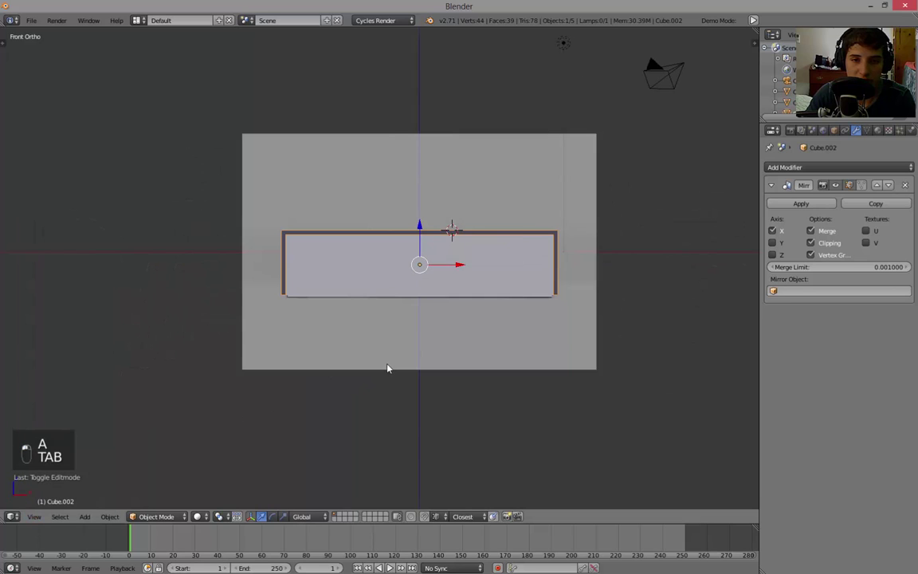
Step: Nudge the shell's front vertices slightly along Y to sit flush, then check through the camera
key(Tab)
key(a)
key(a)
key(b)
key(KP_Decimal)
key(KP_5)
key(g)
key(g)
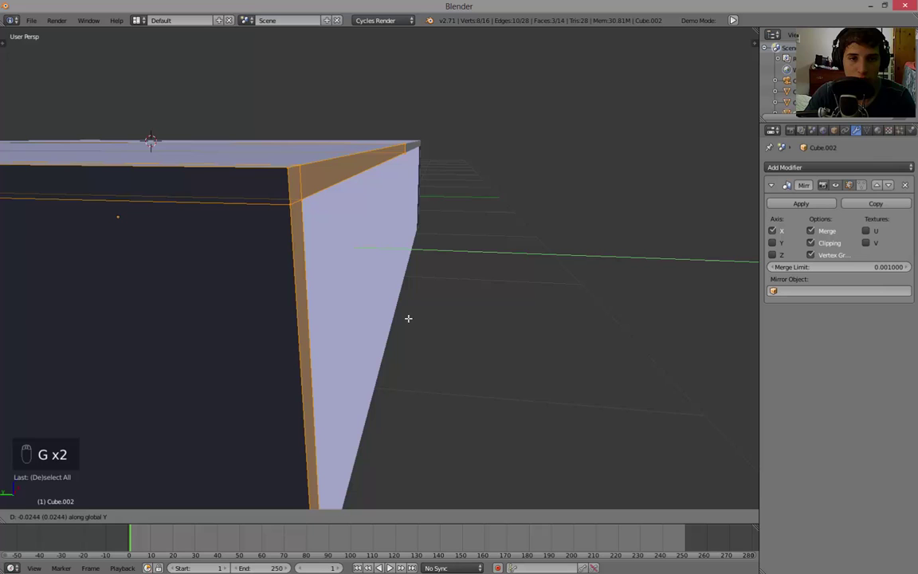
key(Tab)
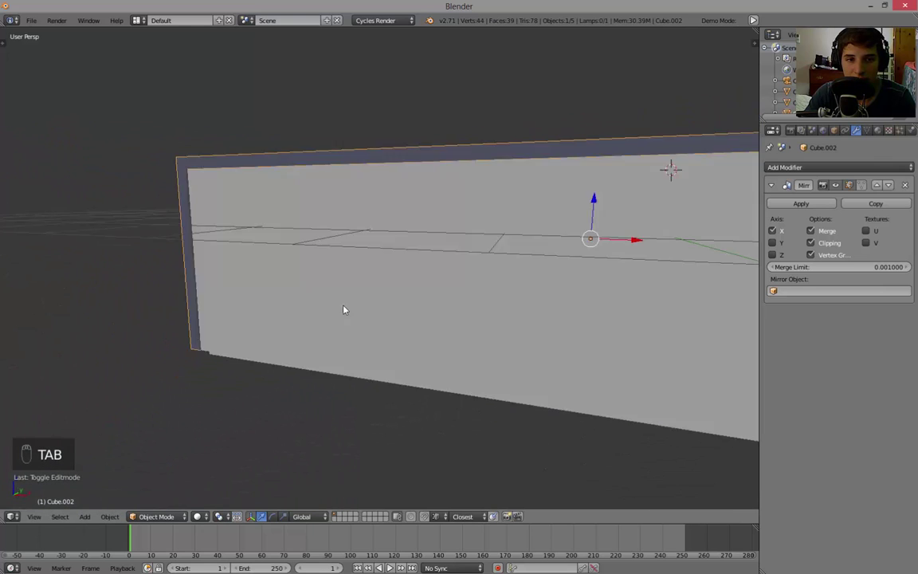
key(a)
key(KP_0)
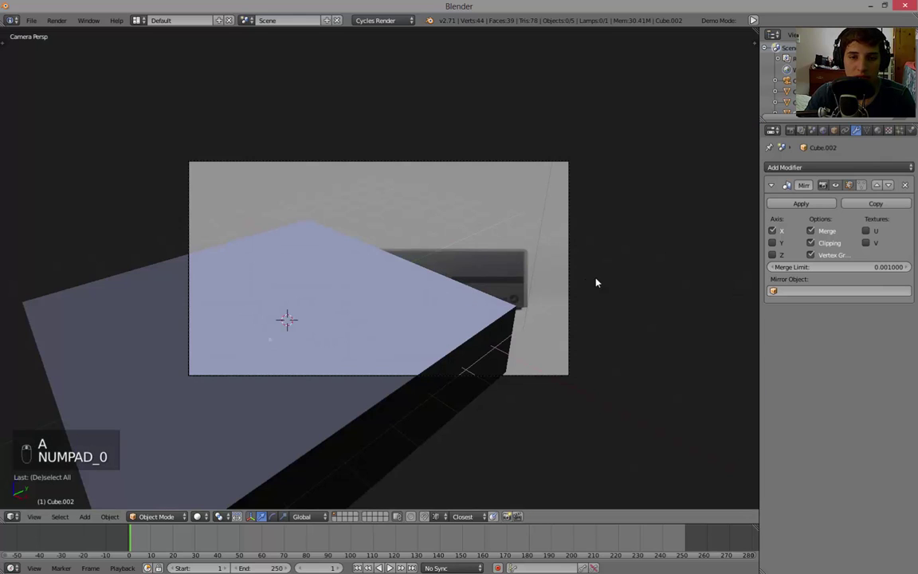
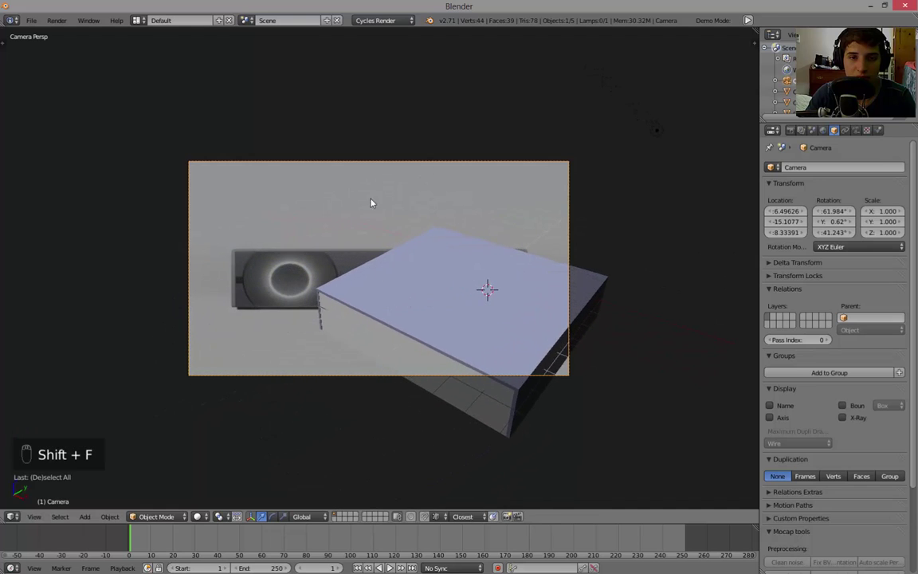
Step: Reposition the camera with walk mode so it frames the console box
key(ctrl+alt+KP_0)
key(g)
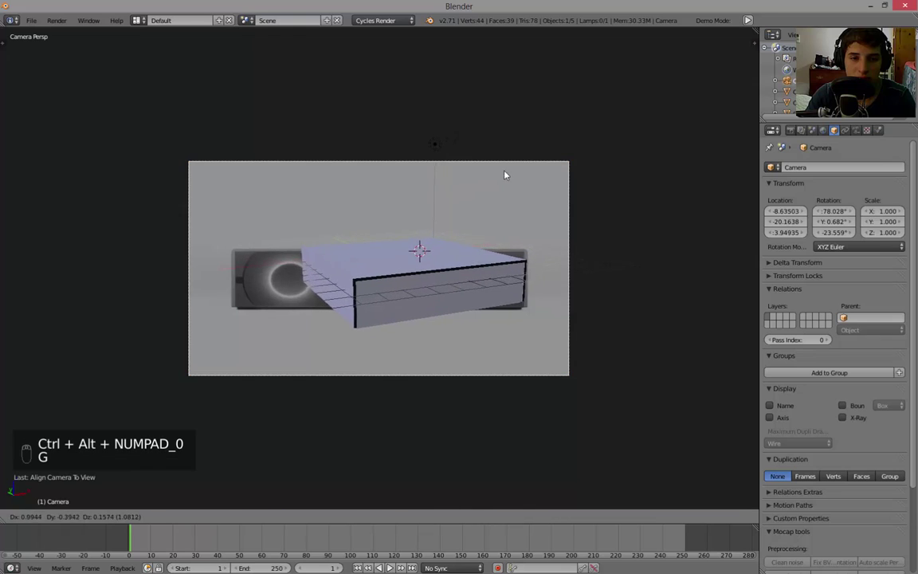
key(shift+f)
key(shift+f)
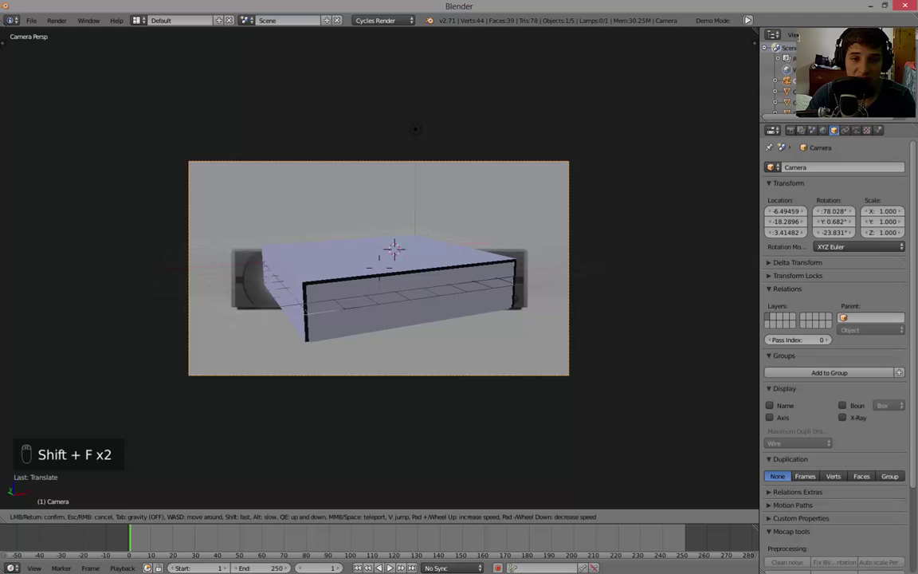
key(g)
key(g)
key(a)
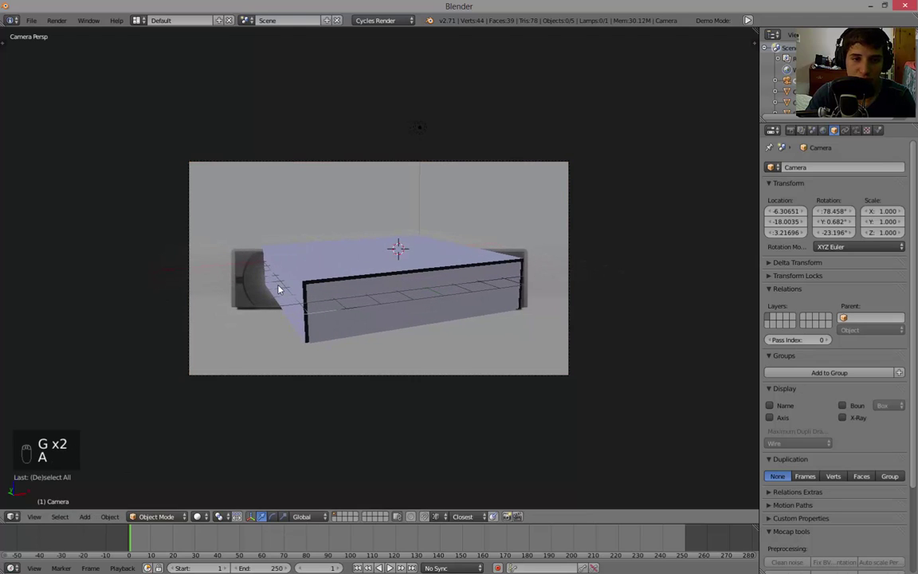
Step: Inspect the box body from several sides, trying and cancelling a rotation
drag(282, 287, 386, 255)
key(a)
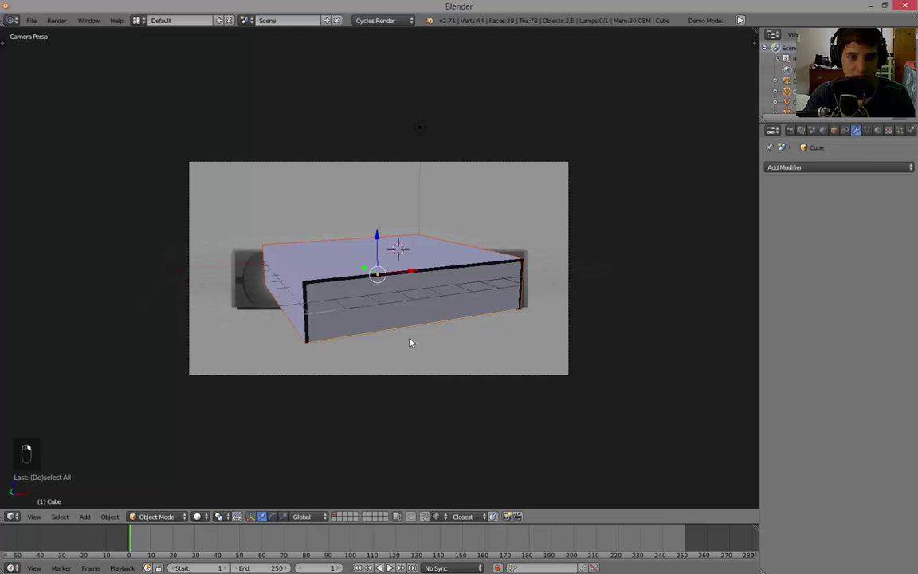
key(r)
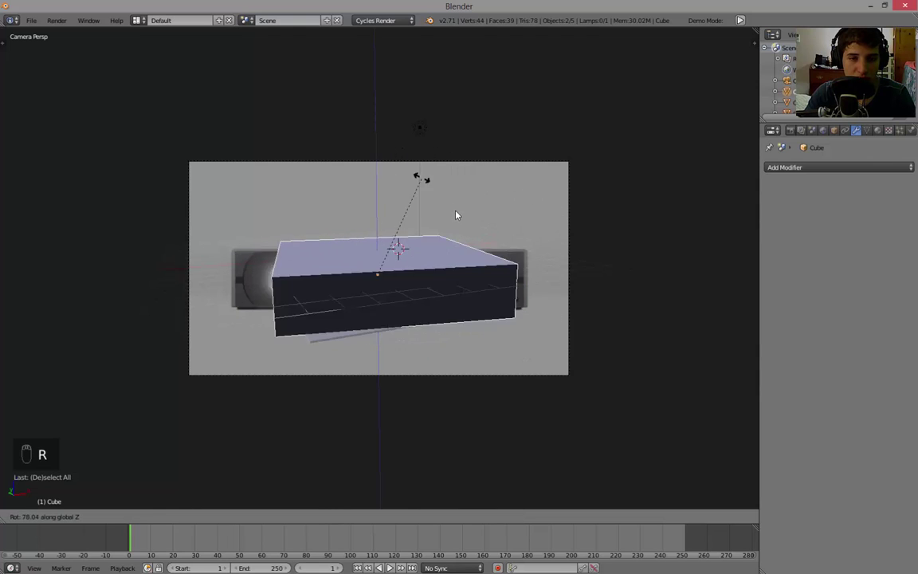
key(a)
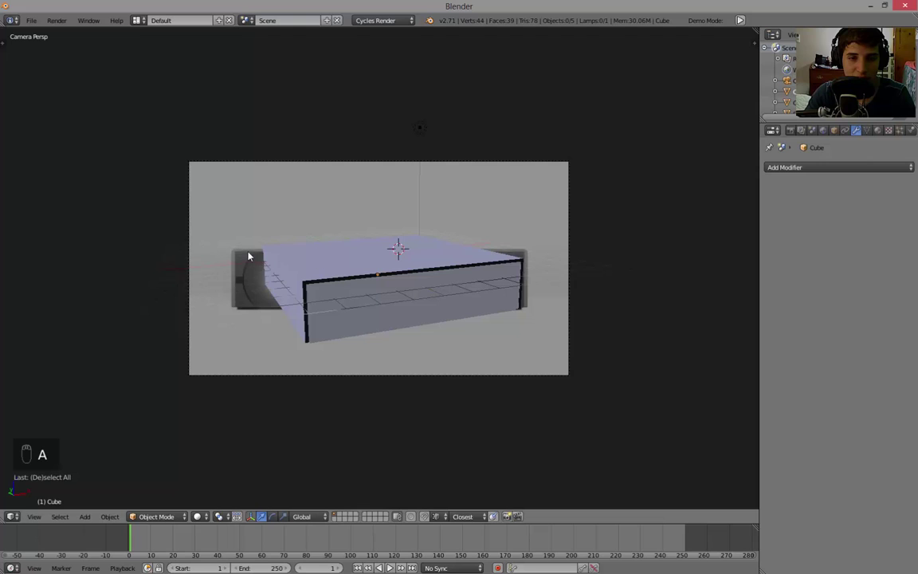
key(r)
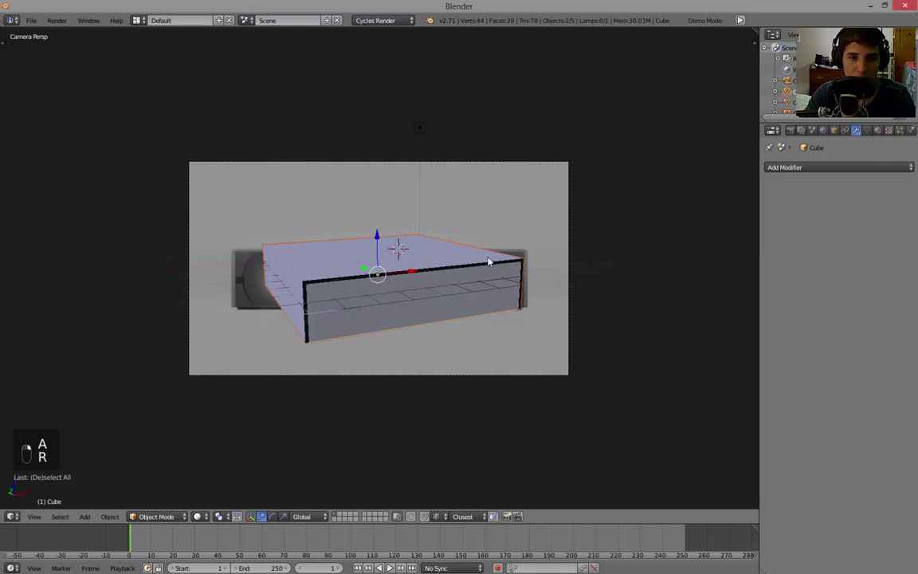
key(a)
key(KP_0)
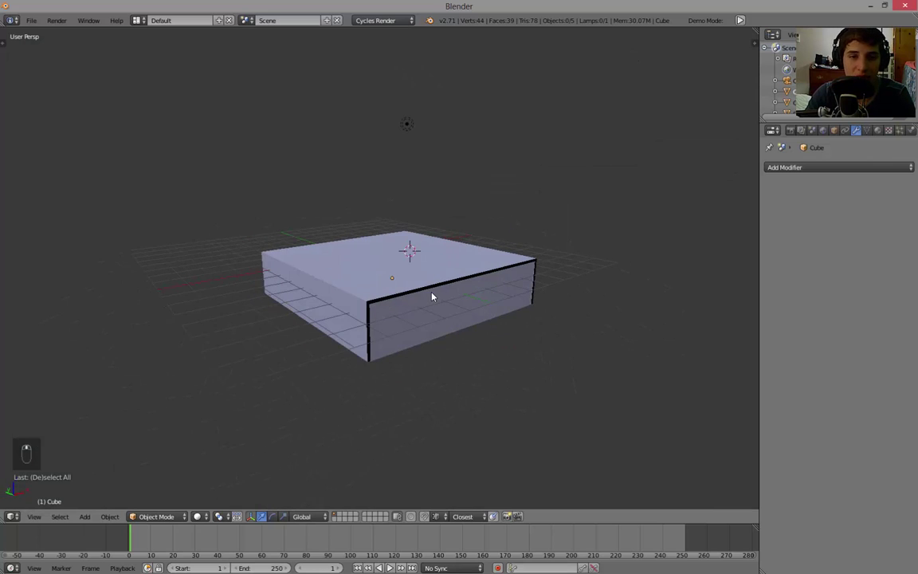
key(KP_0)
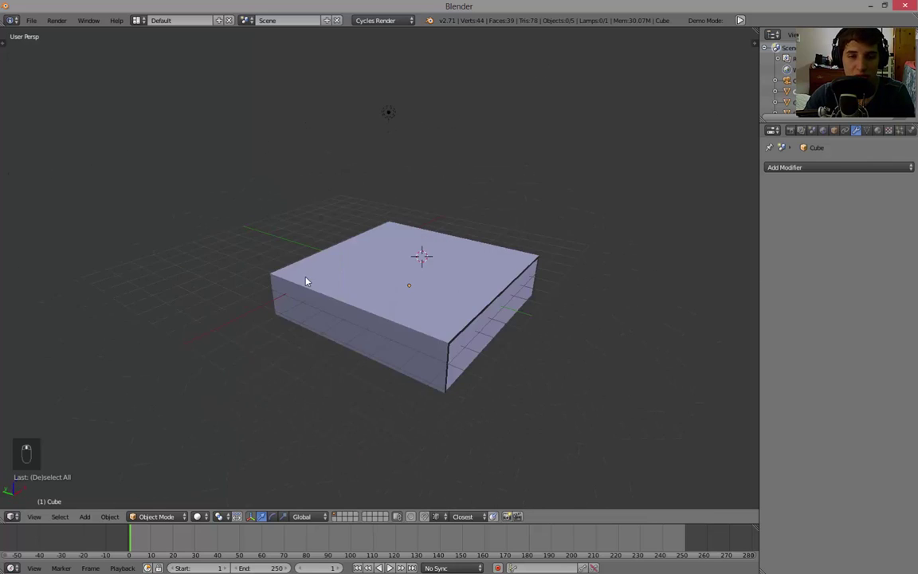
key(KP_0)
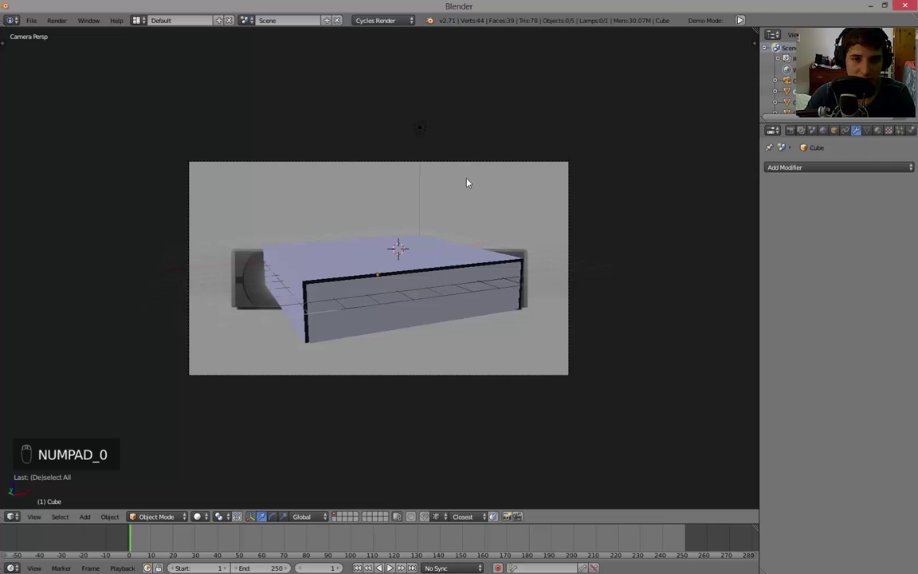
Step: Give the shell piece a Mirror modifier across the X axis with Merge and Clipping
drag(278, 289, 290, 266)
key(g)
key(a)
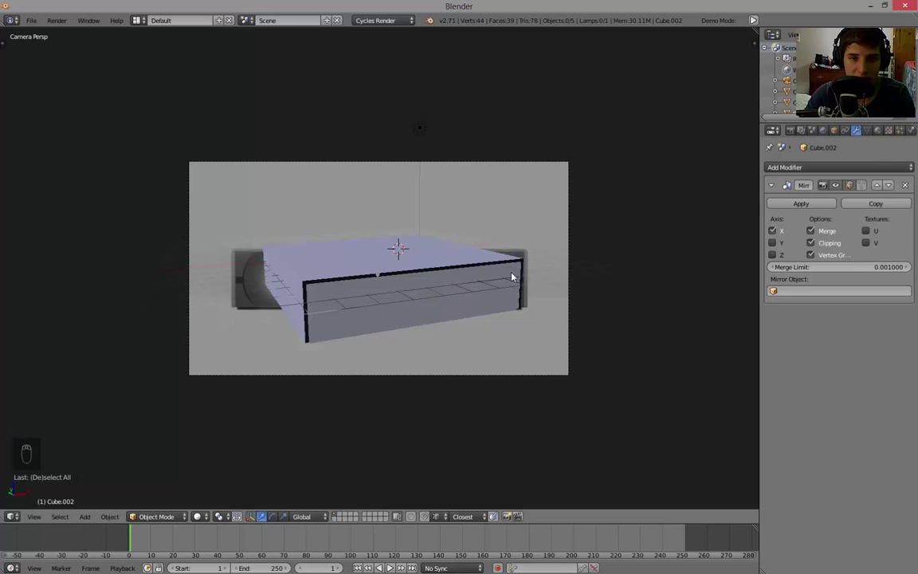
Step: Add Subdivision Surface smoothing (Ctrl+3) to the shell piece
drag(442, 269, 419, 273)
key(a)
drag(436, 270, 499, 277)
key(ctrl+3)
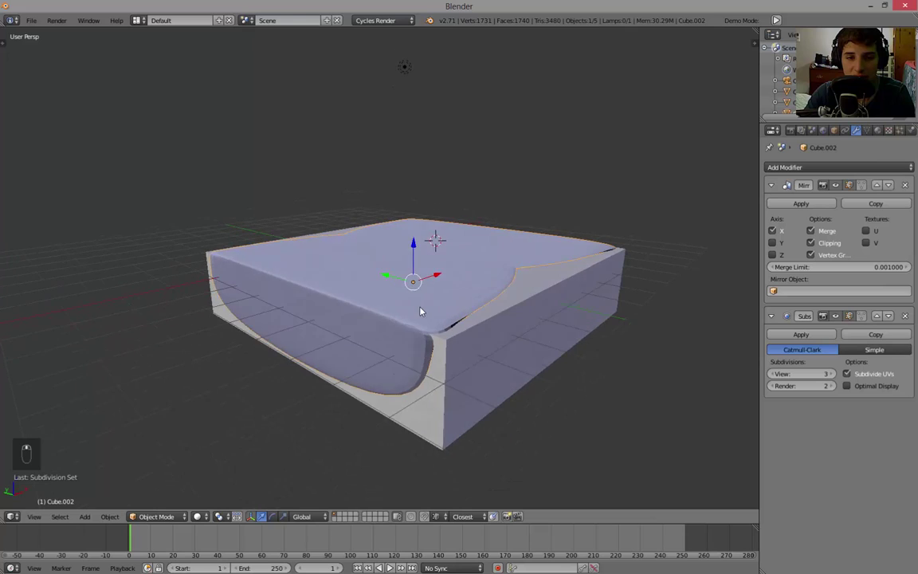
Step: Select all of the shell's mesh and shift it to fit over the box
key(Tab)
key(a)
key(a)
key(g)
key(g)
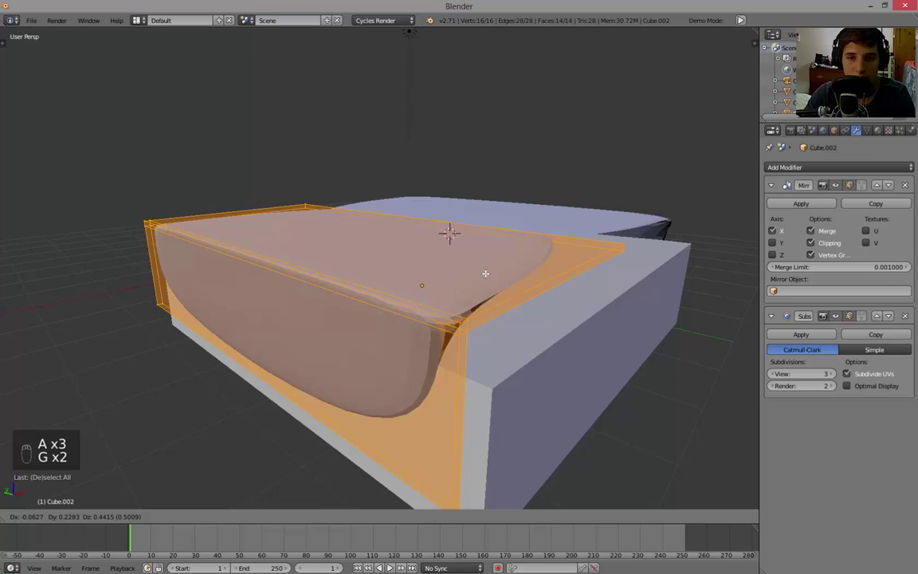
key(a)
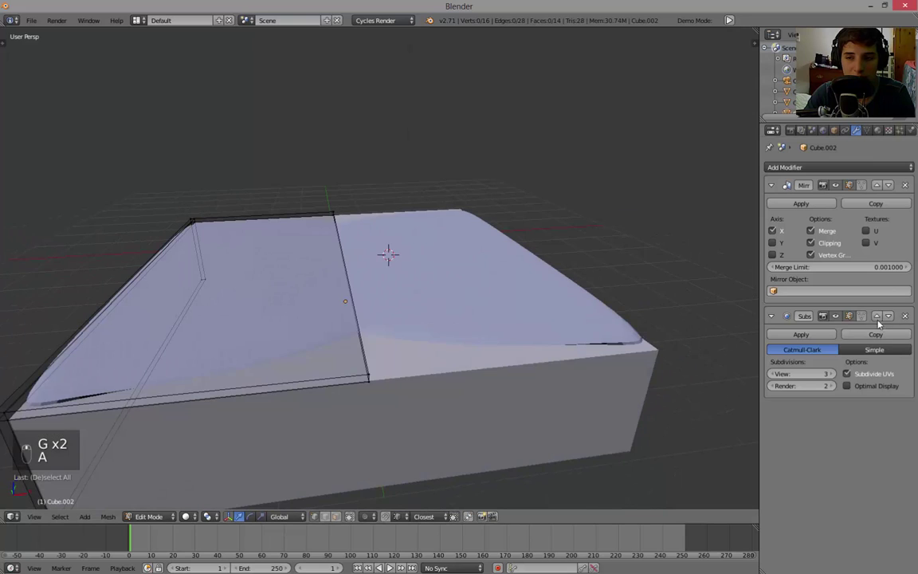
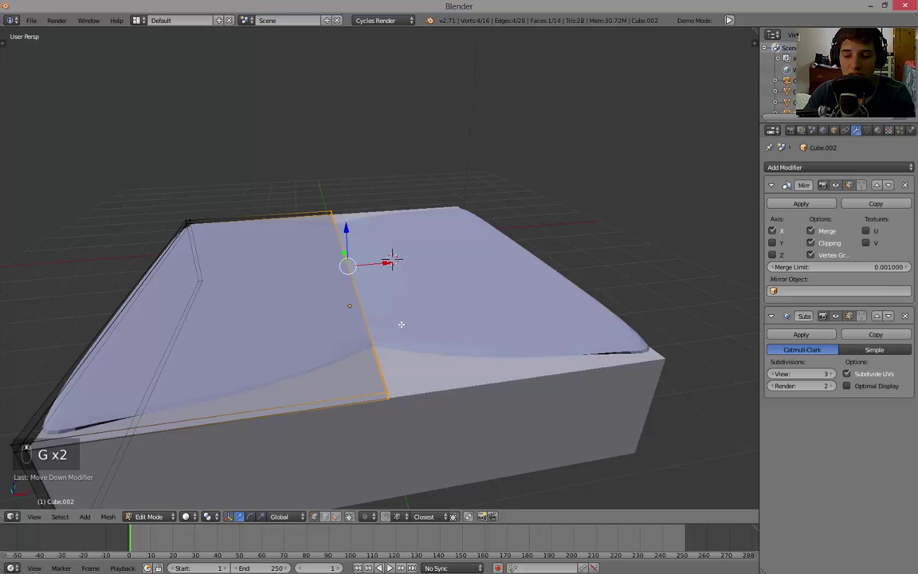
Step: Delete unneeded shell faces and reposition the shell so it wraps the box's top and sides
key(Delete)
key(Tab)
key(Tab)
key(g)
key(a)
key(g)
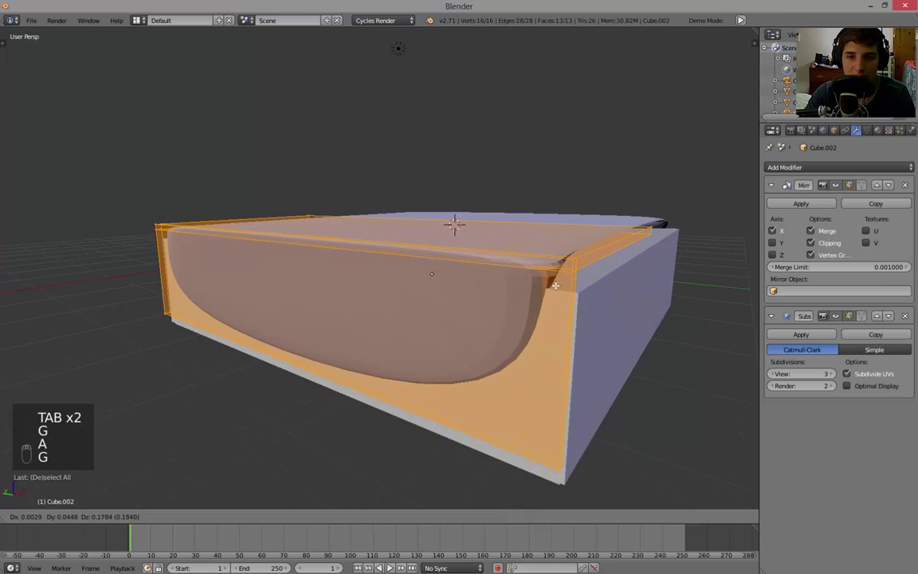
key(a)
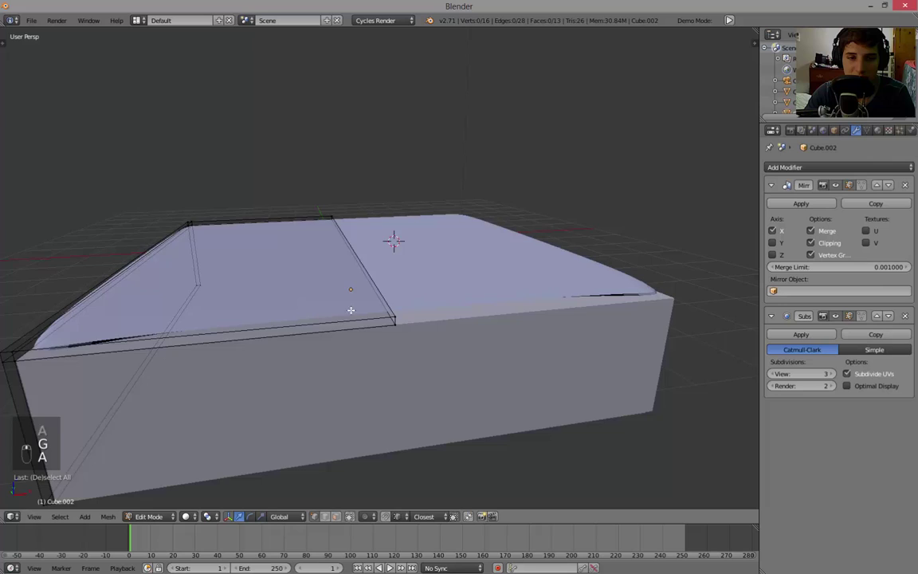
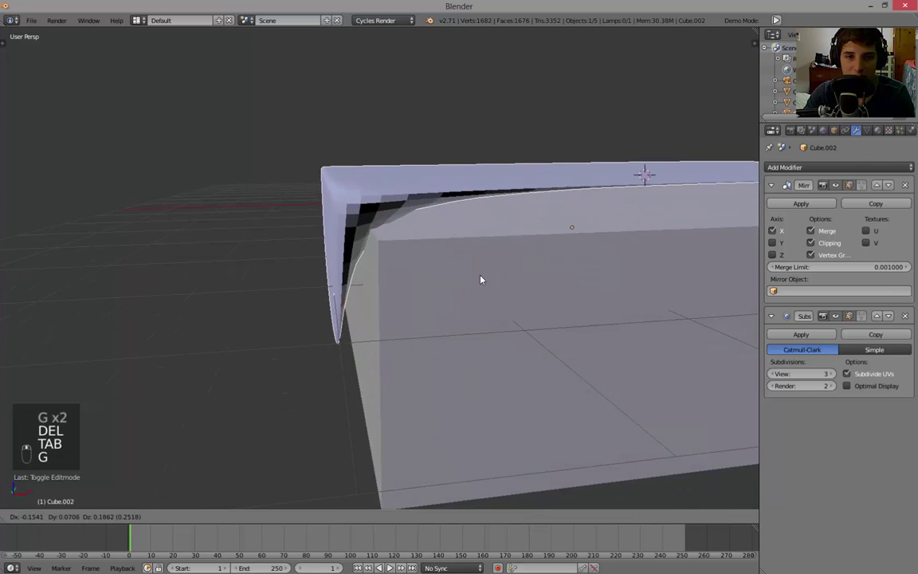
key(Tab)
Step: Add two loop cuts across the shell mesh
key(a)
key(a)
key(ctrl+r)
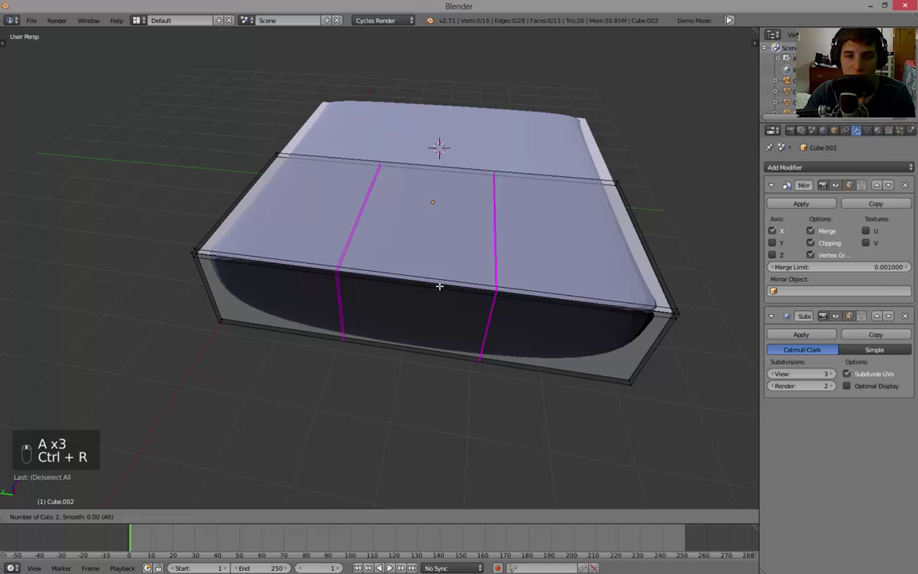
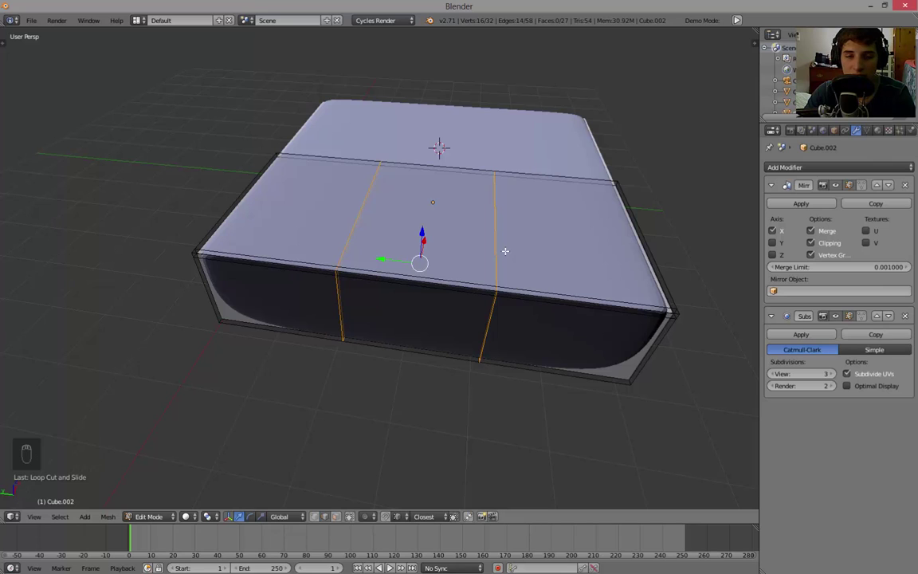
Step: Scale the new loops out toward the shell's ends to sharpen the smoothing, then check in object mode
key(s)
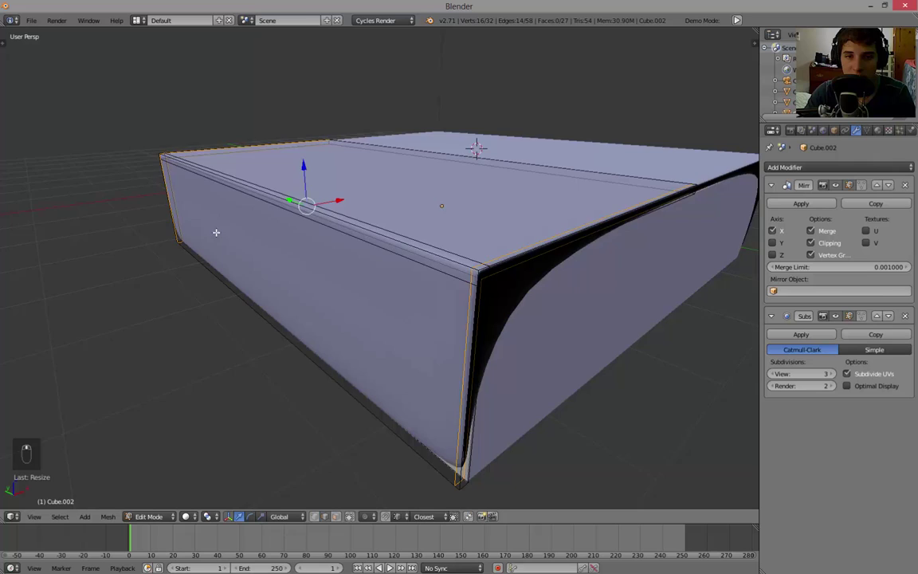
key(a)
key(Tab)
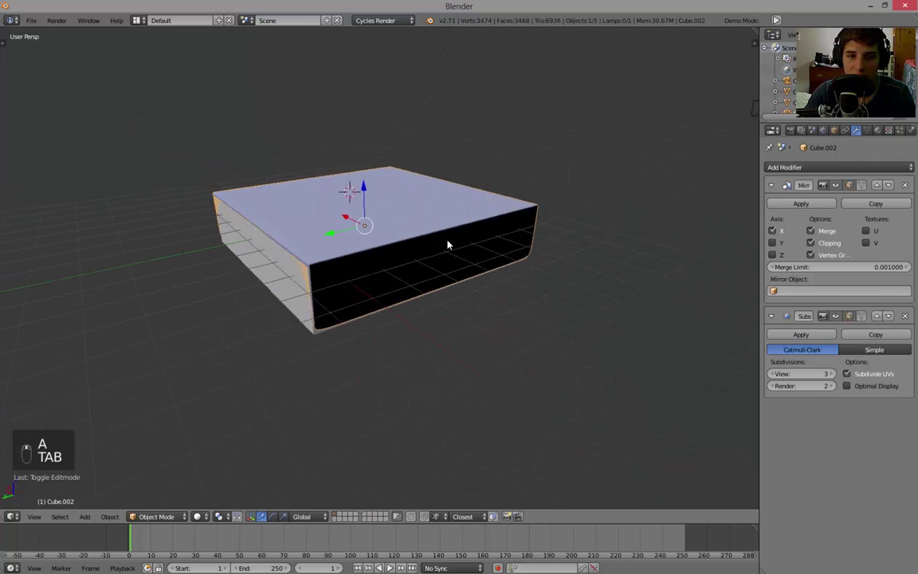
Step: From a front view, add loop cuts near the shell's corners
key(a)
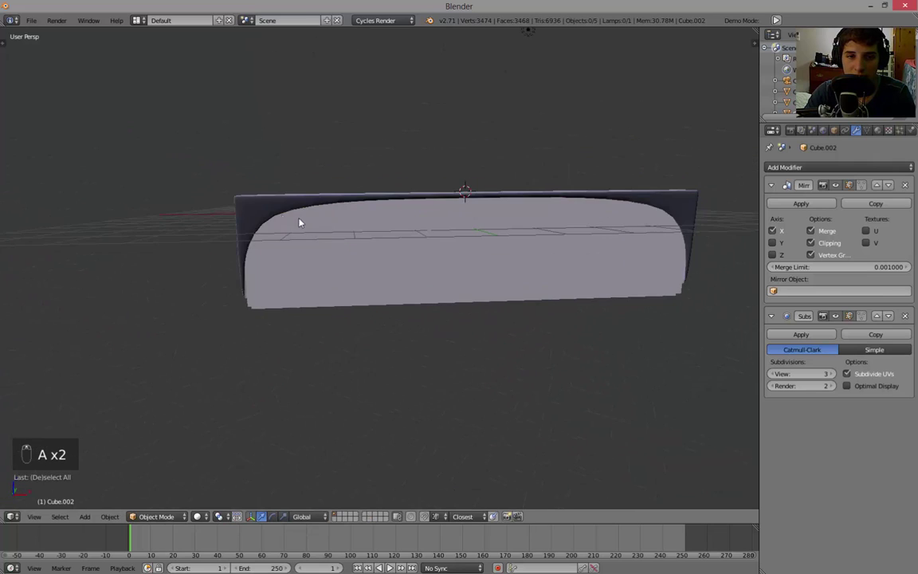
key(Tab)
key(a)
key(a)
key(ctrl+r)
key(ctrl+r)
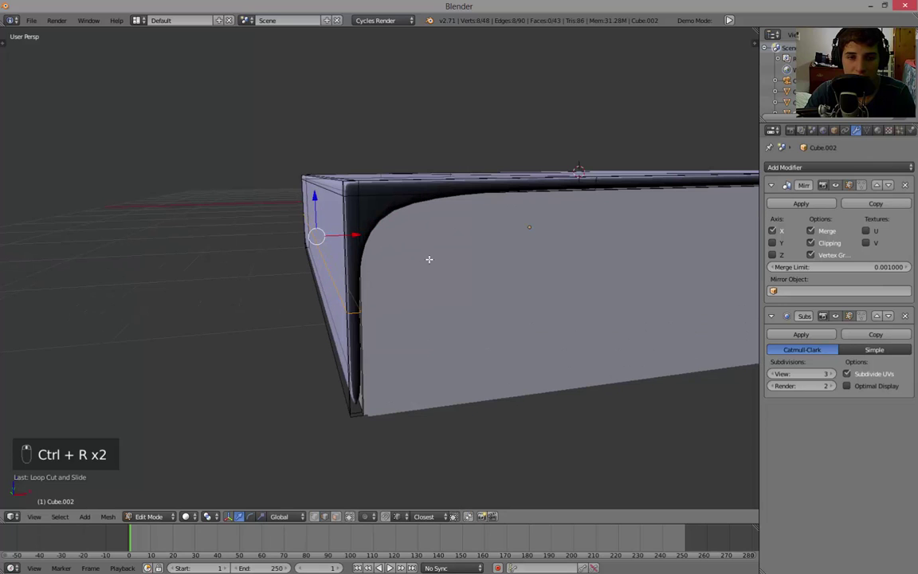
Step: Edge-slide the new loop outward toward the shell edge and closer to the corner
key(ctrl+e)
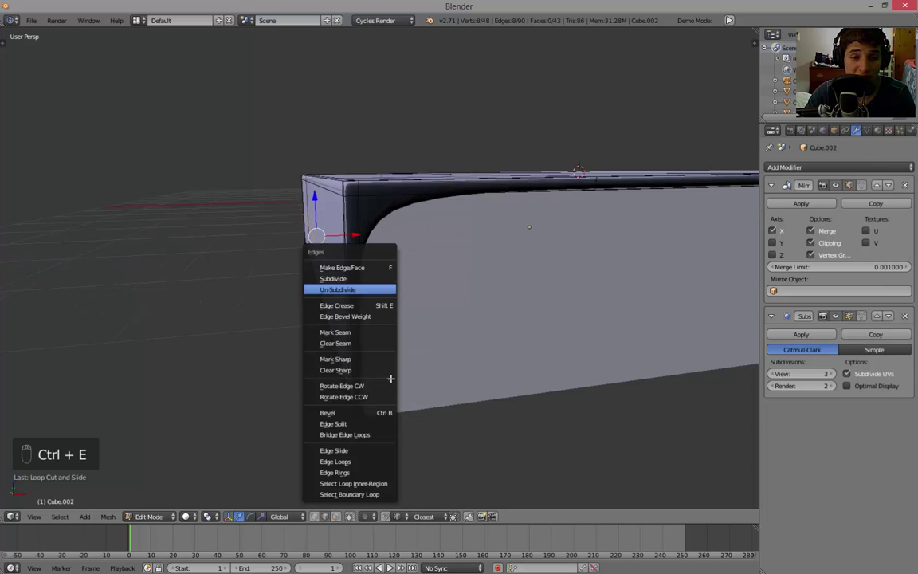
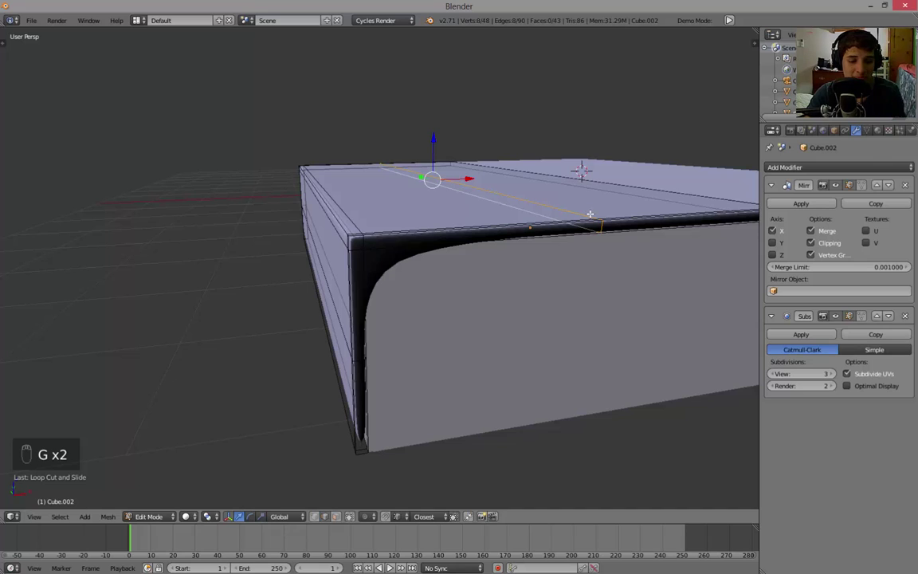
key(g)
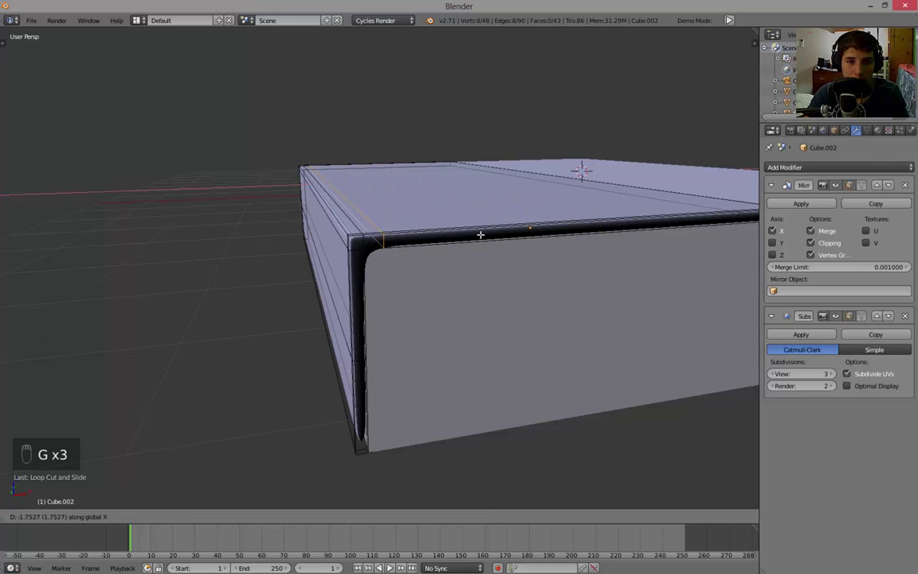
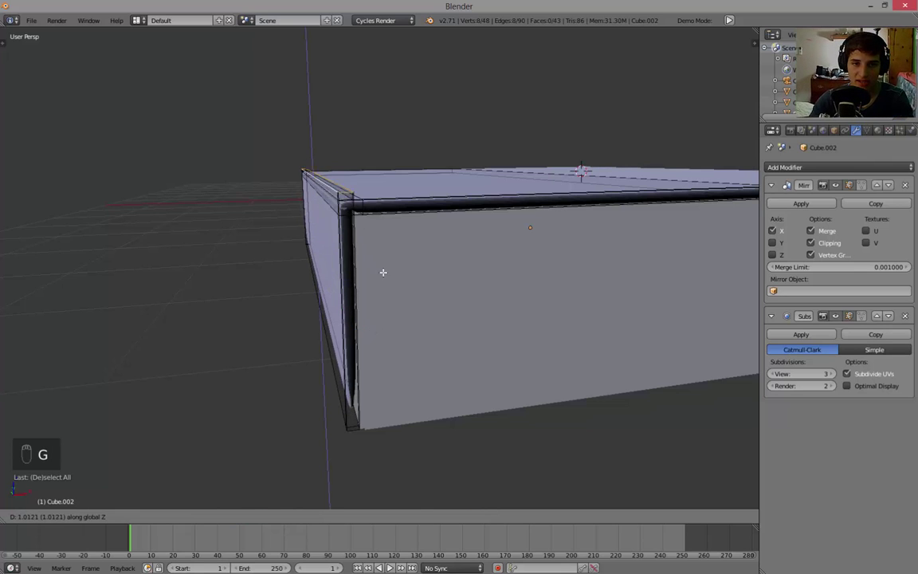
key(KP_Decimal)
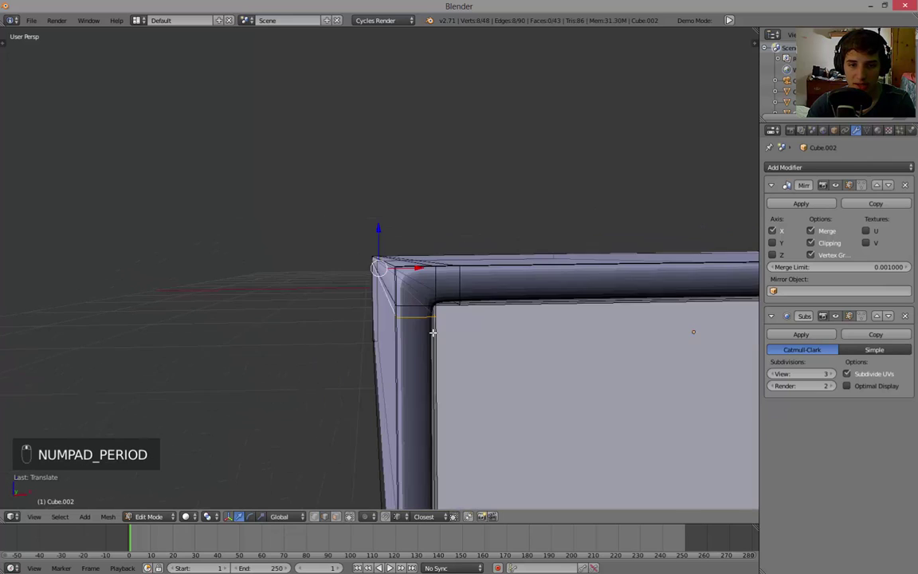
Step: Insert another loop and push it tight against the corner, then check the rounded corners in object mode
key(g)
key(a)
key(t)
key(a)
key(t)
key(Tab)
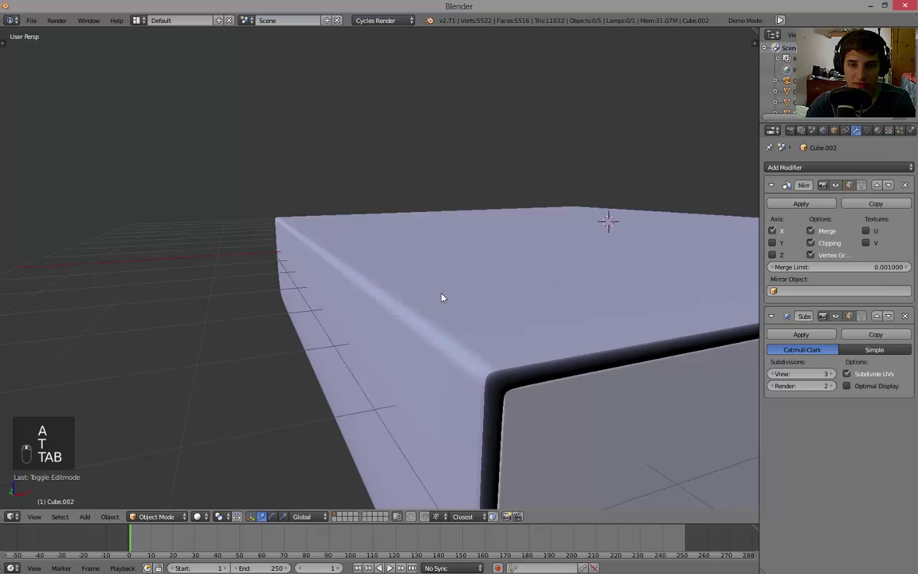
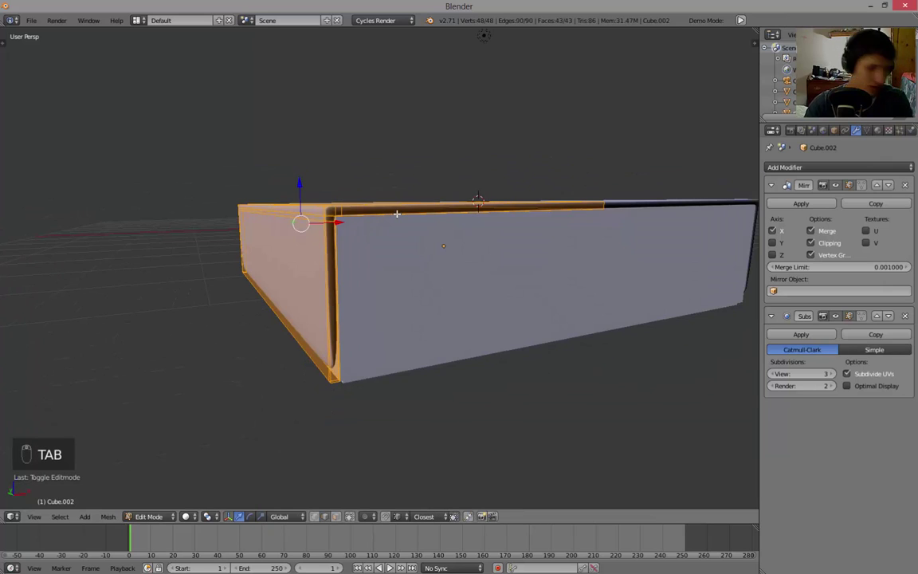
Step: Add an edge loop around the shell and move it down along Z, checking the smoothed result
key(ctrl+r)
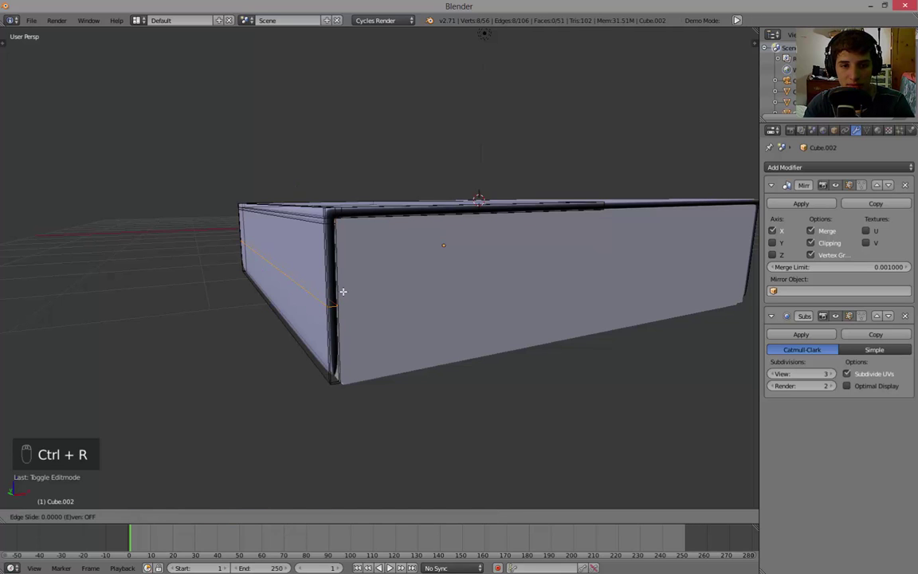
key(g)
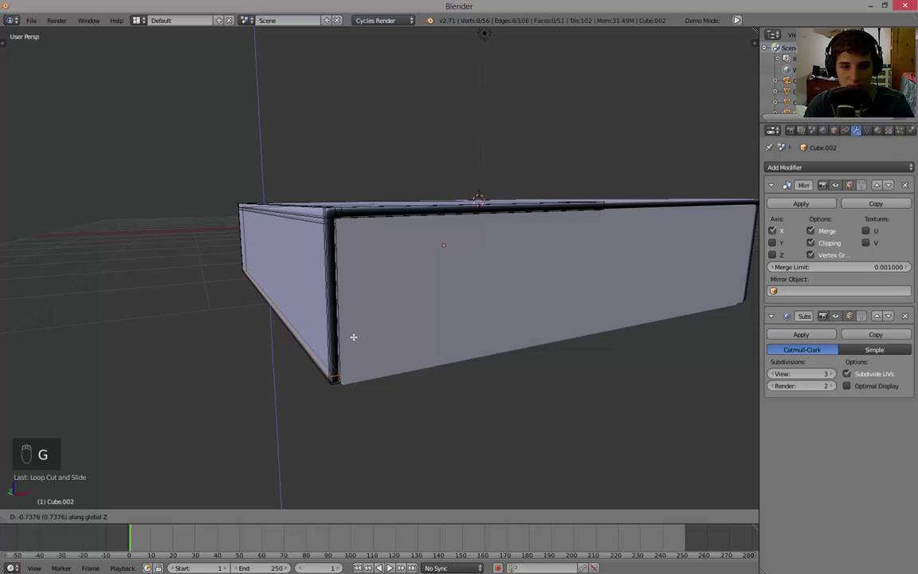
key(Tab)
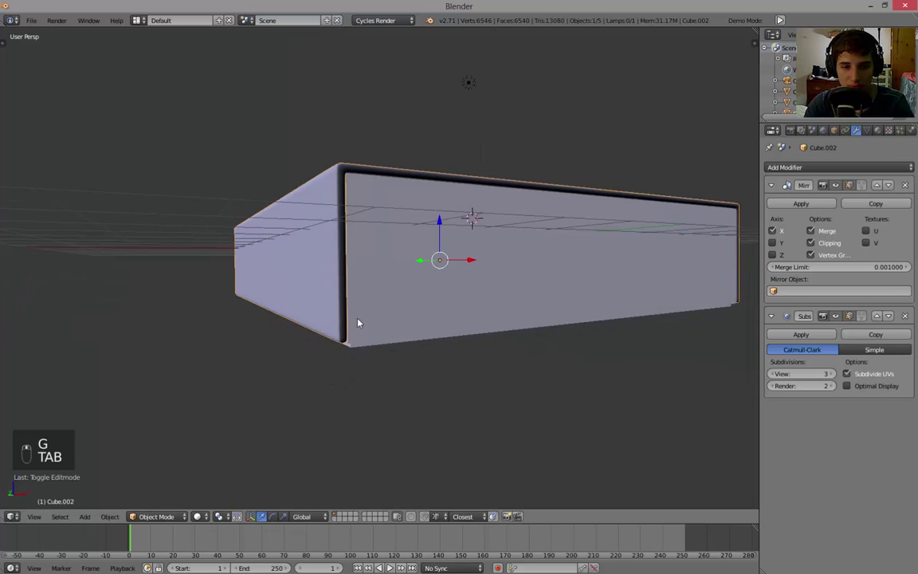
key(Tab)
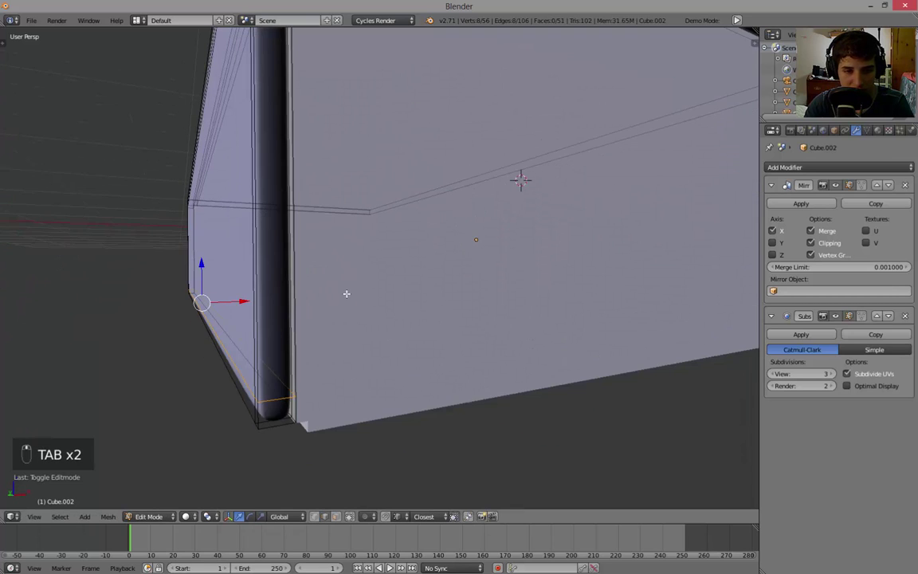
Step: Lower the shell's bottom side edges along Z and start another loop cut across its front
key(g)
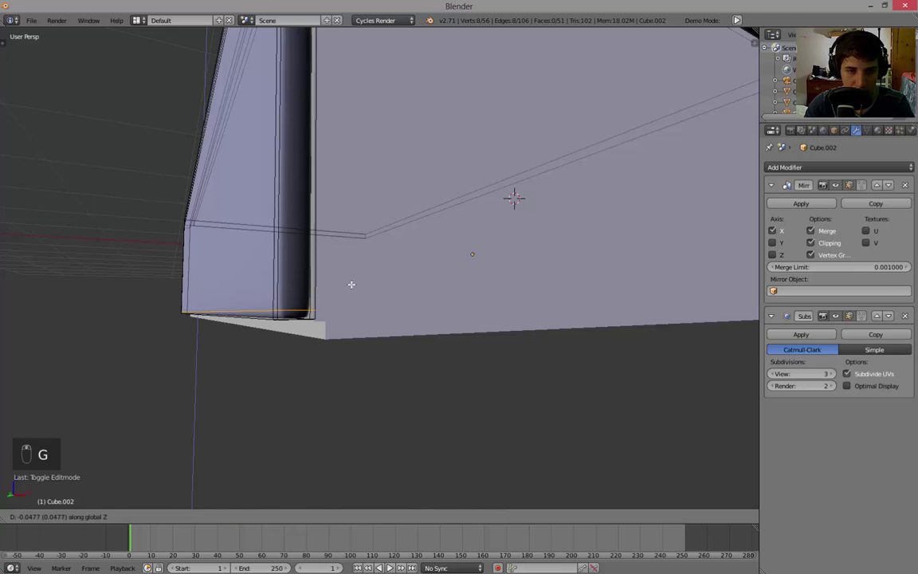
key(a)
key(Tab)
key(Tab)
key(ctrl+r)
Step: Select the two vertical edge loops across the shell's front, previewing the smoothed shell in between
key(a)
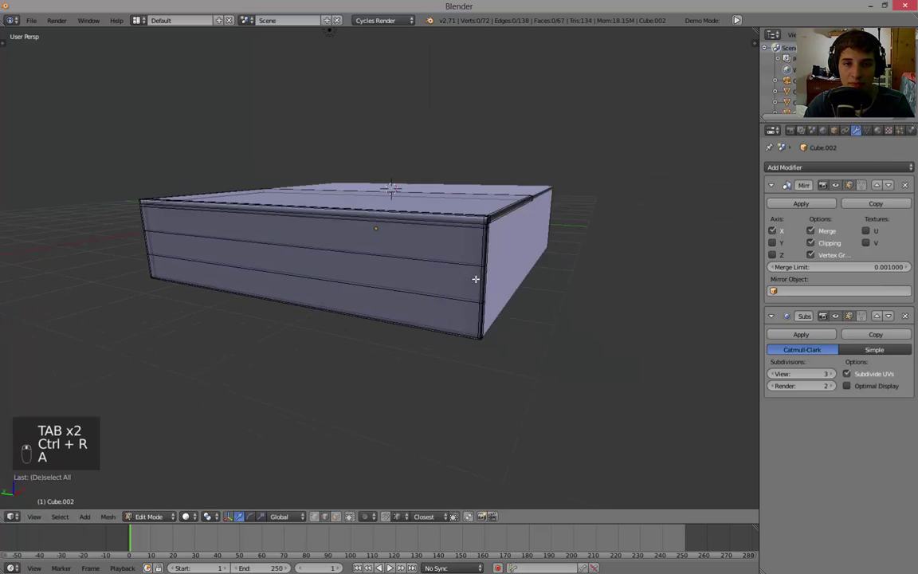
key(ctrl+r)
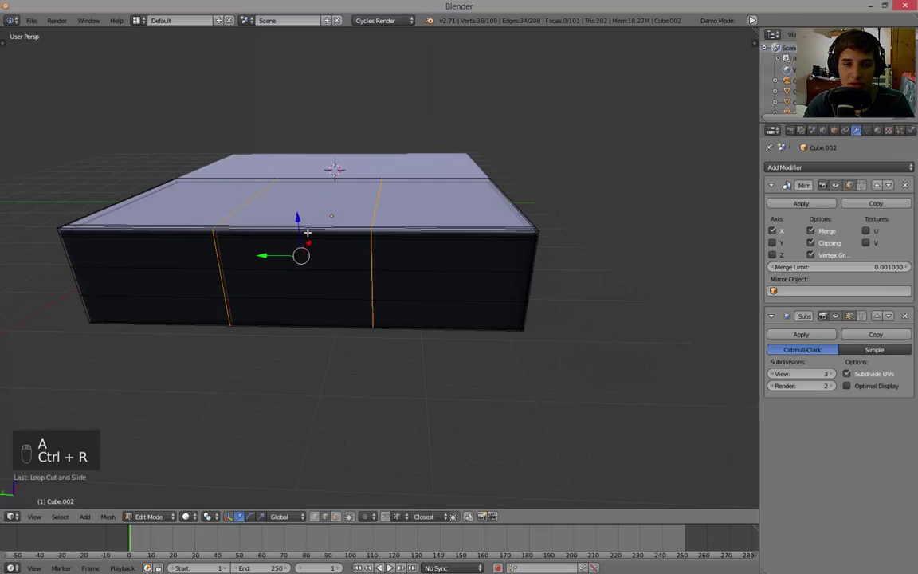
key(Tab)
key(a)
key(Tab)
key(a)
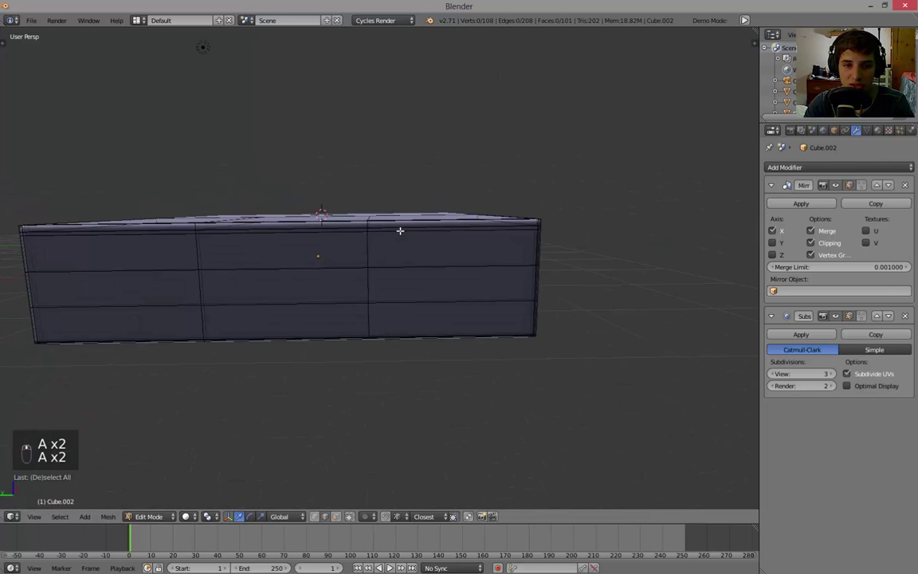
key(Tab)
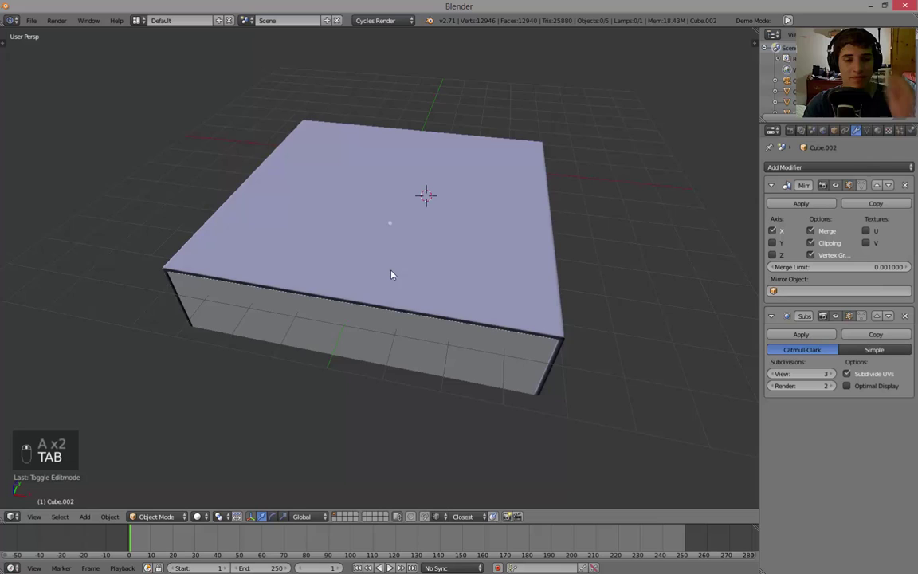
key(Tab)
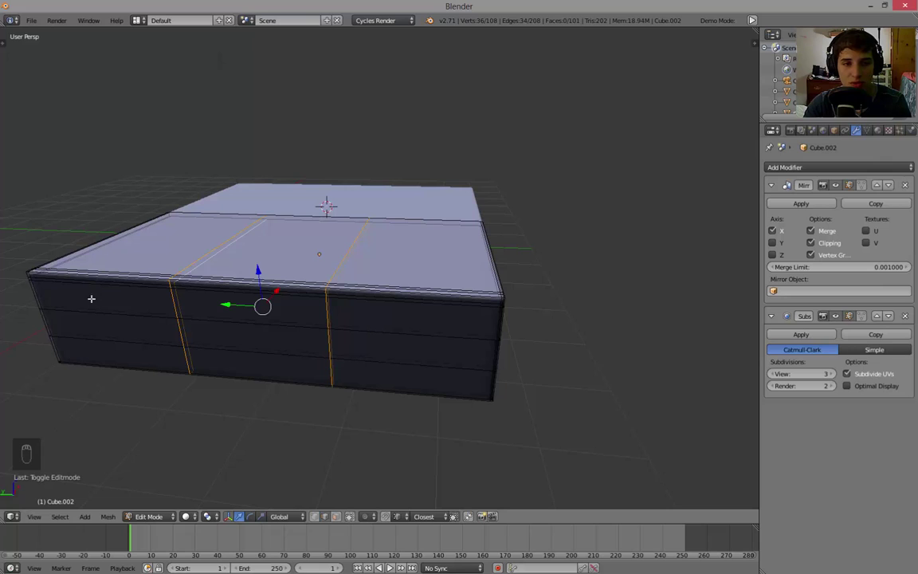
Step: Delete the two selected vertical edge loops and return to object mode
key(x)
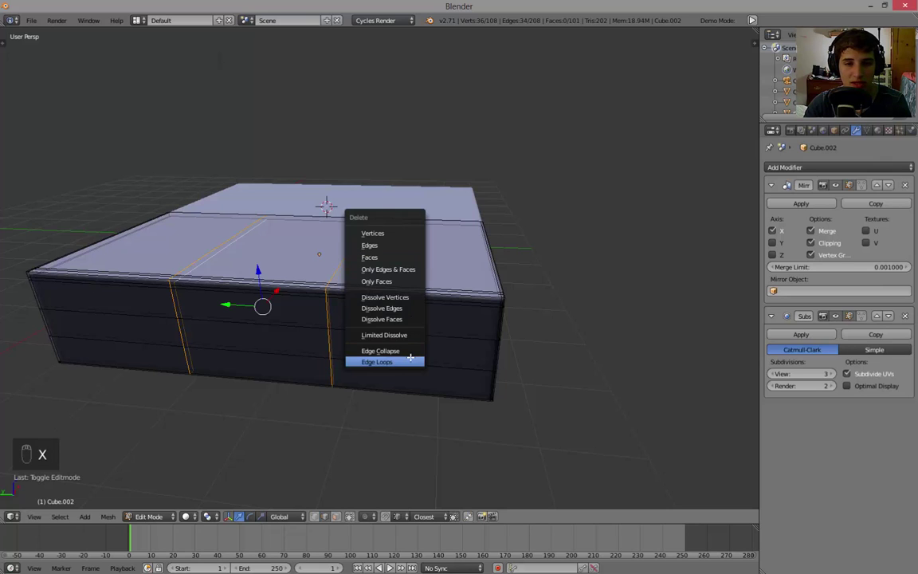
key(a)
key(Tab)
key(a)
key(a)
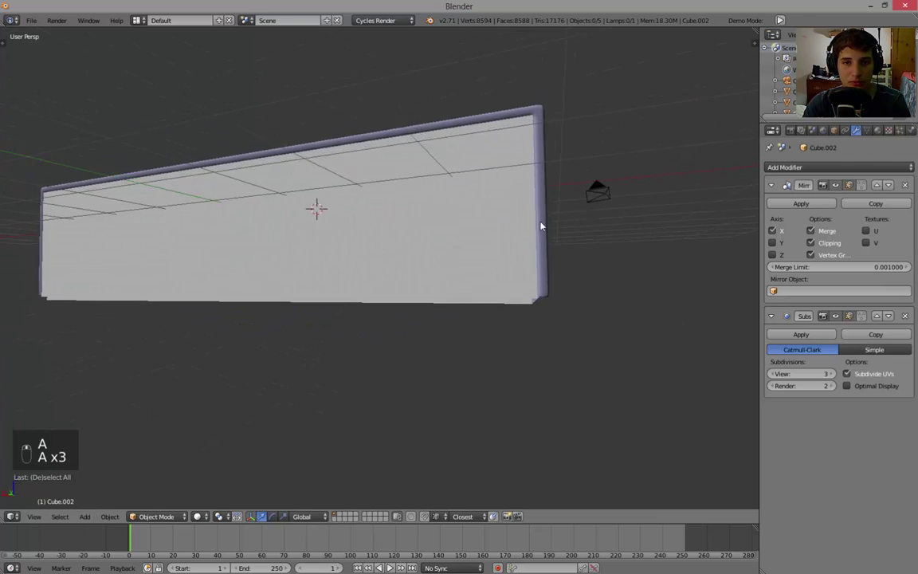
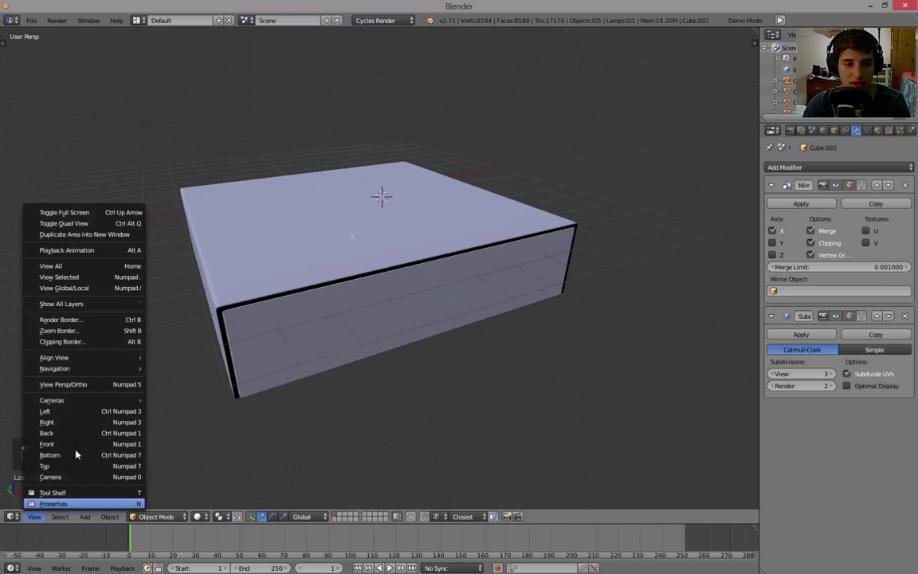
Step: Orbit and zoom to an orthographic front close-up of the shell's top corner and select the shell for editing
key(KP_5)
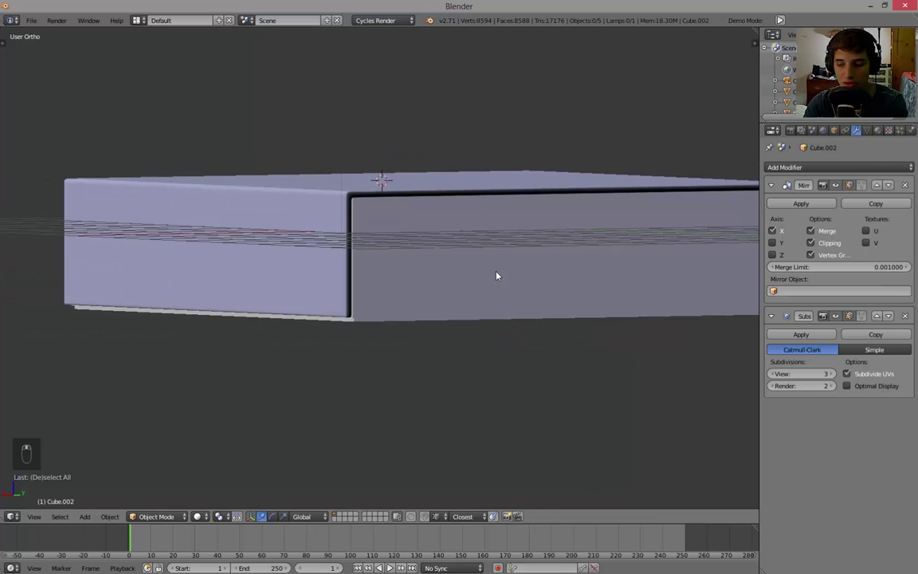
key(KP_5)
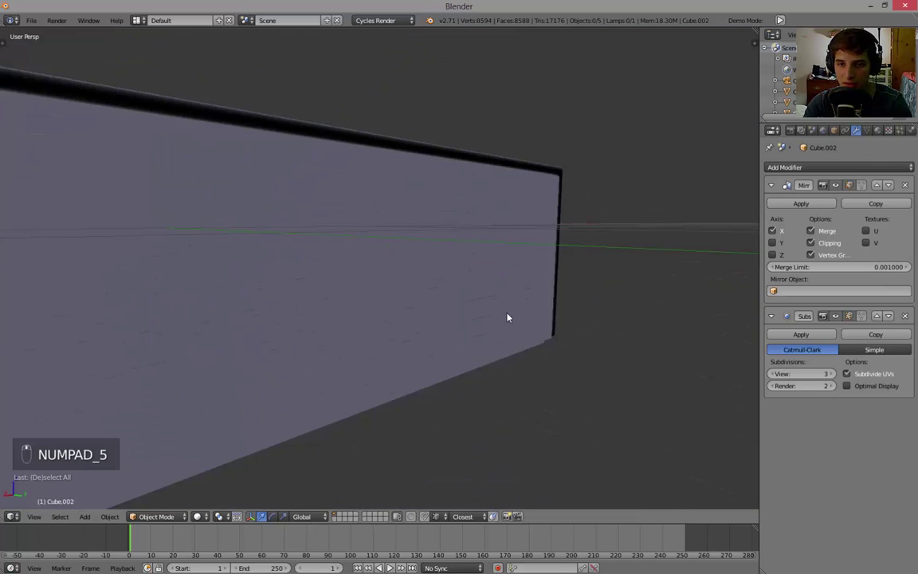
middle_click(617, 329)
middle_click(613, 306)
key(a)
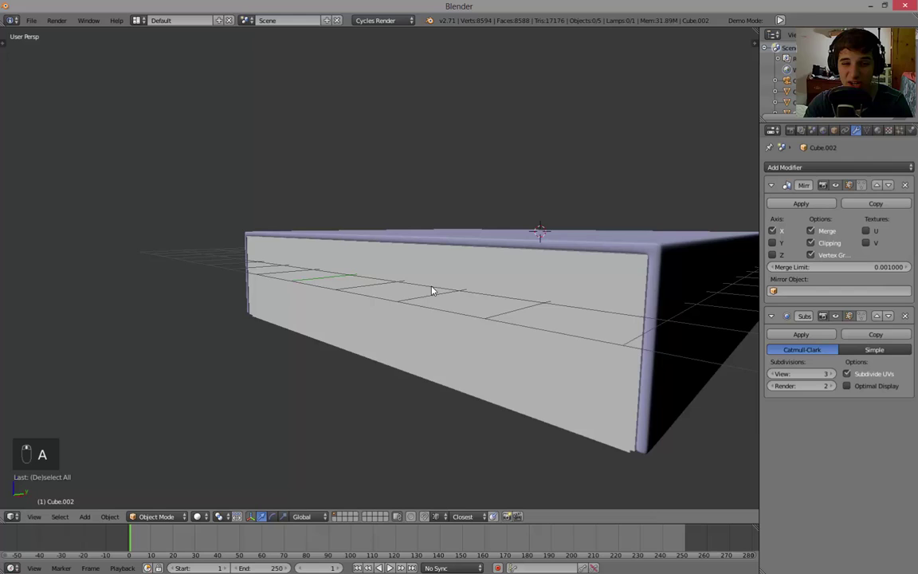
drag(369, 284, 402, 150)
key(a)
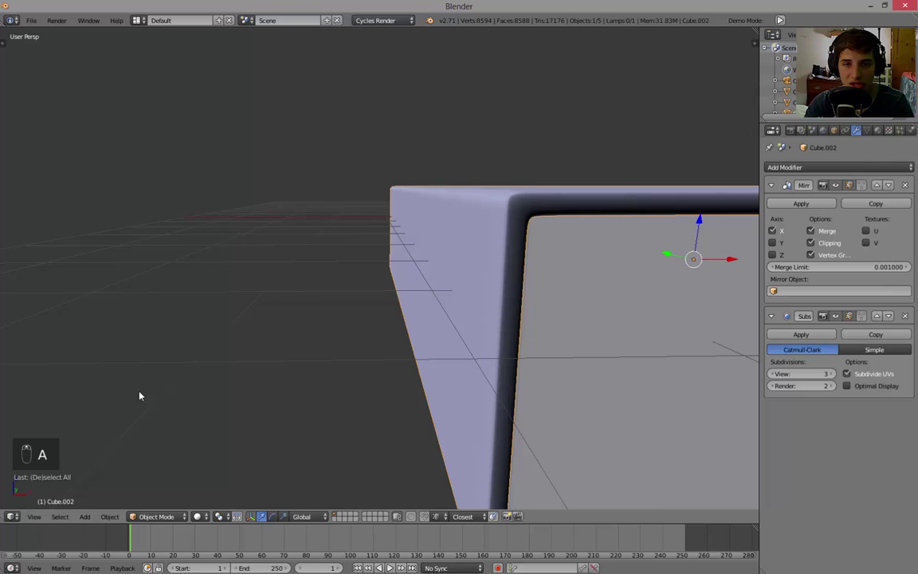
click(69, 444)
Step: Box-select the shell's upper-left corner vertex and pull it inward diagonally for a softer rounded bend
key(KP_5)
key(Tab)
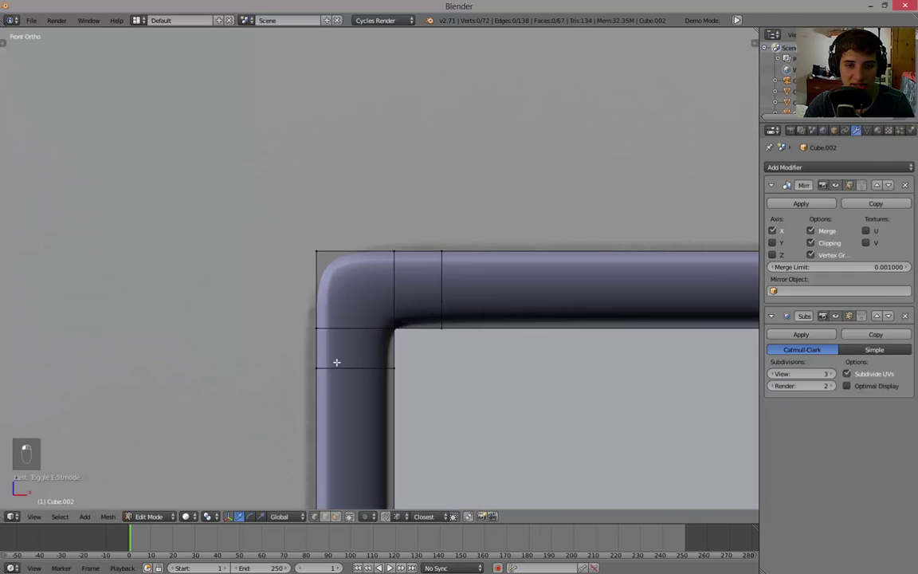
key(b)
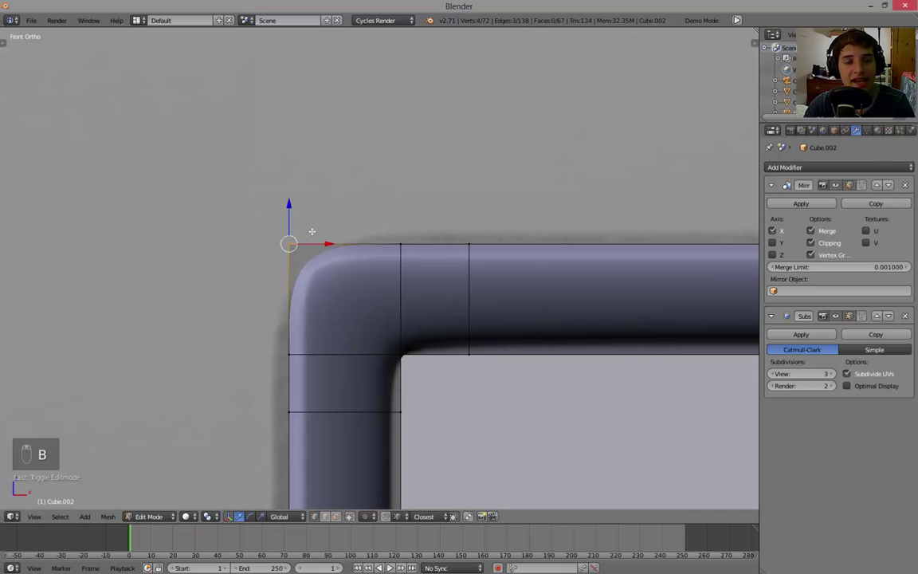
key(g)
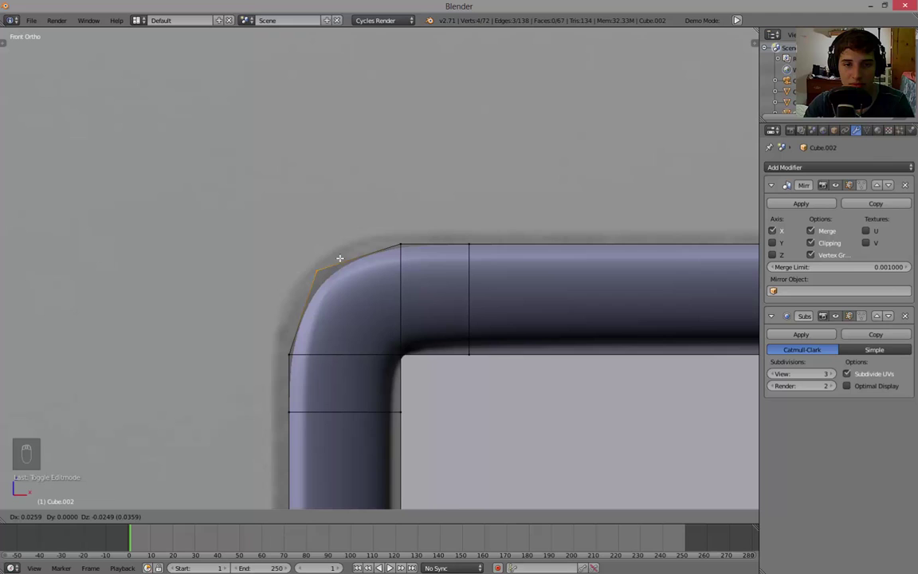
key(Tab)
key(a)
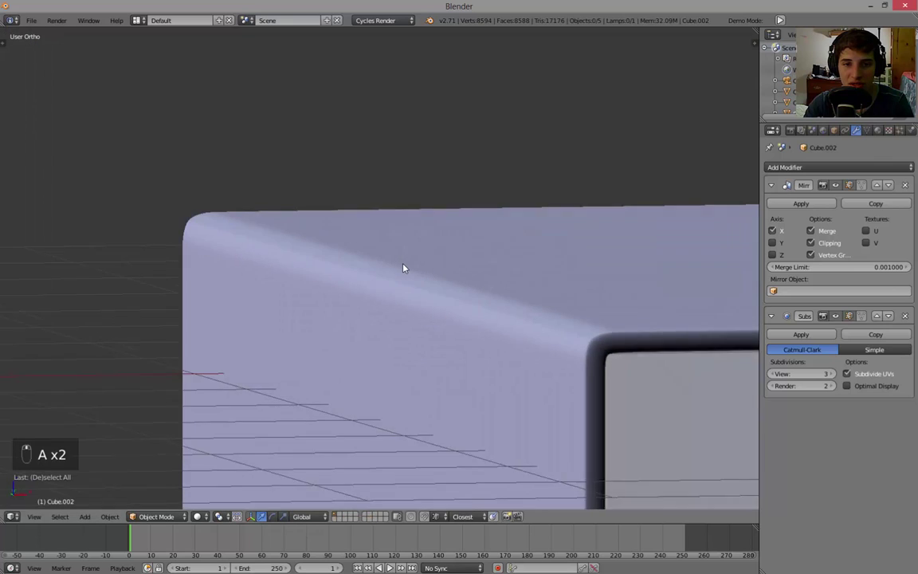
key(KP_5)
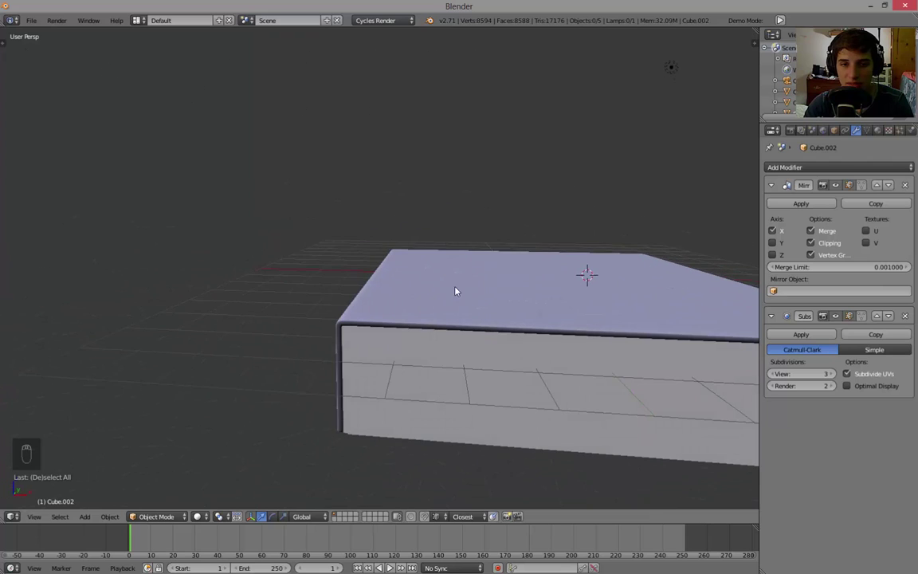
Step: Orbit around the console, select the camera and look through it
drag(485, 292, 471, 291)
key(a)
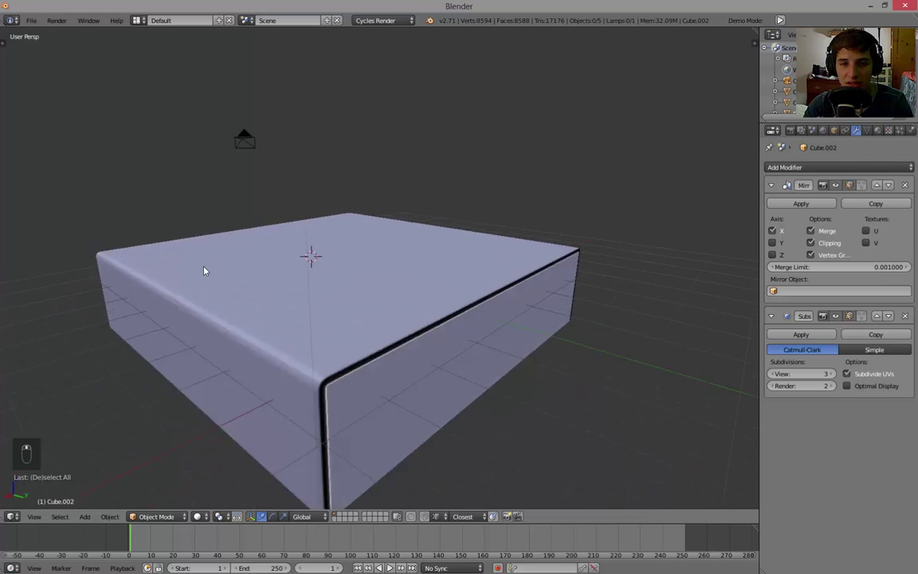
key(KP_Decimal)
key(KP_0)
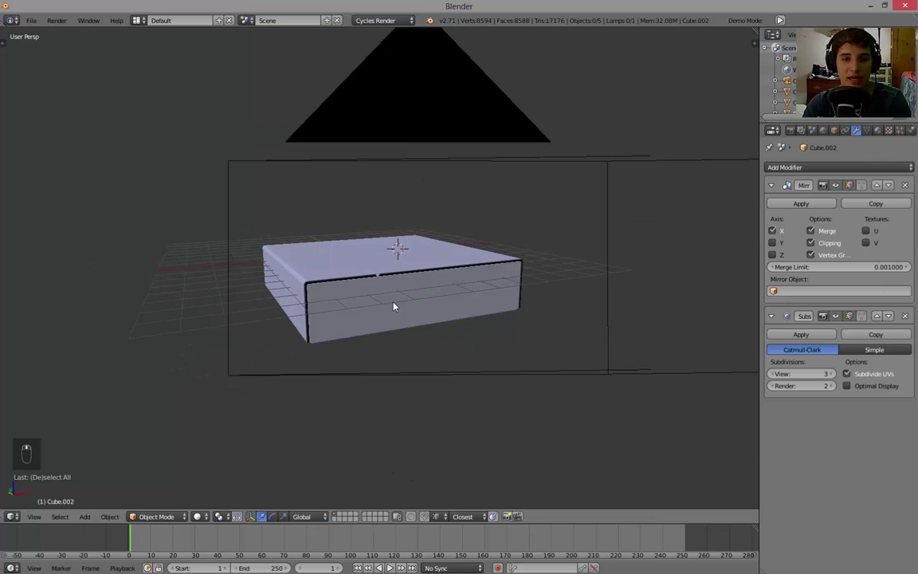
drag(397, 308, 378, 285)
Step: Reposition the camera slightly on the console and show the properties shelf to hide the reference photo
key(a)
key(a)
key(a)
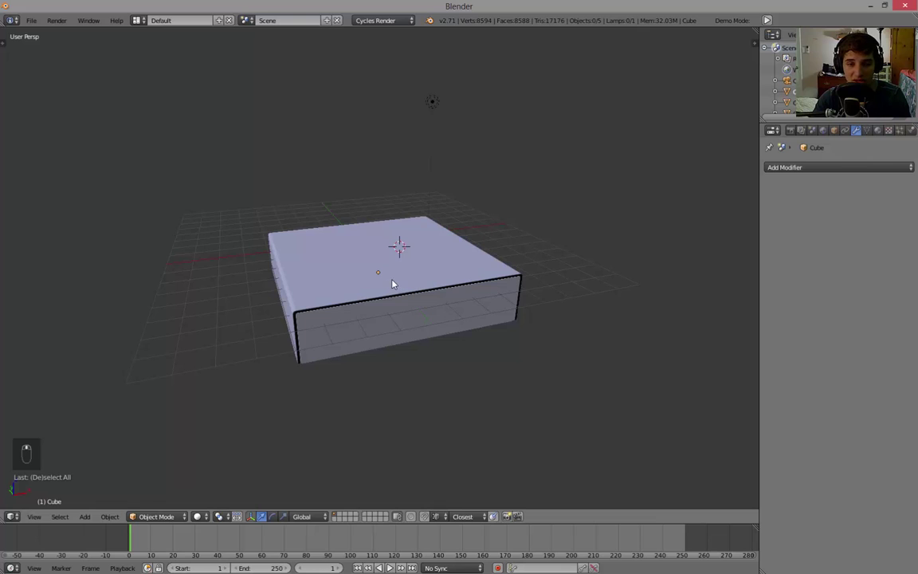
key(KP_0)
key(g)
key(a)
key(n)
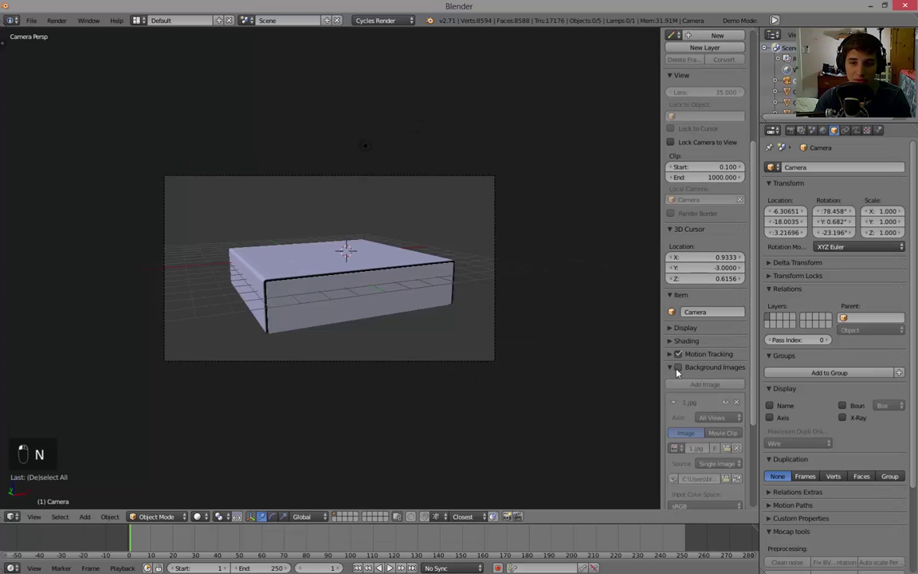